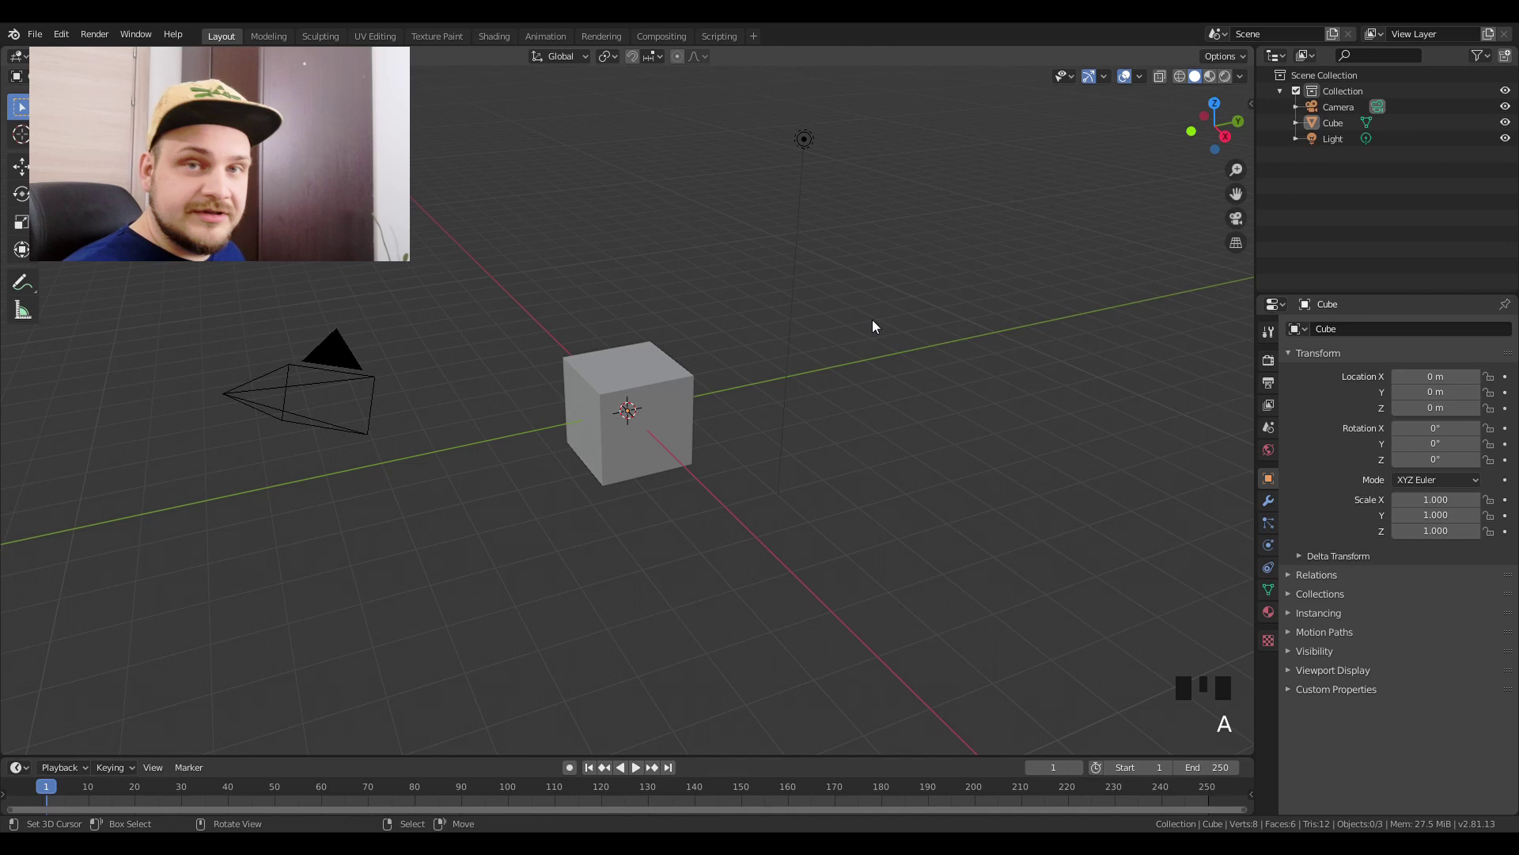
Step: Delete all default objects from the scene
{"action": "key", "text": "a"}
{"action": "key", "text": "a"}
{"action": "key", "text": "a"}
{"action": "key", "text": "x"}
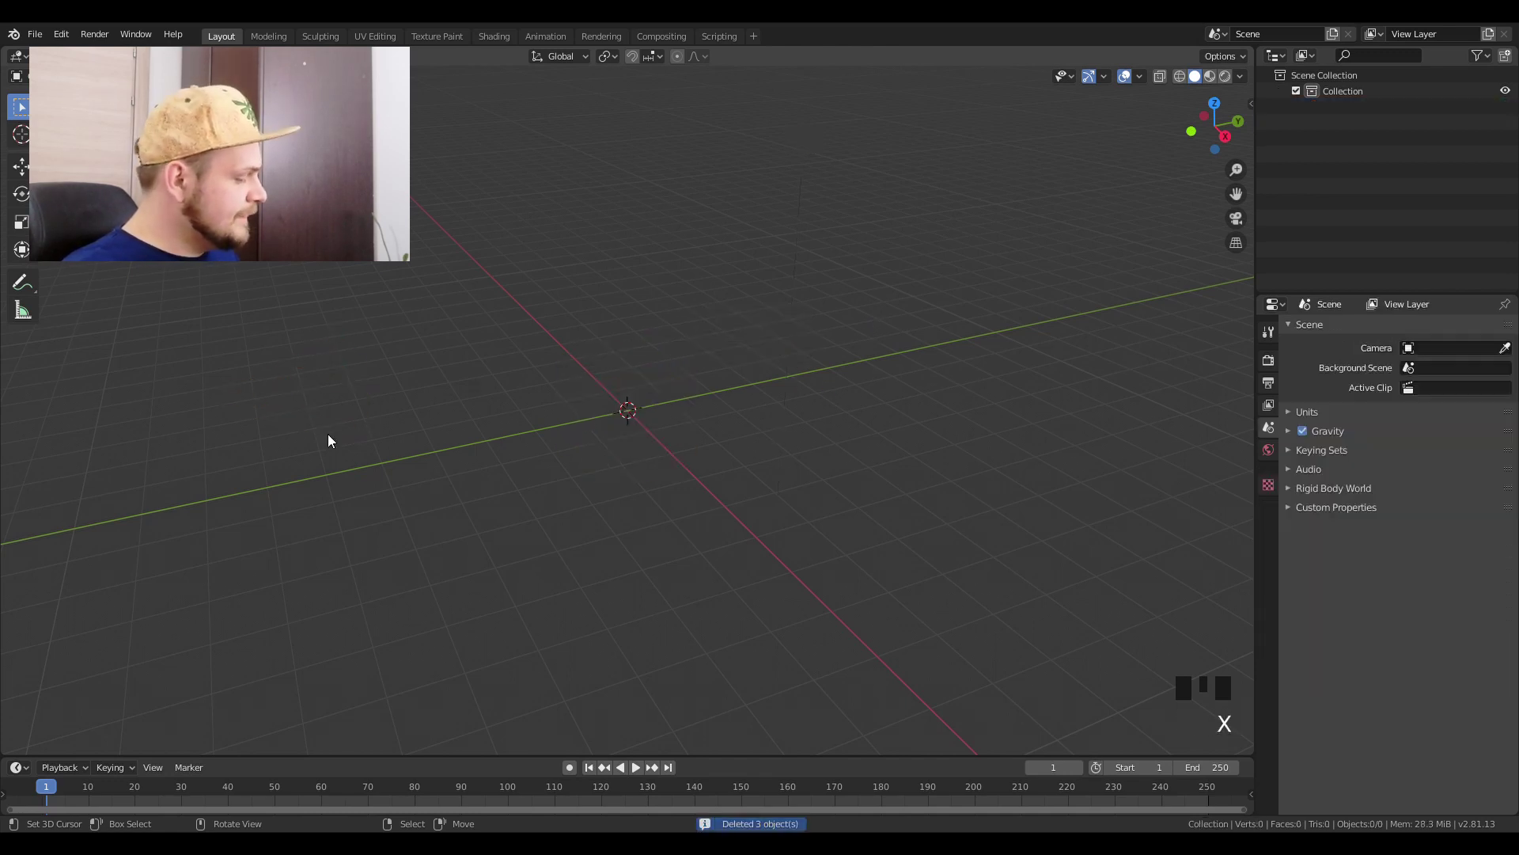
Step: Add a cube, move it 7 m along Y and rename it 'system'
{"action": "key", "text": "shift+a"}
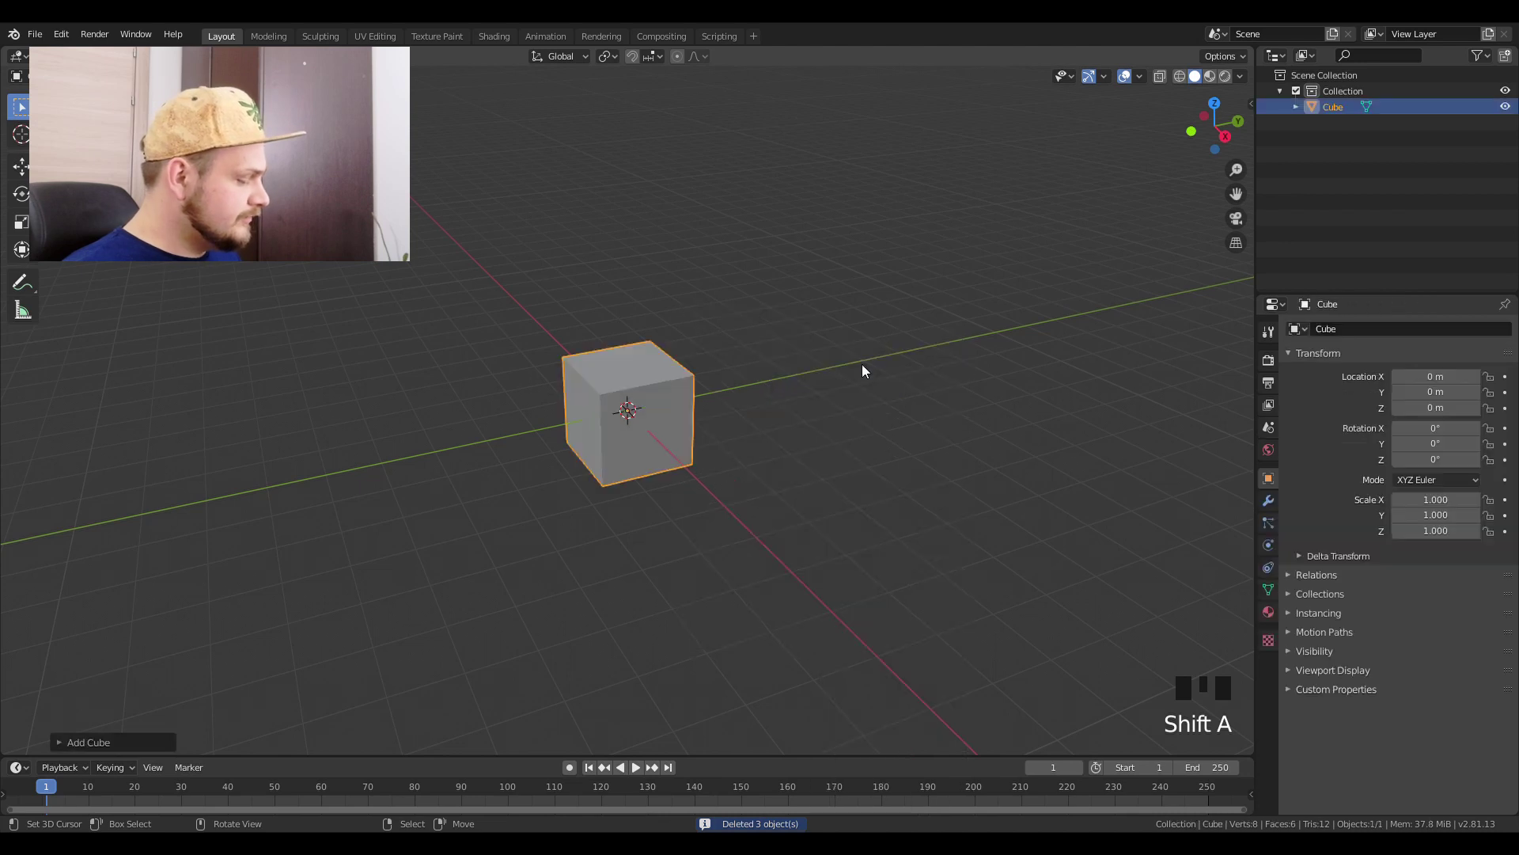
{"action": "key", "text": "g"}
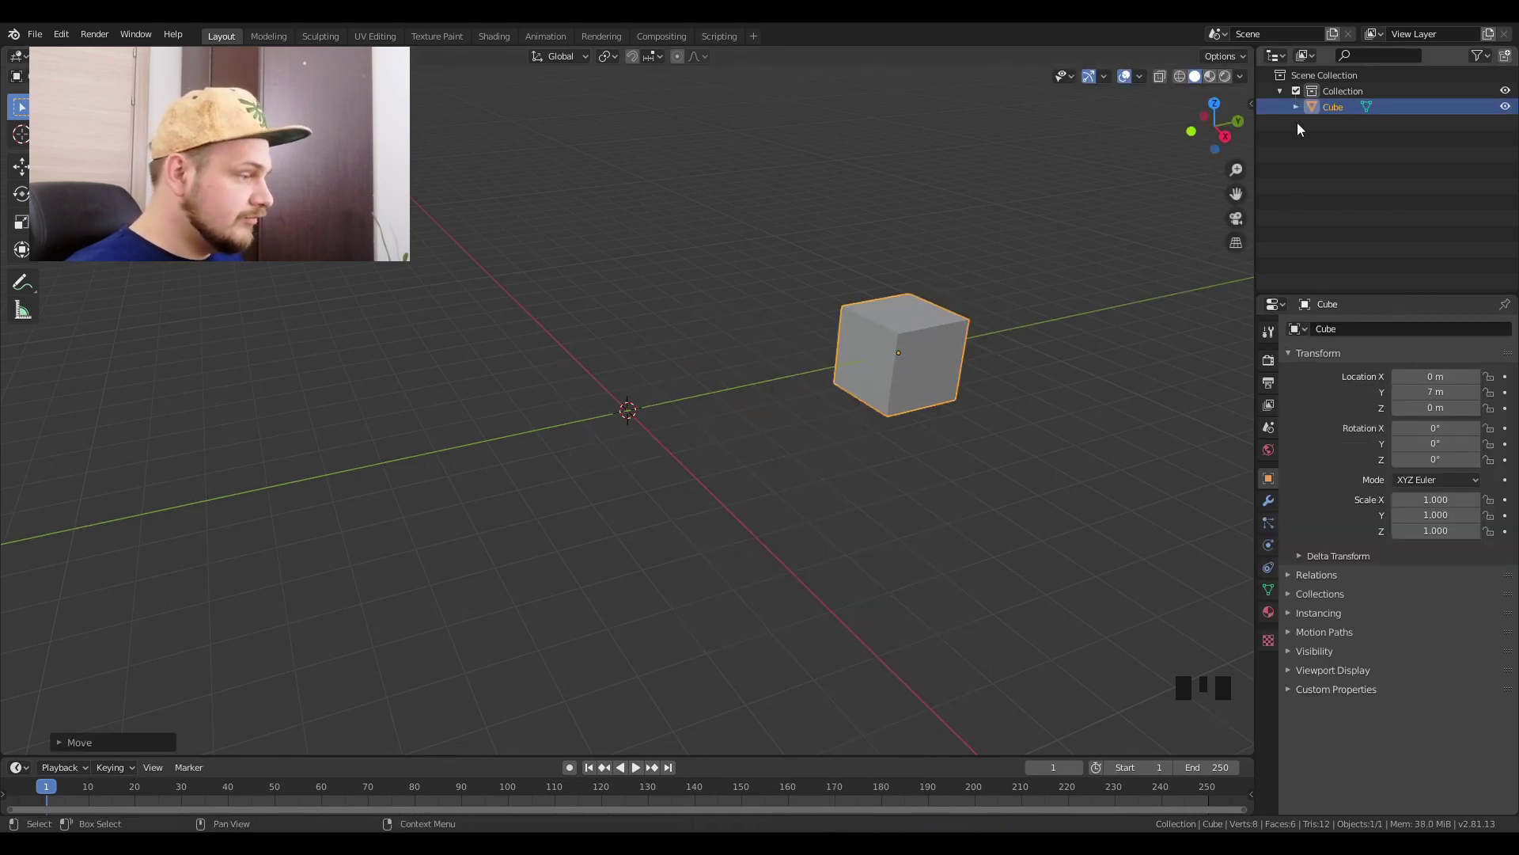
{"action": "left_click_drag", "start_coordinate": [1353, 111], "coordinate": [1343, 110]}
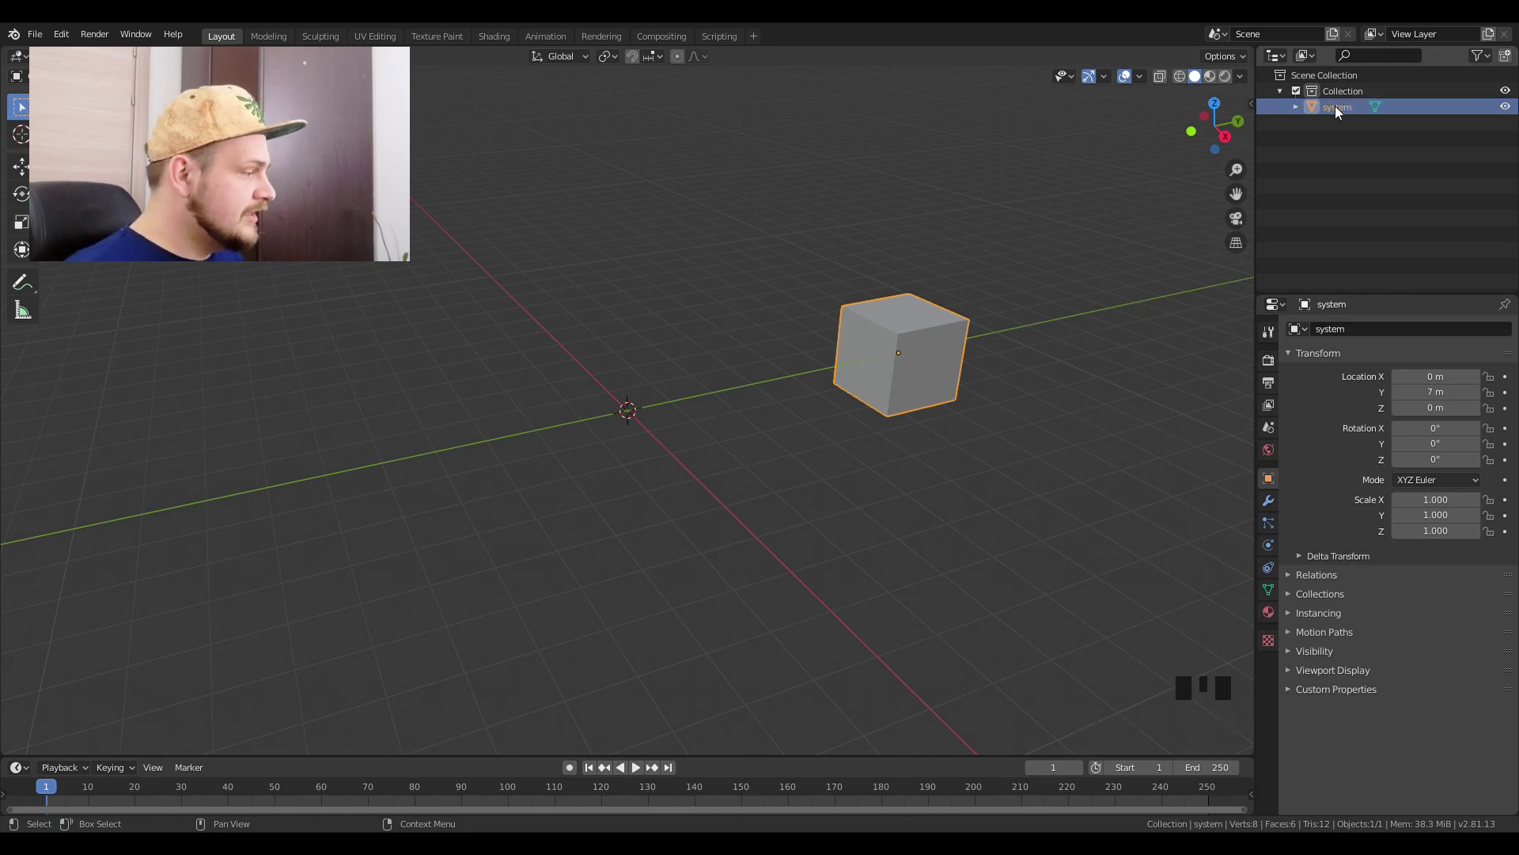
Step: Add a UV sphere scaled to 1.3, then duplicate a smaller sphere beyond the cube
{"action": "key", "text": "shift+a"}
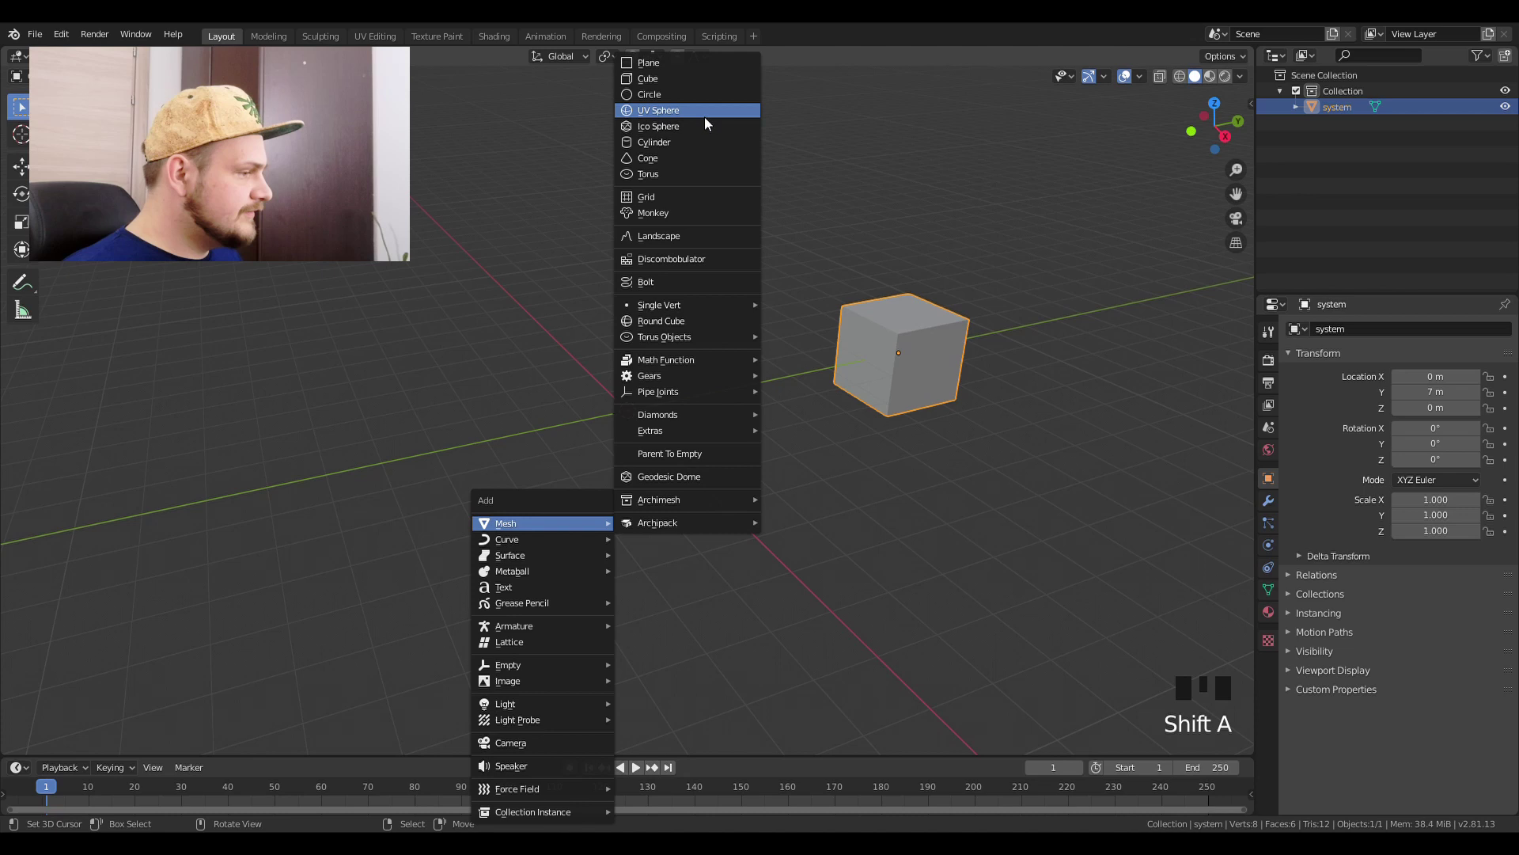
{"action": "key", "text": "s"}
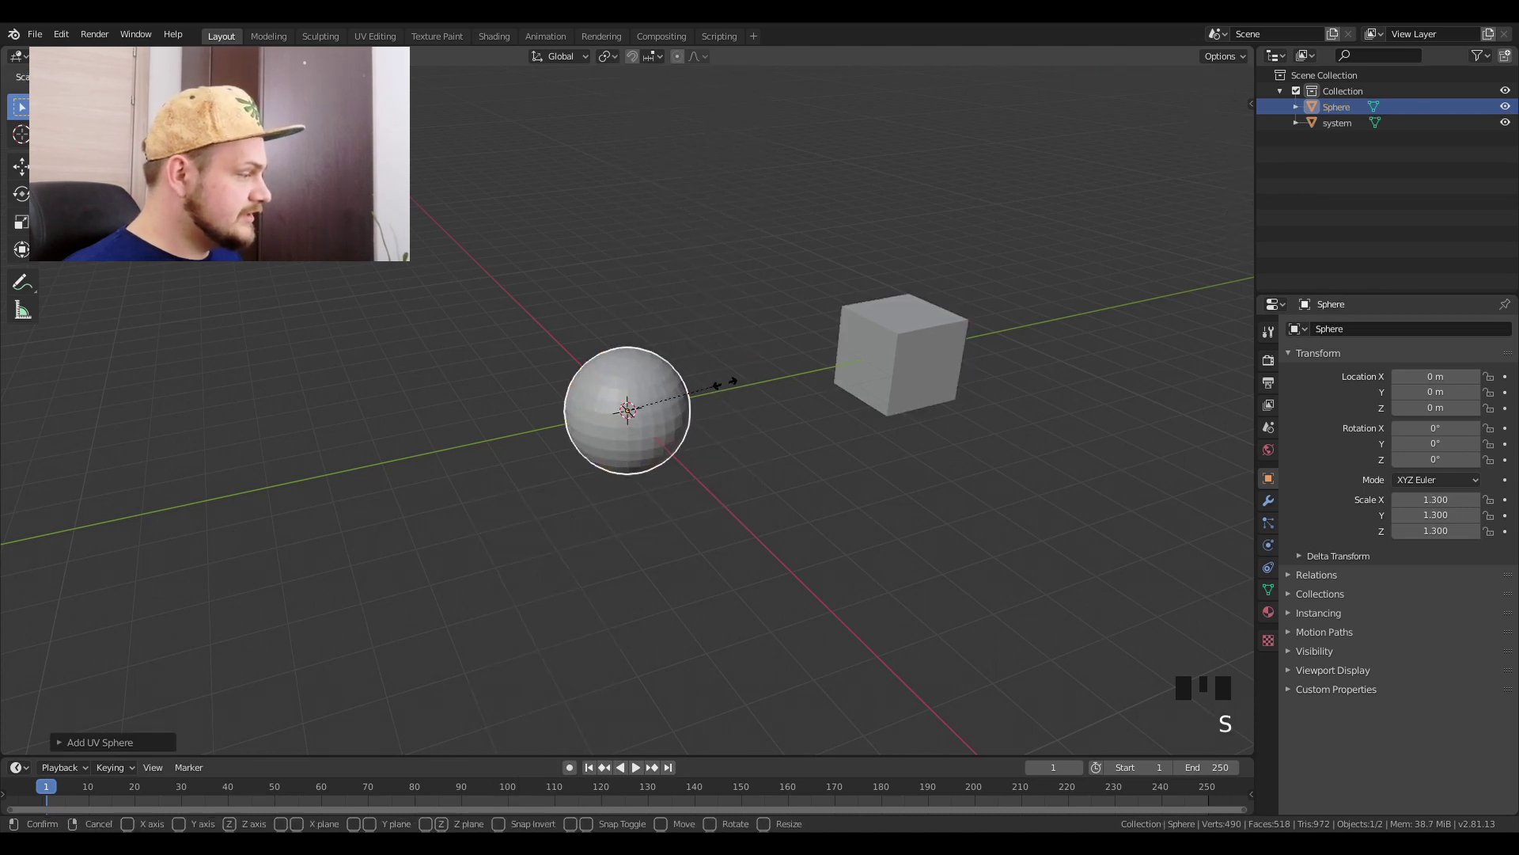
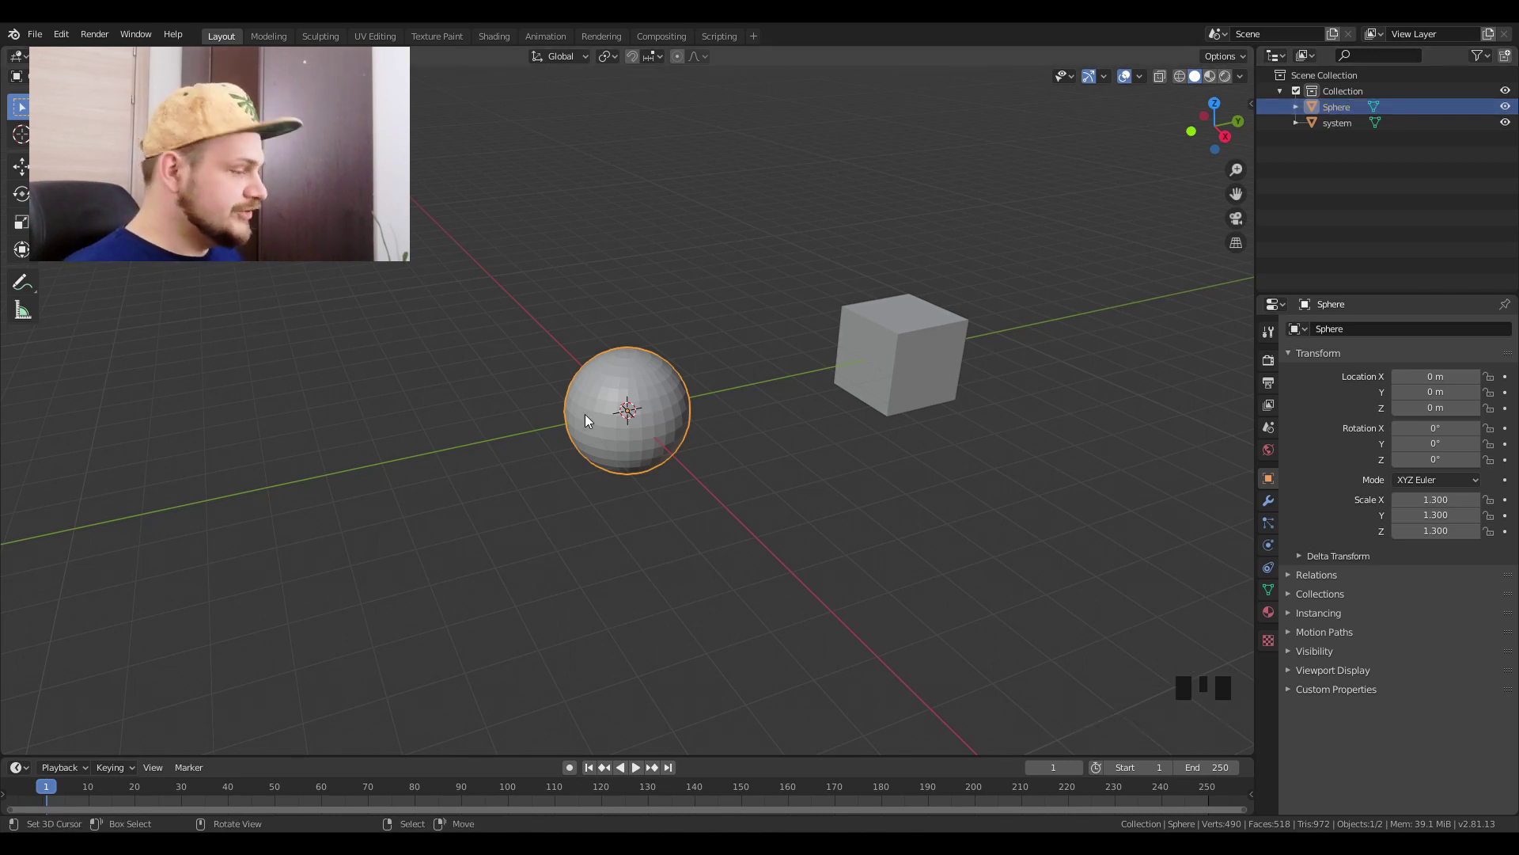
{"action": "key", "text": "shift+d"}
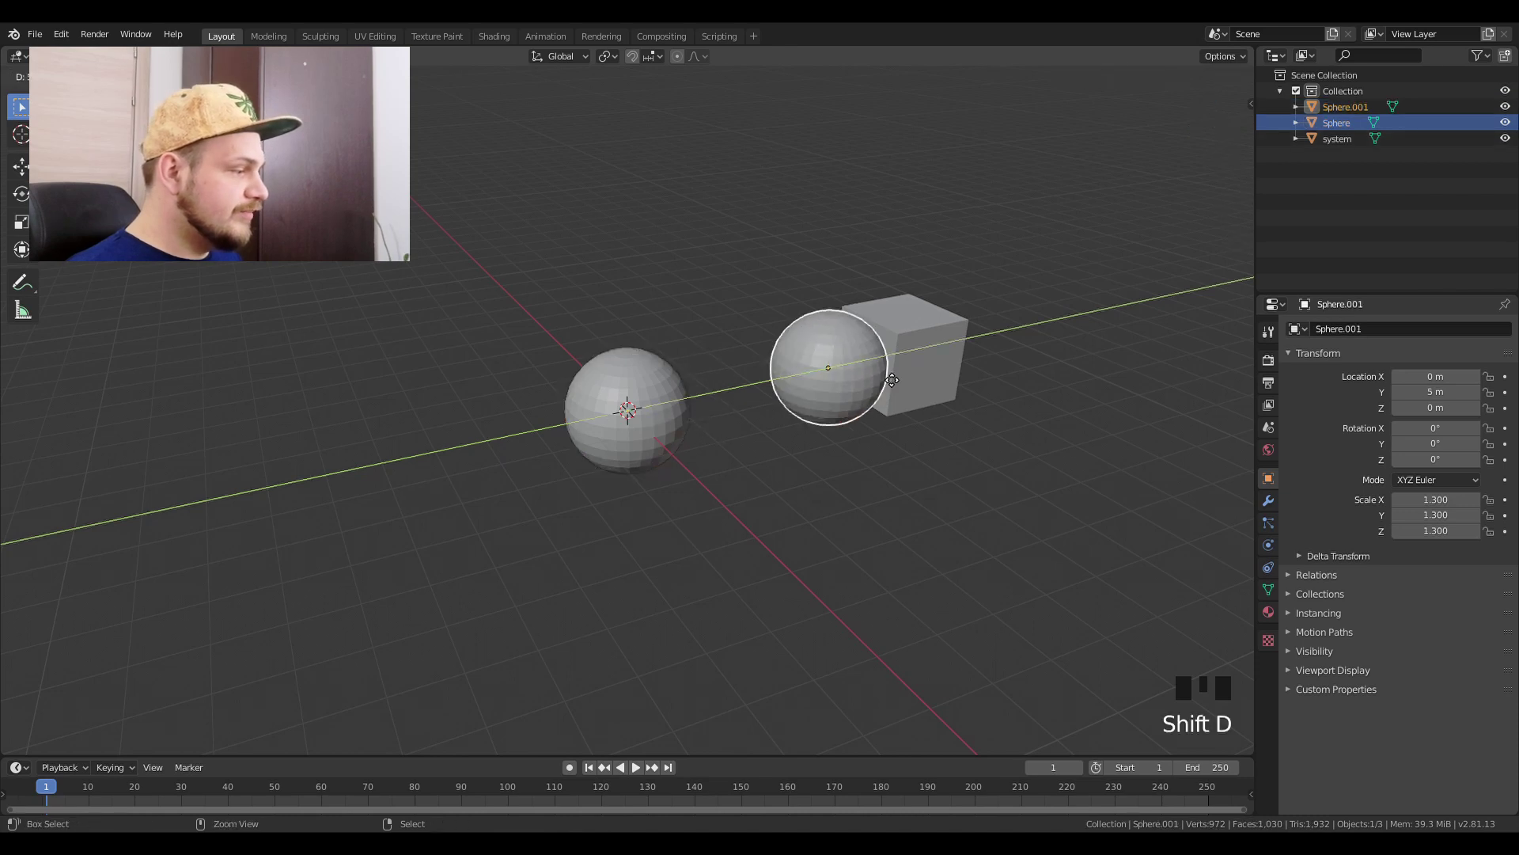
{"action": "key", "text": "s"}
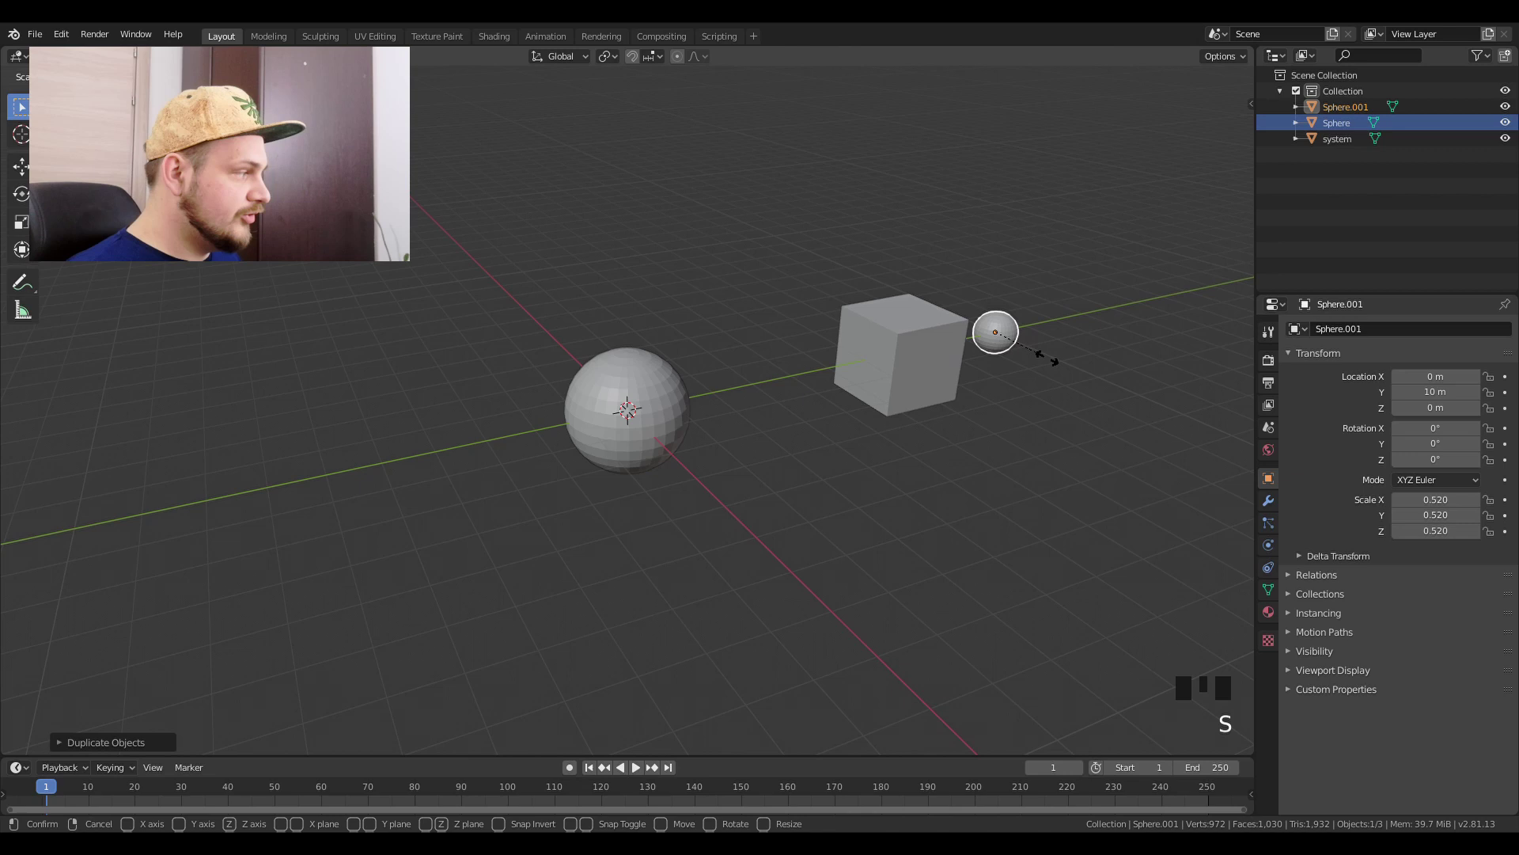
{"action": "left_click", "coordinate": [1354, 108]}
Step: Rename the spheres 'particle' and 'collision'
{"action": "left_click", "coordinate": [1359, 113]}
{"action": "left_click_drag", "start_coordinate": [1359, 113], "coordinate": [1350, 113]}
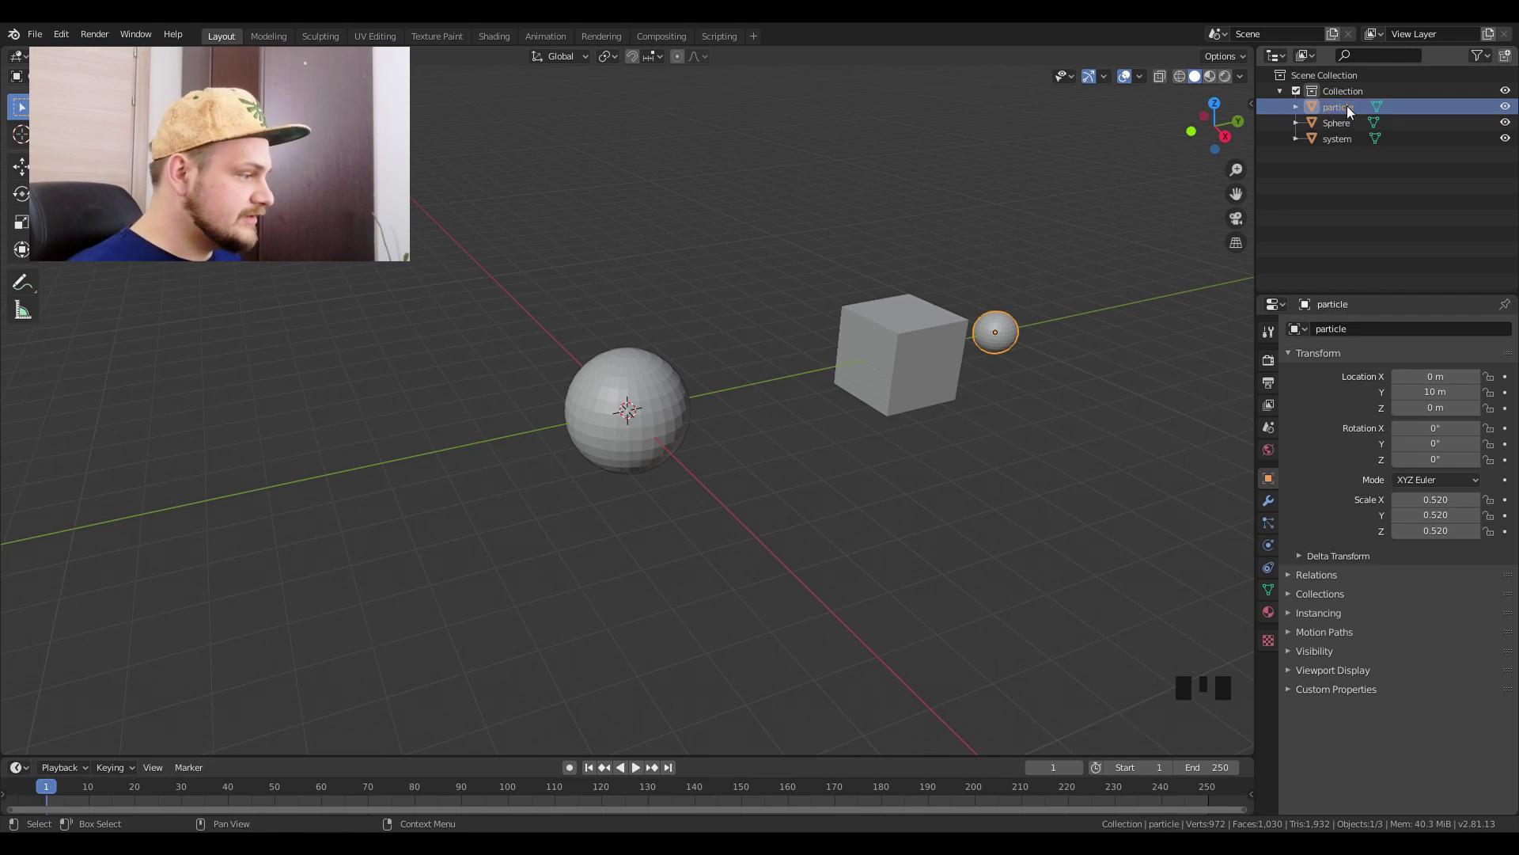
{"action": "right_click", "coordinate": [1037, 324]}
{"action": "right_click", "coordinate": [1017, 331]}
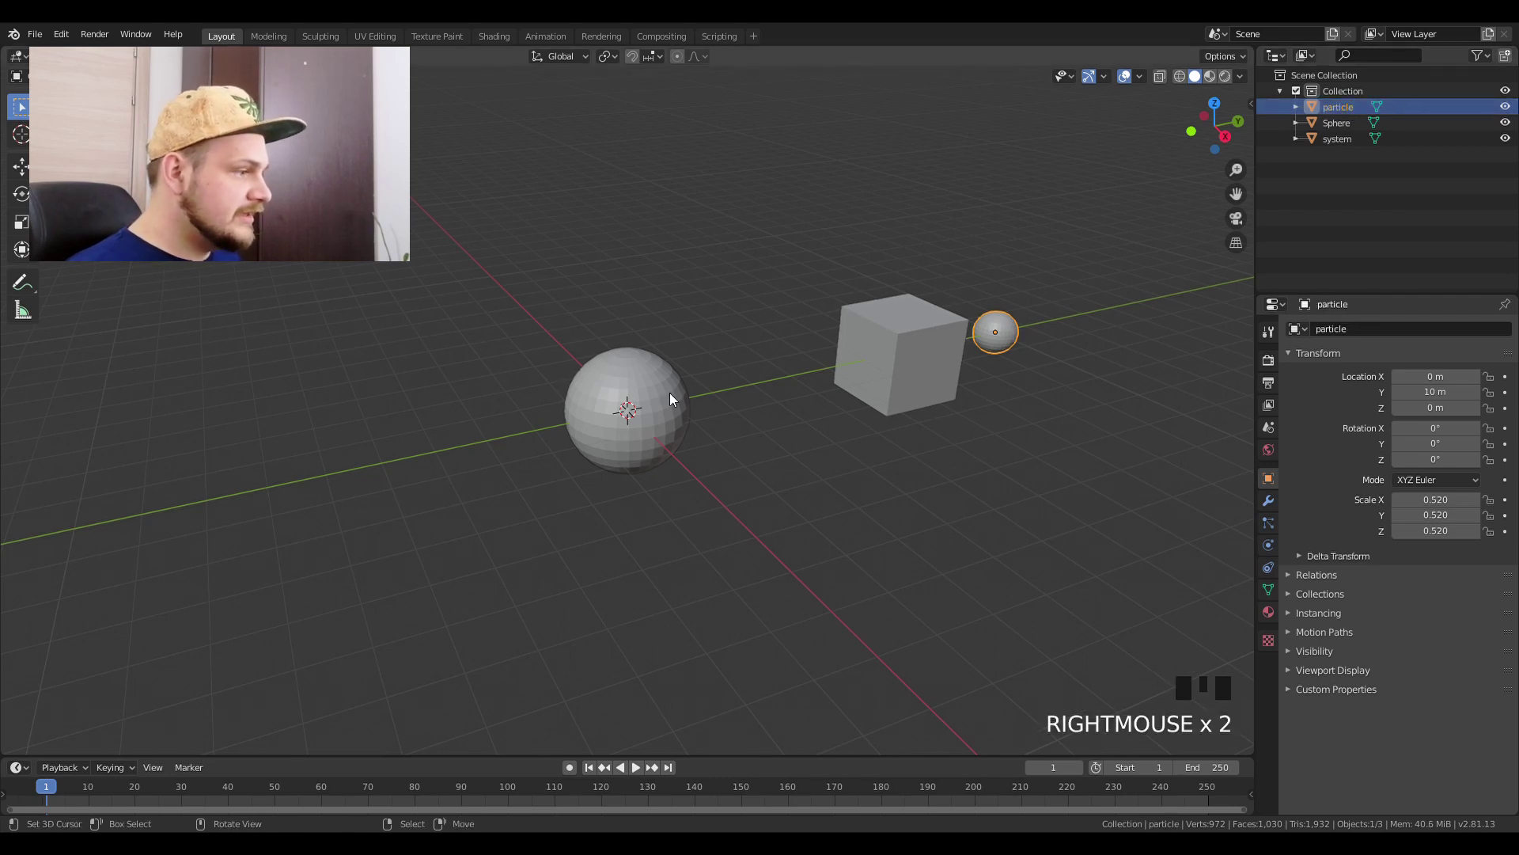
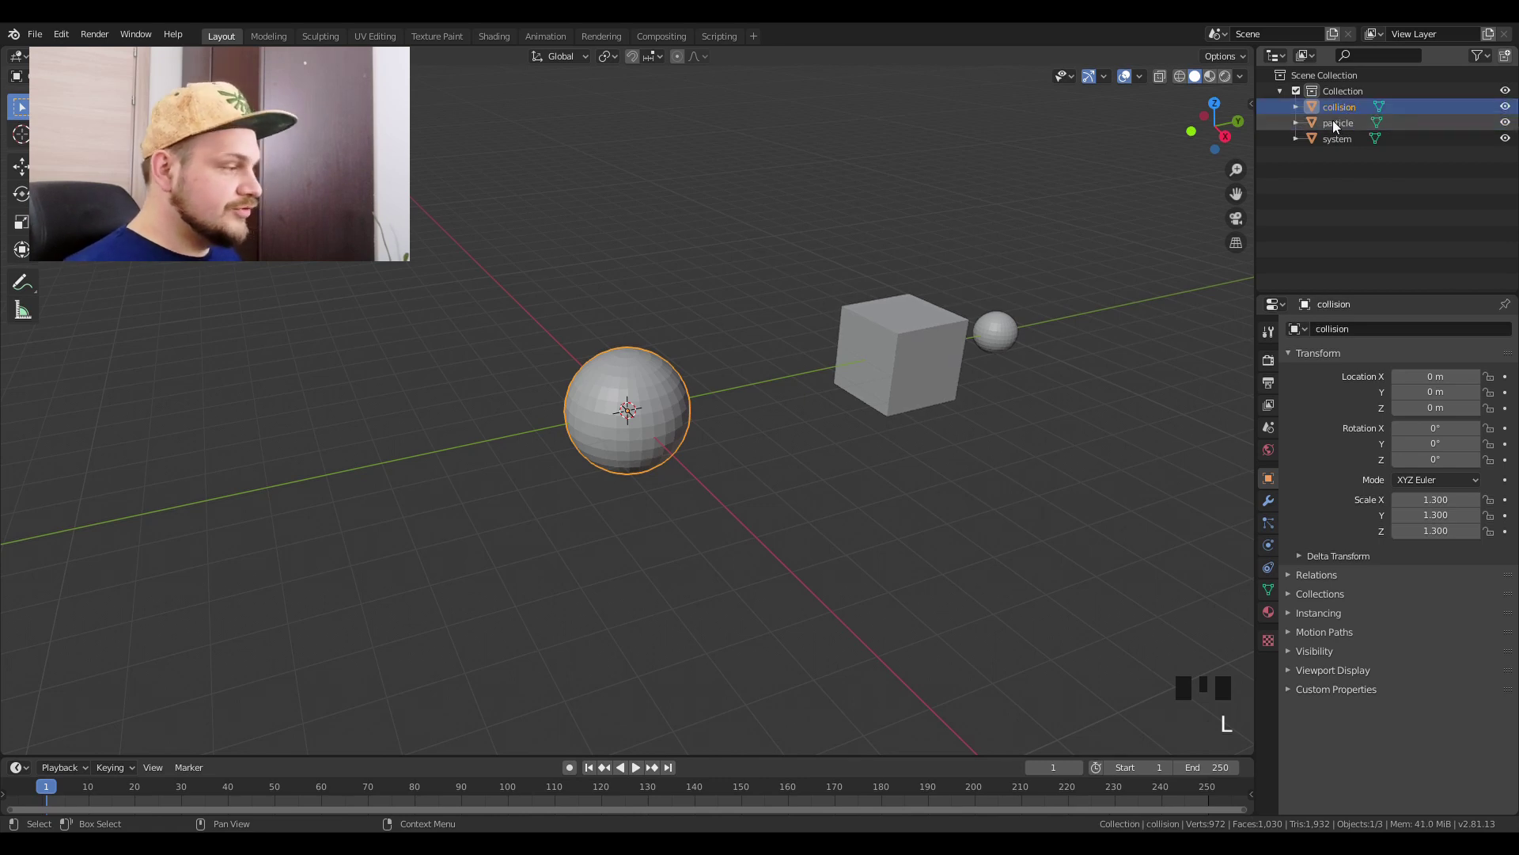
{"action": "right_click", "coordinate": [926, 332]}
Step: Select all three objects and apply all transforms
{"action": "key", "text": "ctrl+z"}
{"action": "key", "text": "a"}
{"action": "key", "text": "a"}
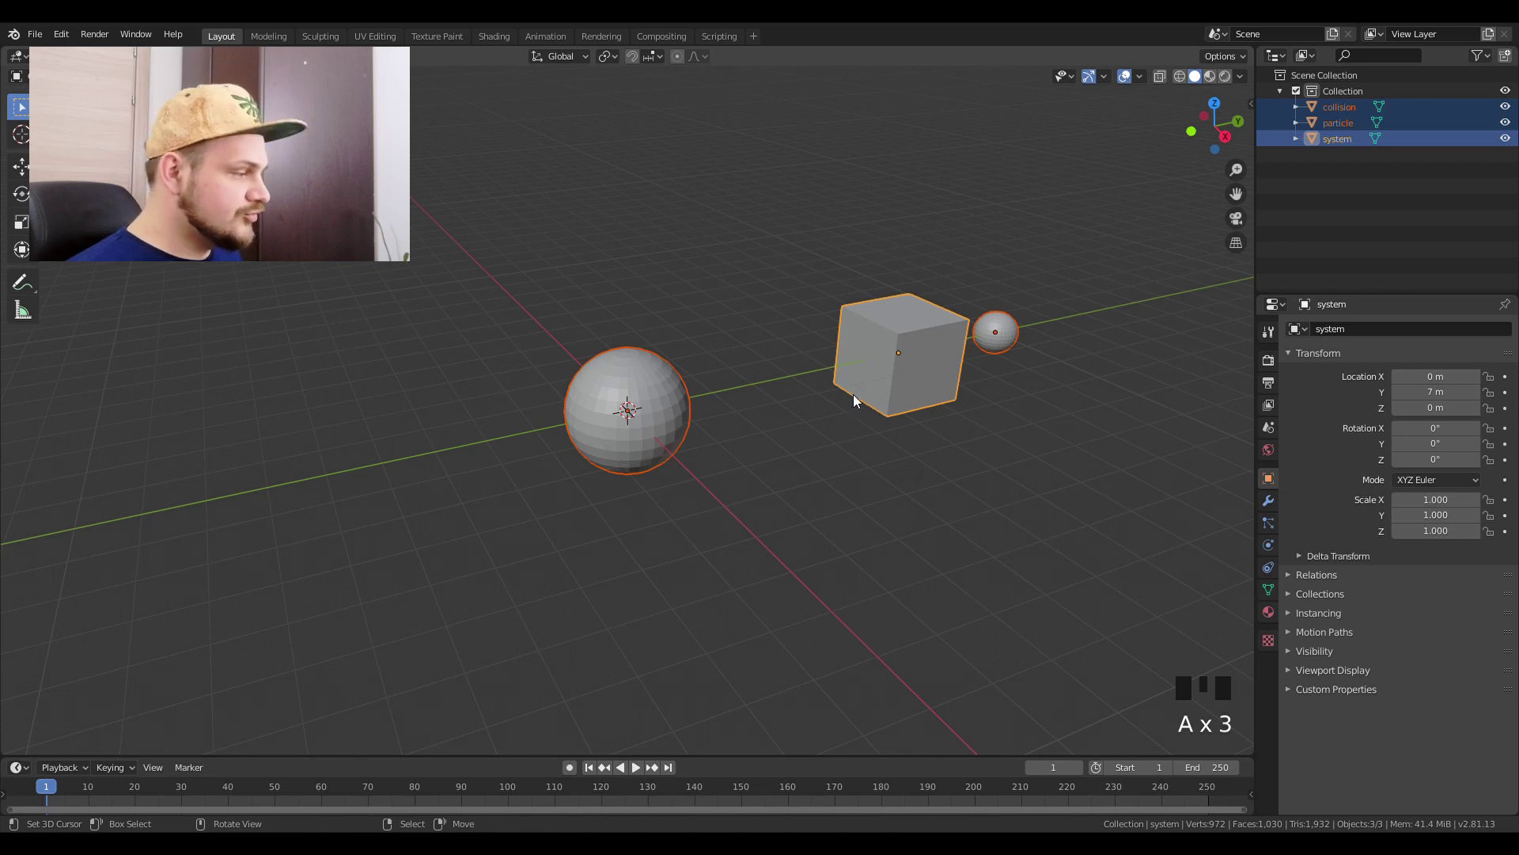
Step: Enable Collision physics on the collision sphere with particle damping 0.9
{"action": "key", "text": "ctrl+a"}
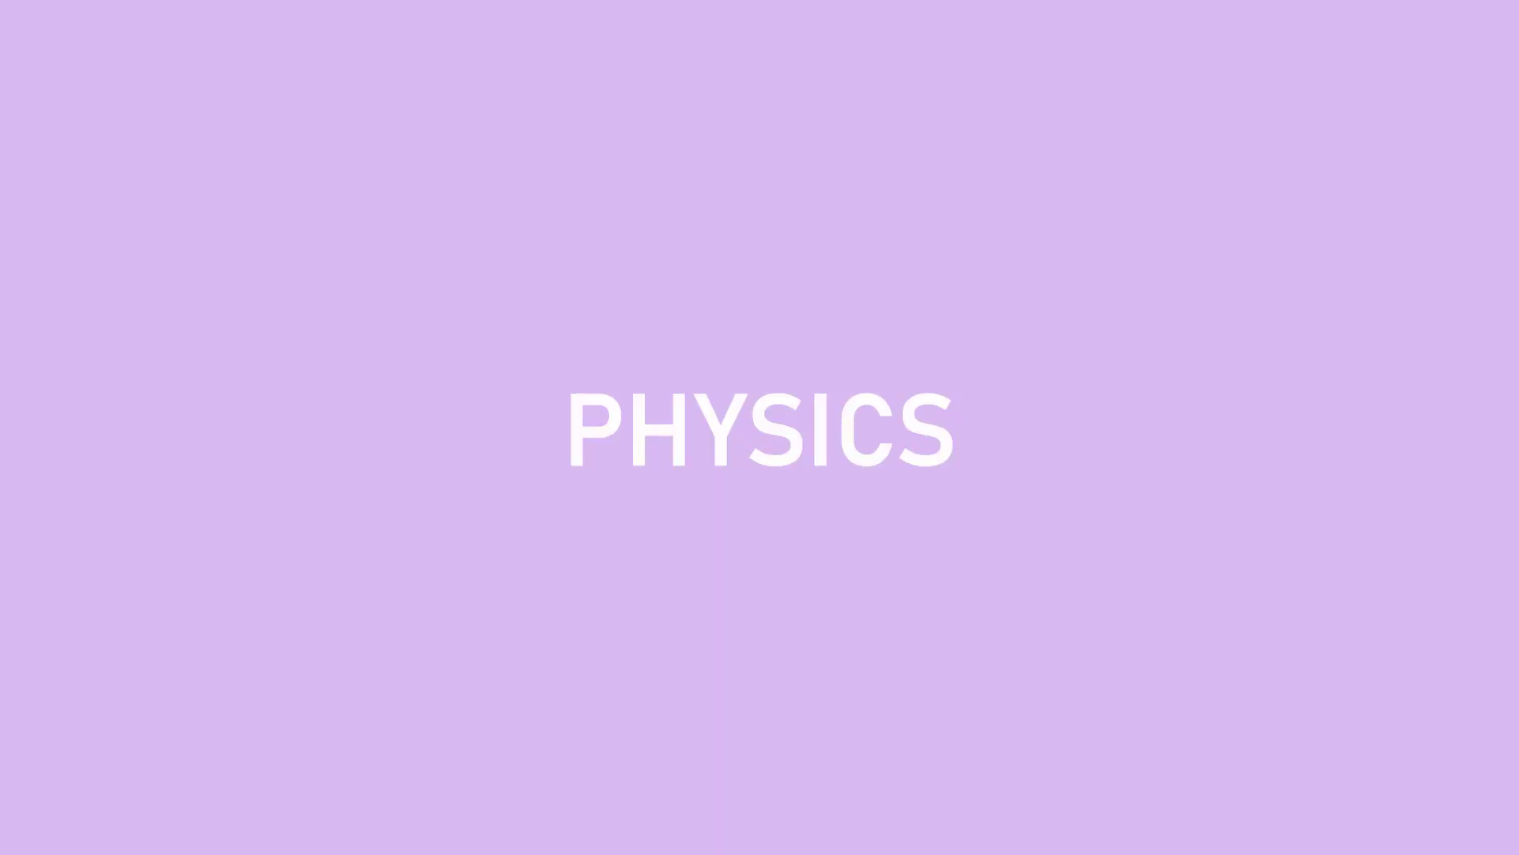
{"action": "left_click", "coordinate": [1273, 529]}
{"action": "left_click", "coordinate": [1275, 539]}
{"action": "left_click", "coordinate": [1316, 369]}
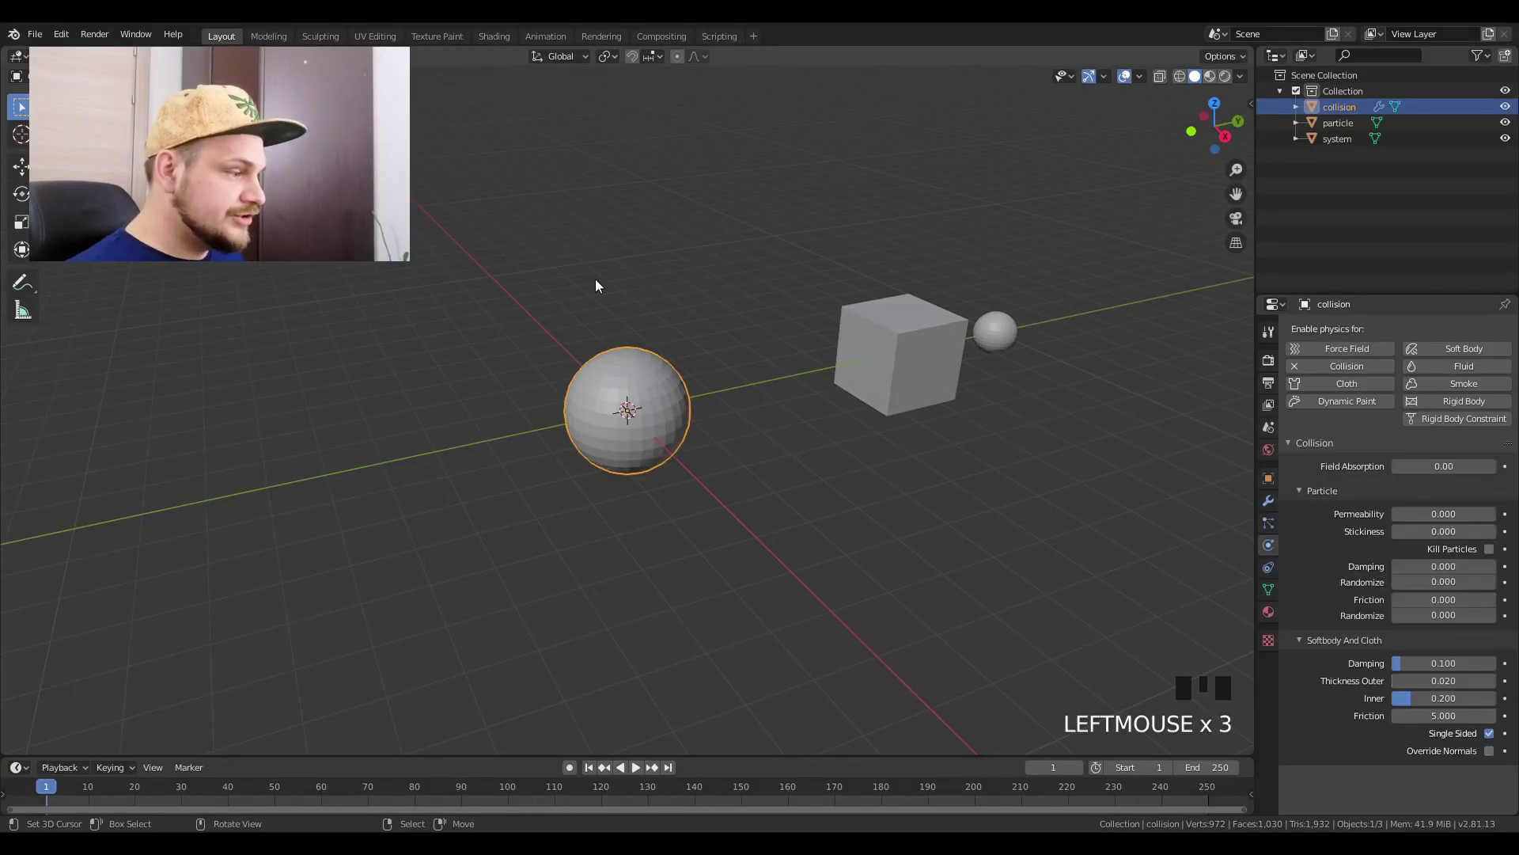
{"action": "left_click_drag", "start_coordinate": [1421, 569], "coordinate": [972, 432]}
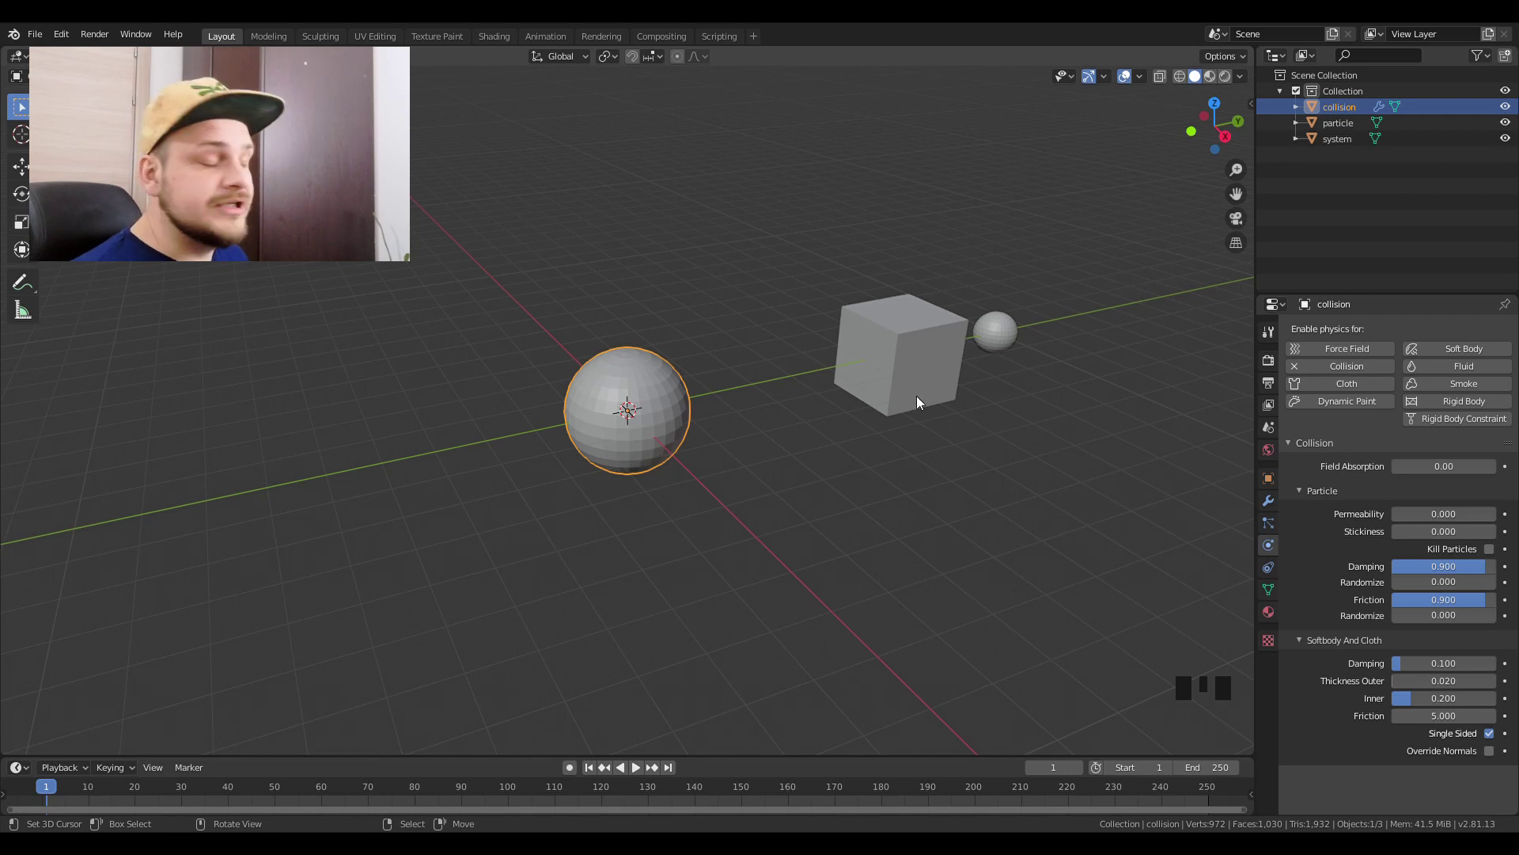
Step: Add a new particle system to the system cube
{"action": "right_click", "coordinate": [937, 336]}
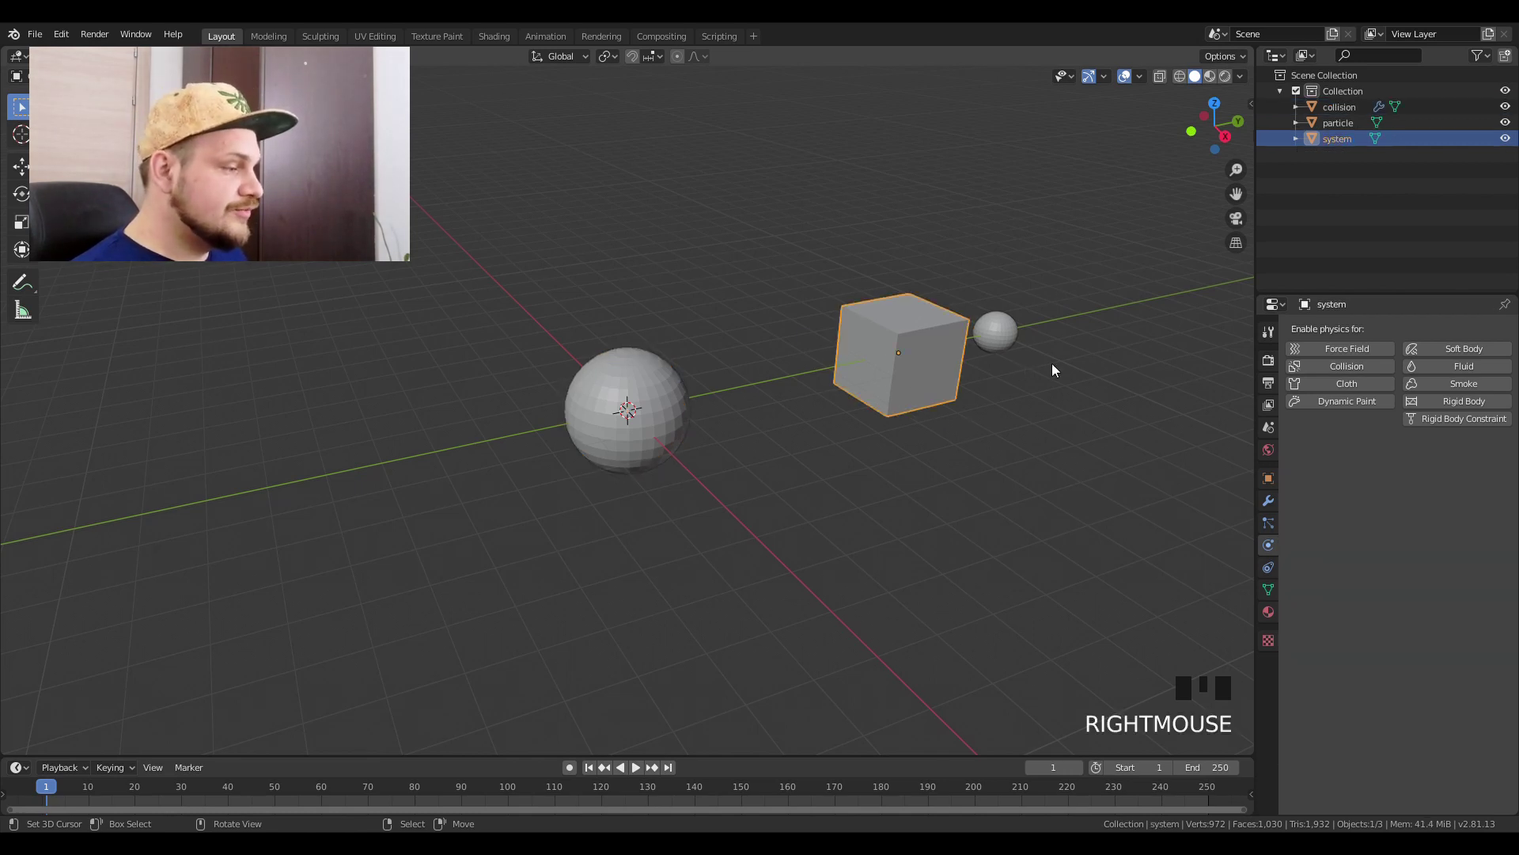
{"action": "left_click", "coordinate": [1279, 523]}
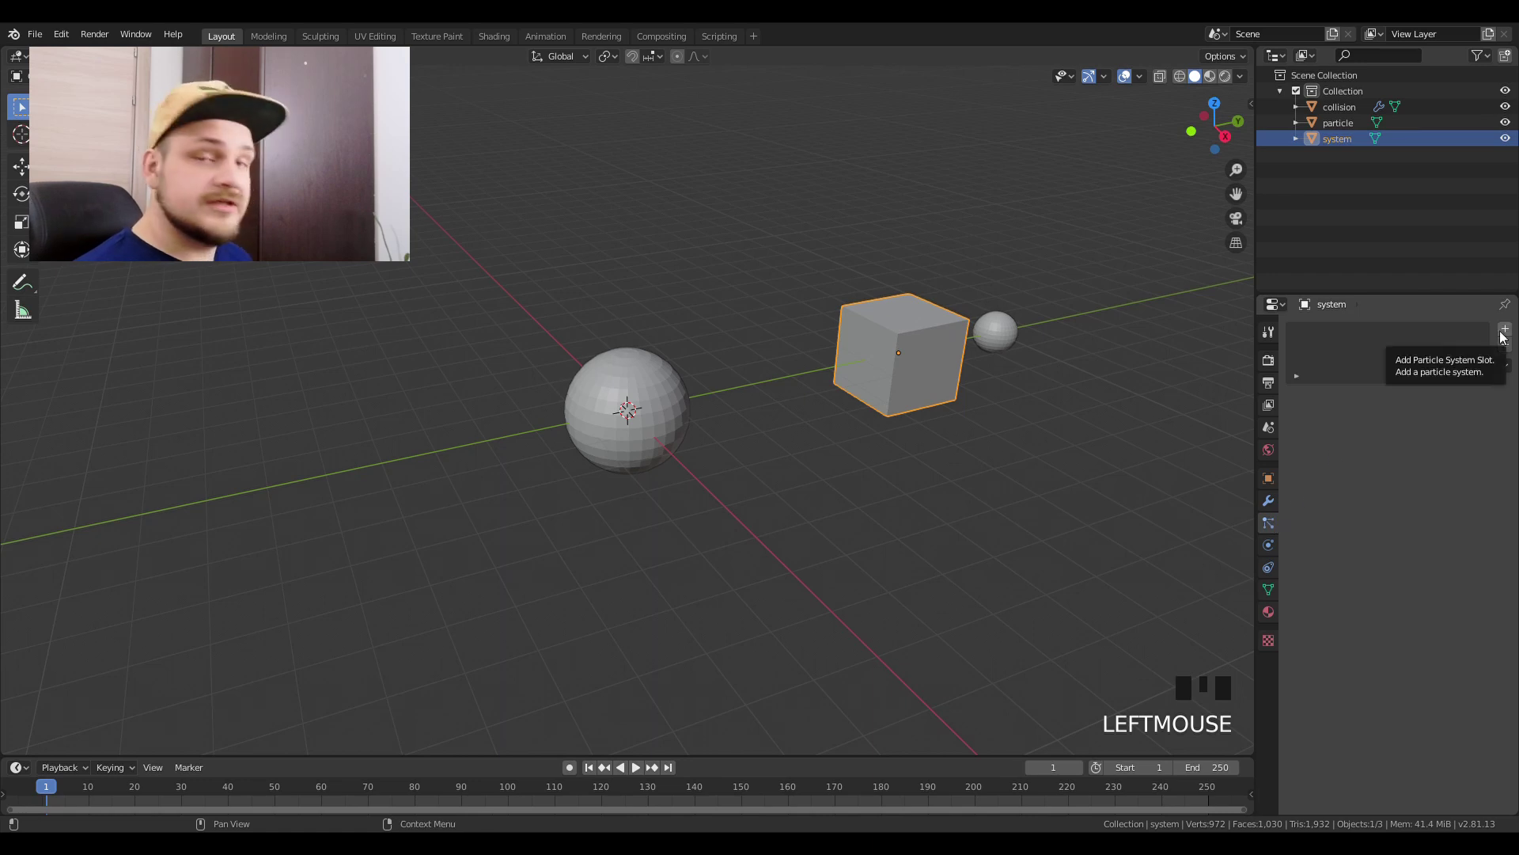
{"action": "left_click", "coordinate": [1501, 335]}
{"action": "left_click", "coordinate": [1508, 334]}
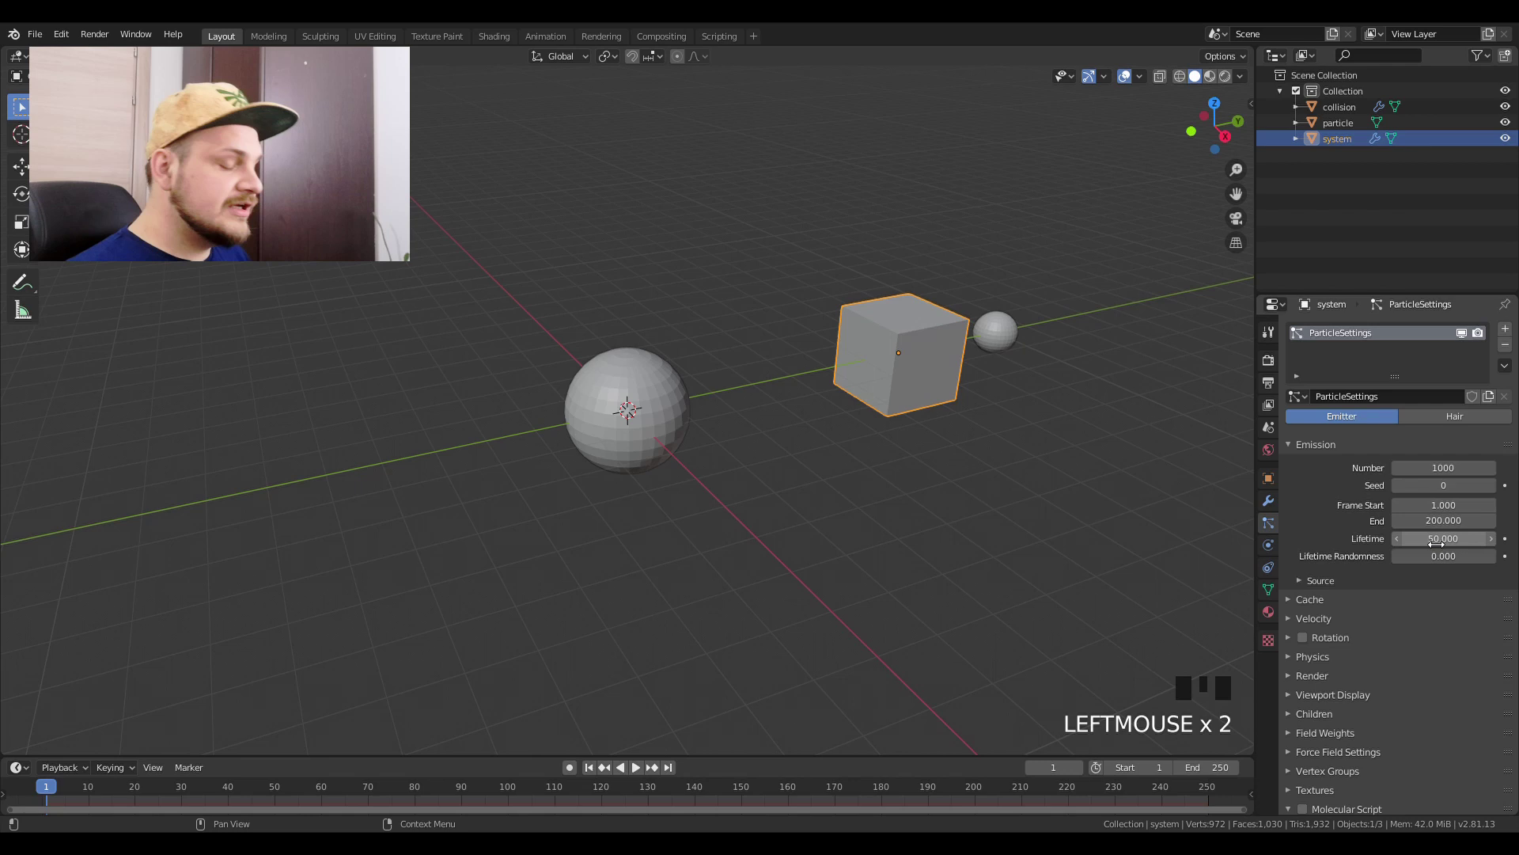
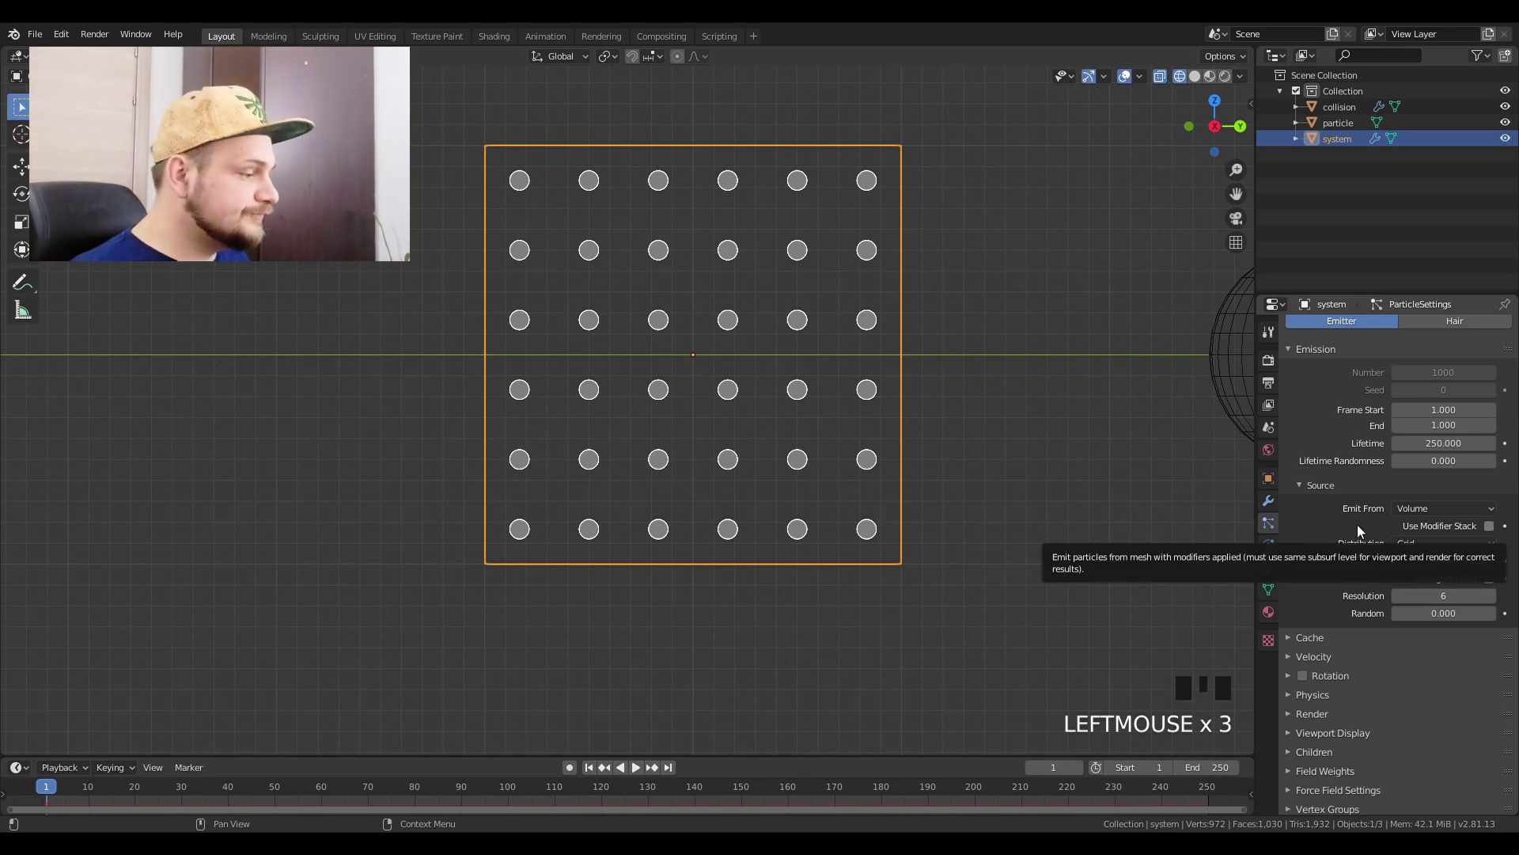
Step: Render particles as instances of the particle sphere at scale 0.28 and review the grid of balls
{"action": "left_click_drag", "start_coordinate": [1428, 645], "coordinate": [1492, 725]}
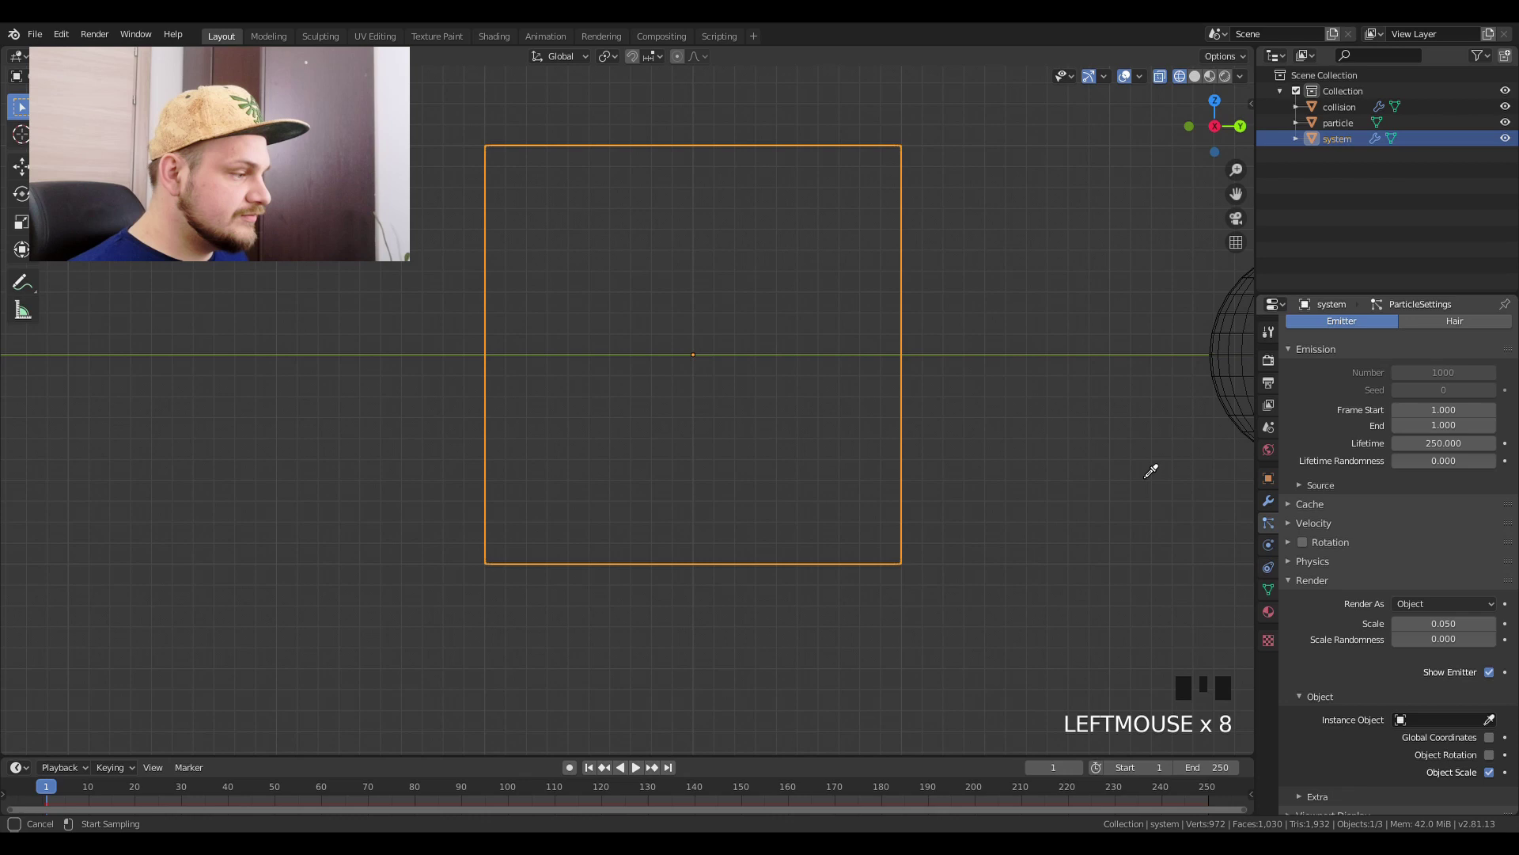
{"action": "scroll", "scroll_direction": "down", "scroll_amount": 3}
{"action": "scroll", "scroll_direction": "up", "scroll_amount": 3}
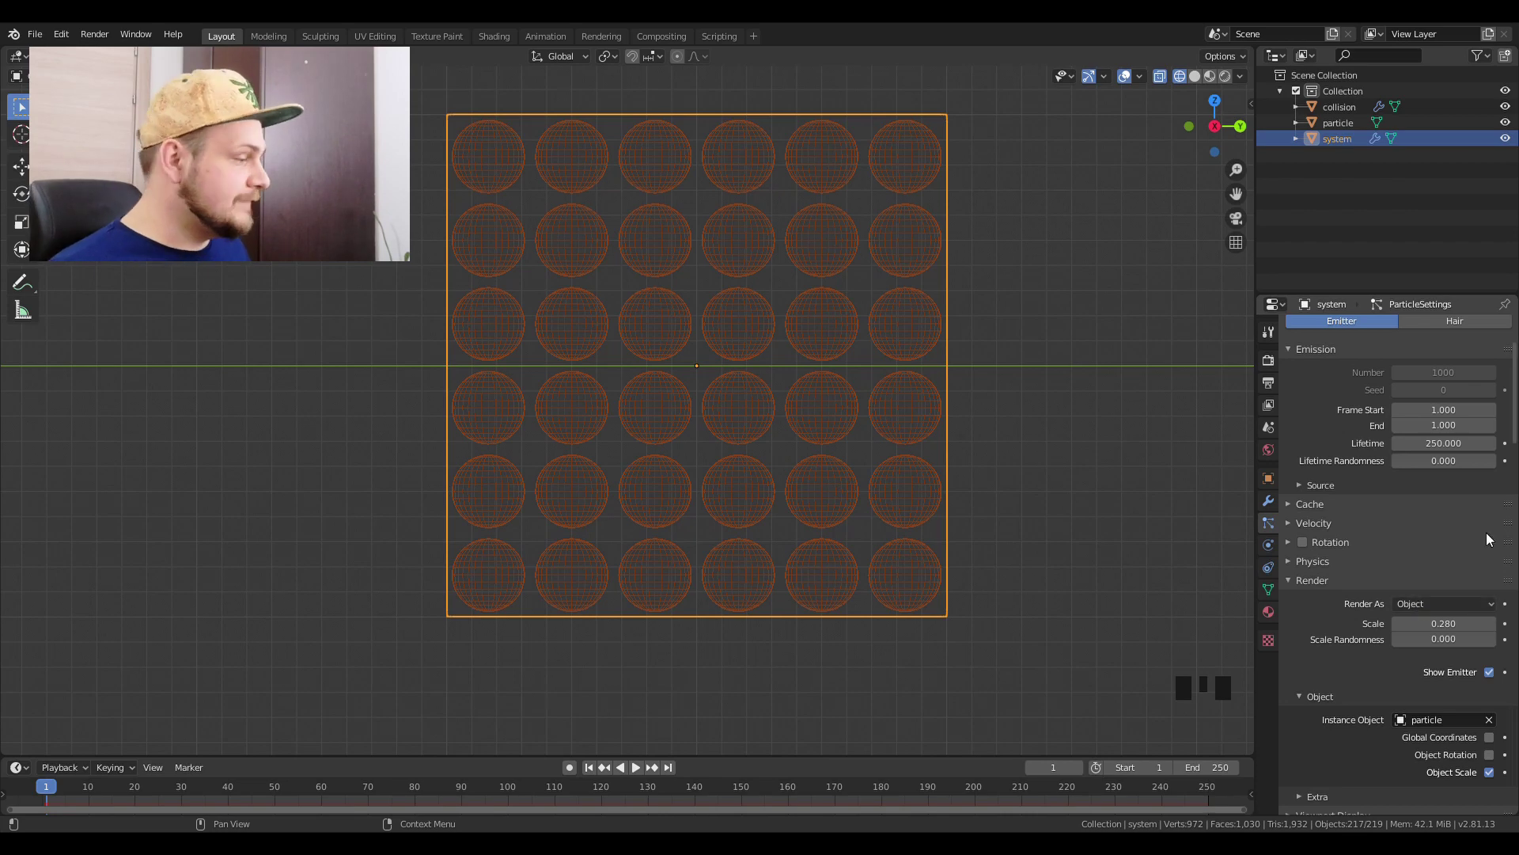
{"action": "scroll", "scroll_direction": "down", "scroll_amount": 3}
{"action": "left_click_drag", "start_coordinate": [810, 422], "coordinate": [591, 437]}
{"action": "scroll", "scroll_direction": "up", "scroll_amount": 3}
{"action": "left_click_drag", "start_coordinate": [644, 447], "coordinate": [1295, 582]}
{"action": "left_click", "coordinate": [1296, 582]}
{"action": "scroll", "scroll_direction": "down", "scroll_amount": 3}
Step: Add a Force force field at the centre of the collision sphere
{"action": "left_click_drag", "start_coordinate": [454, 502], "coordinate": [612, 390]}
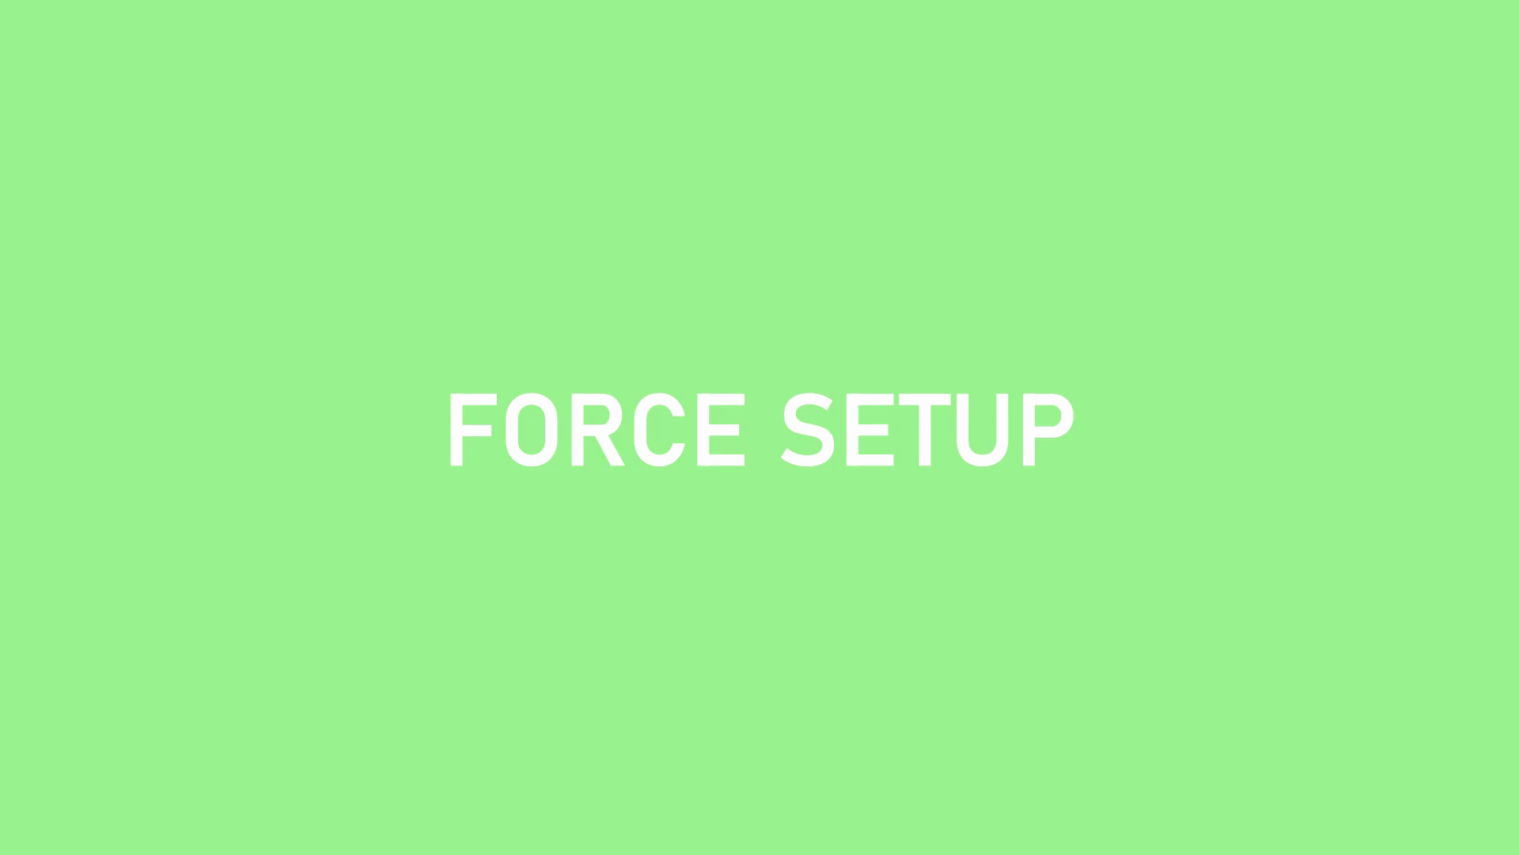
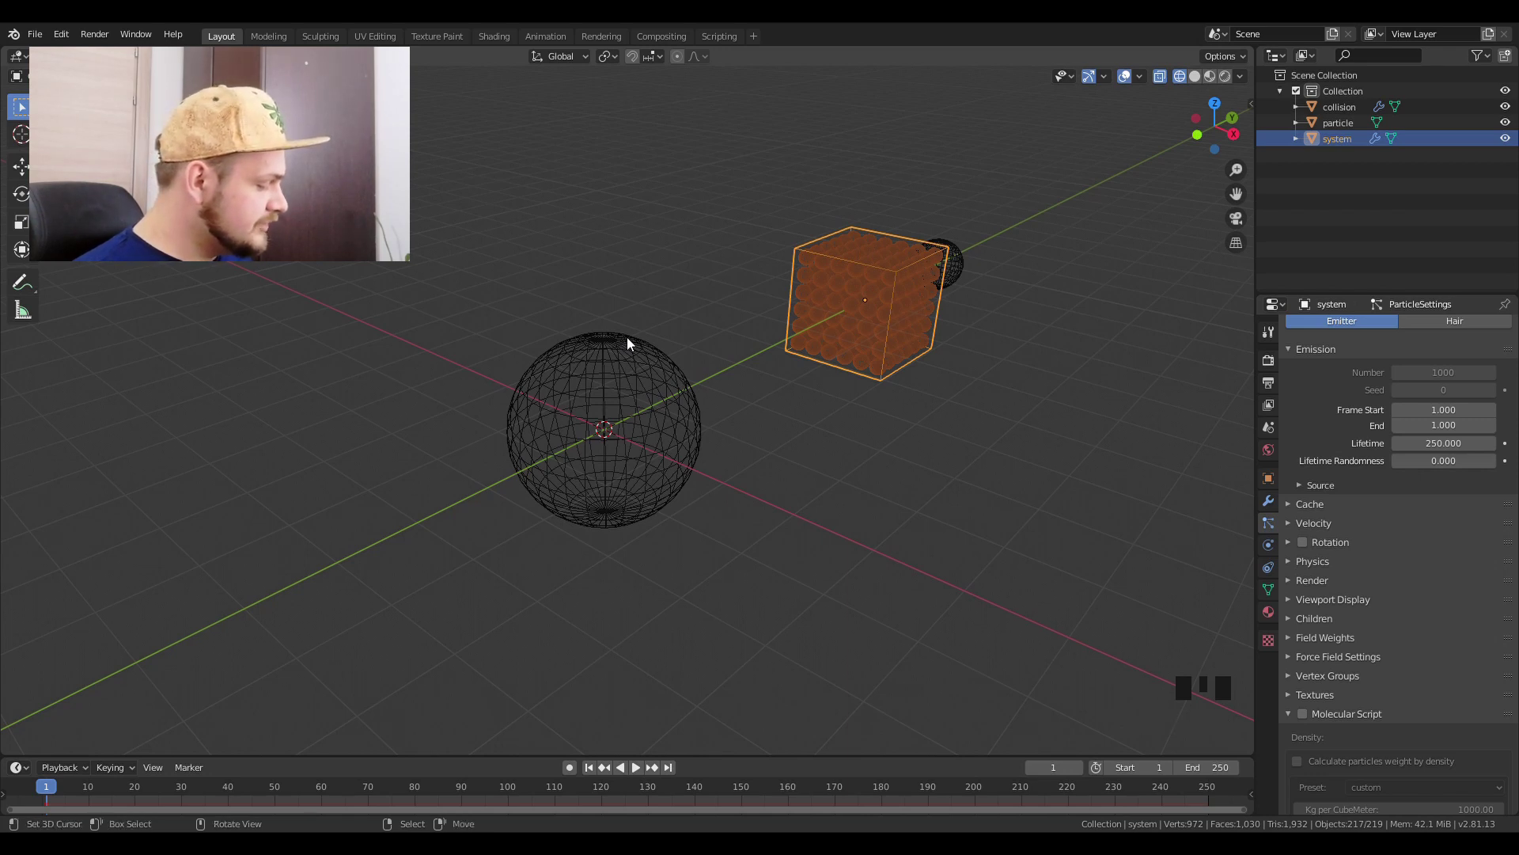
{"action": "key", "text": "shift+s"}
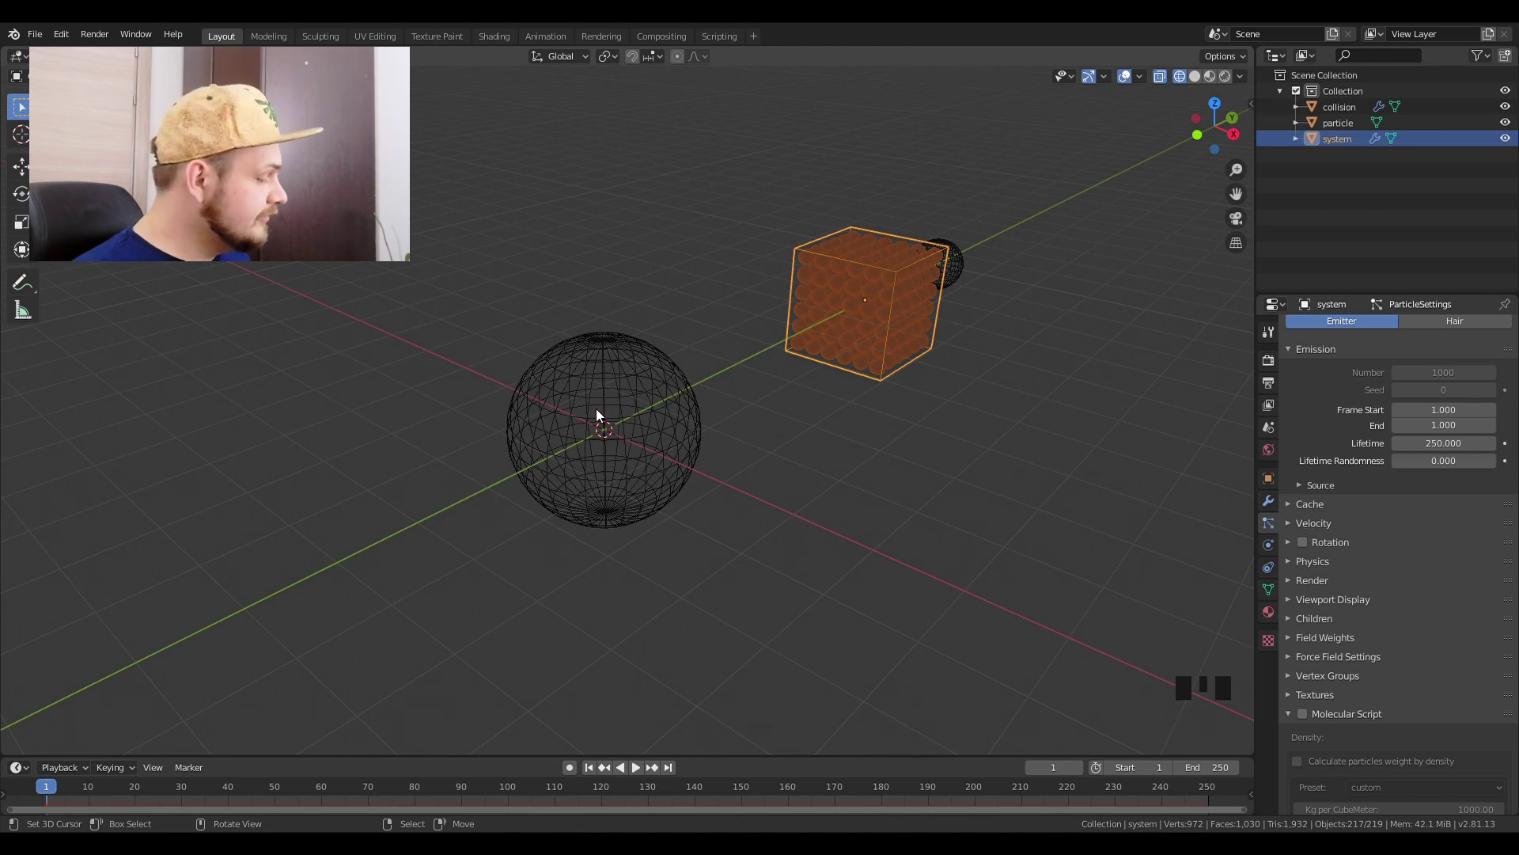
{"action": "key", "text": "shift+a"}
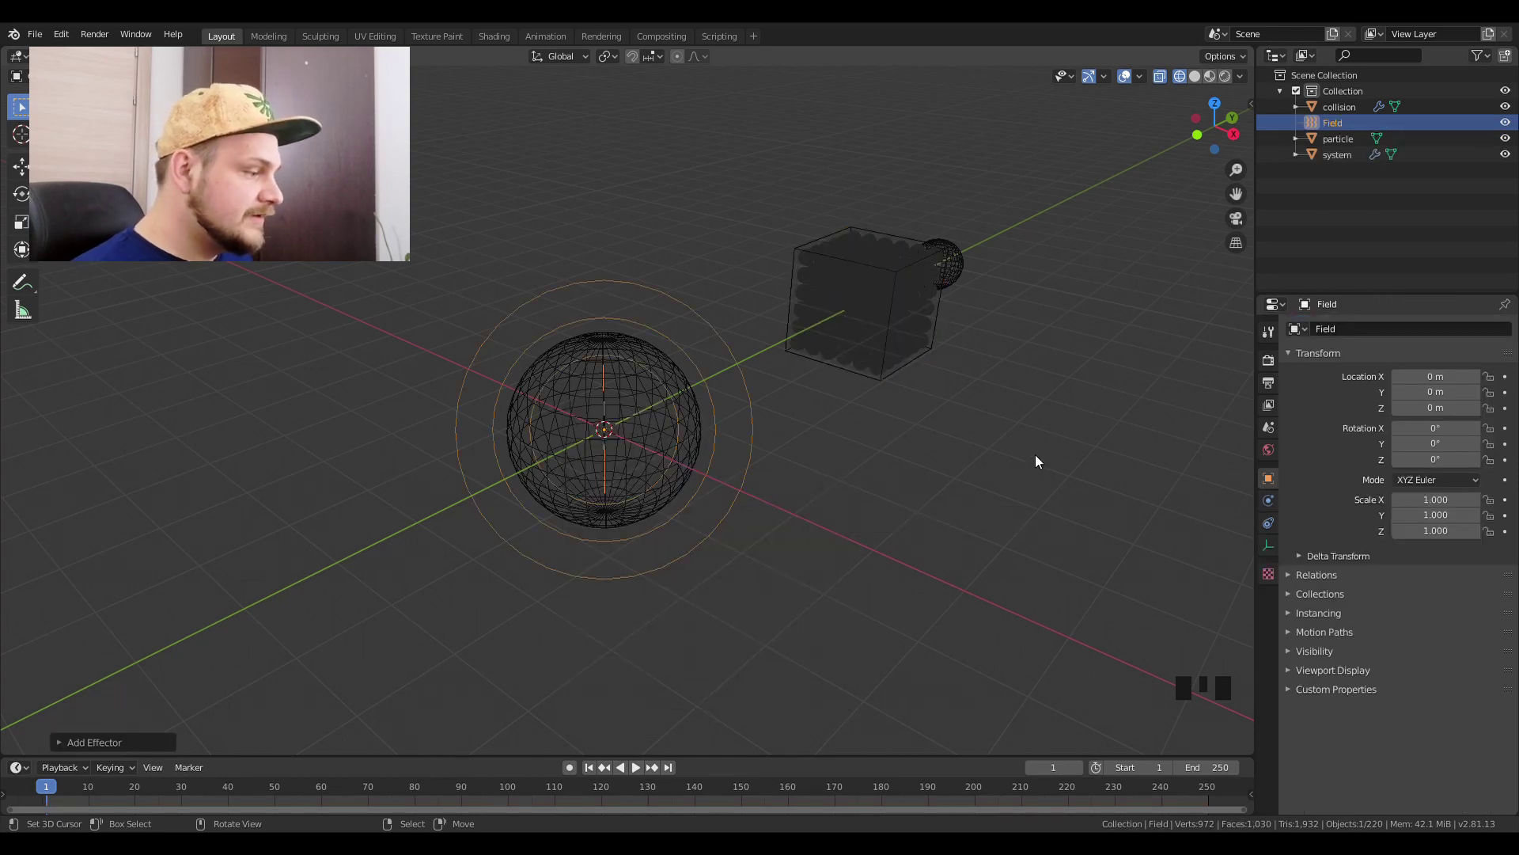
Step: Set the Field's strength to -250 and flow 8, then play the simulation
{"action": "left_click", "coordinate": [1272, 501]}
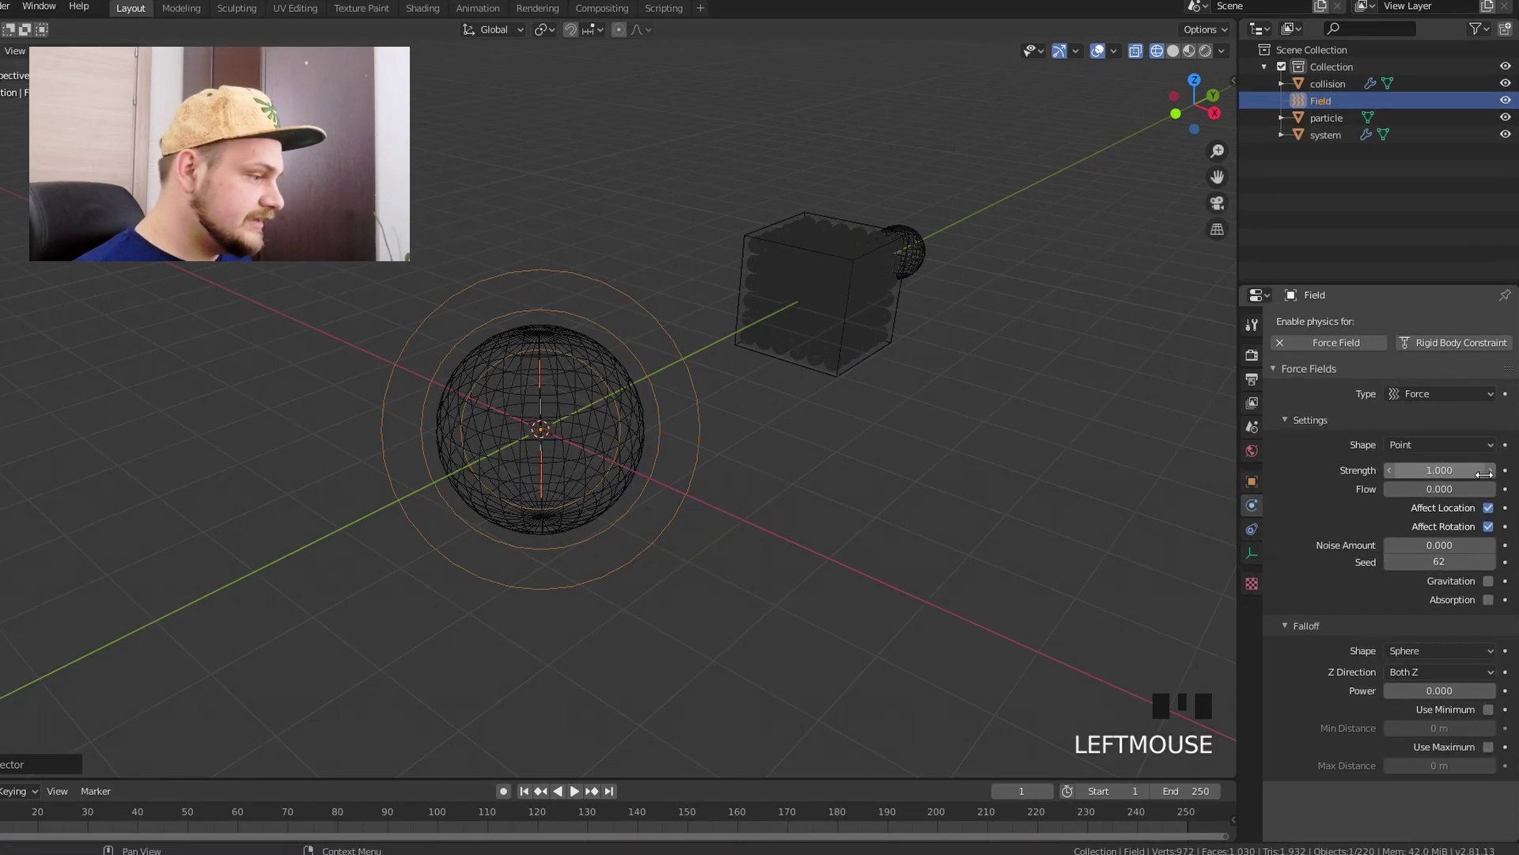
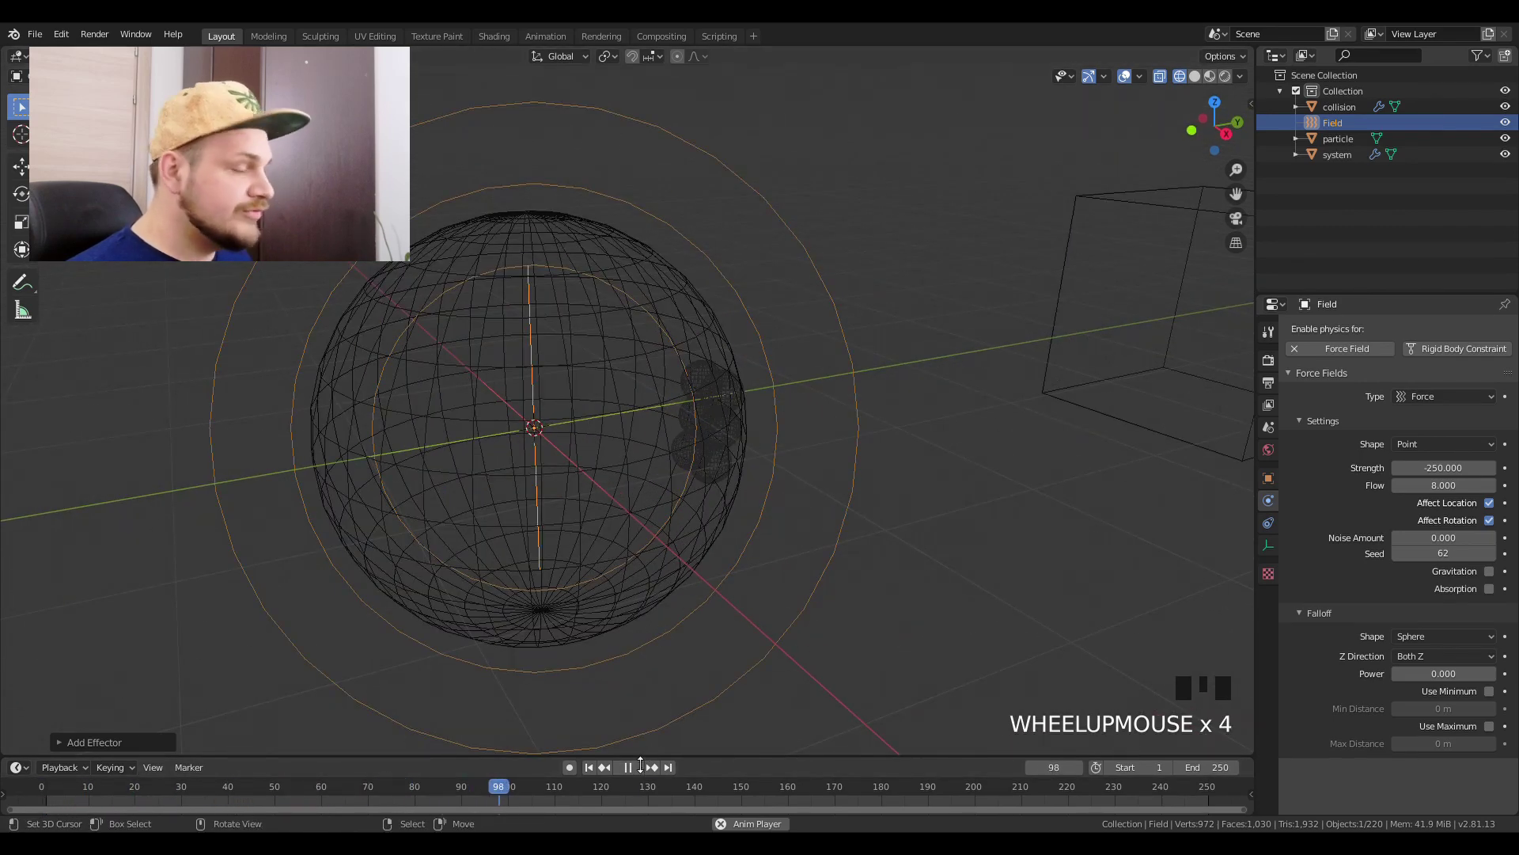
{"action": "left_click", "coordinate": [641, 764]}
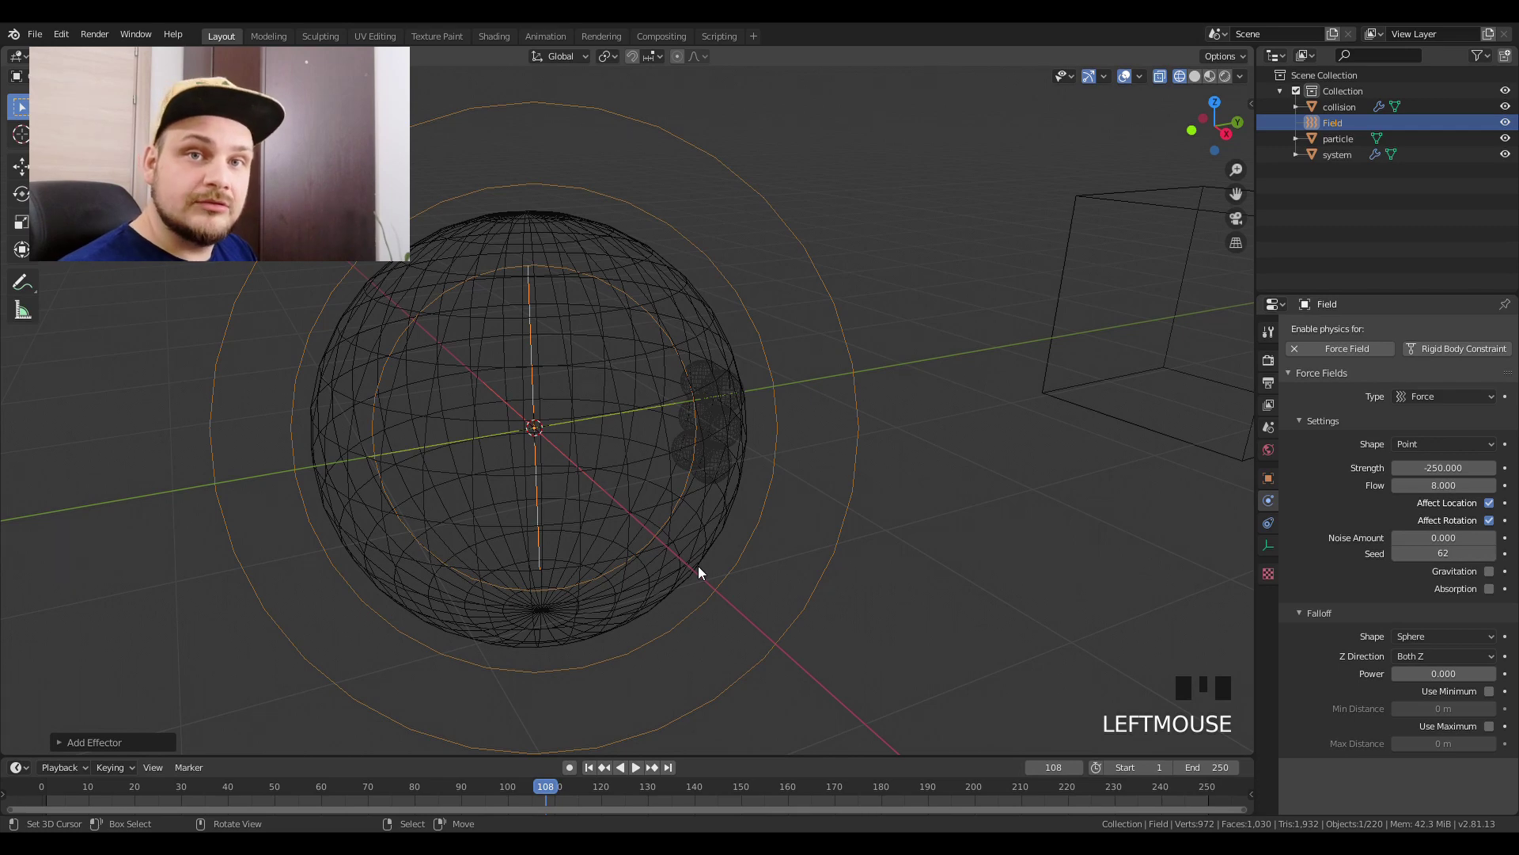
Step: Enable Self Effect on the system particles with force strength 0.020 and Gravitation, watching them clump
{"action": "left_click_drag", "start_coordinate": [1146, 330], "coordinate": [1274, 525]}
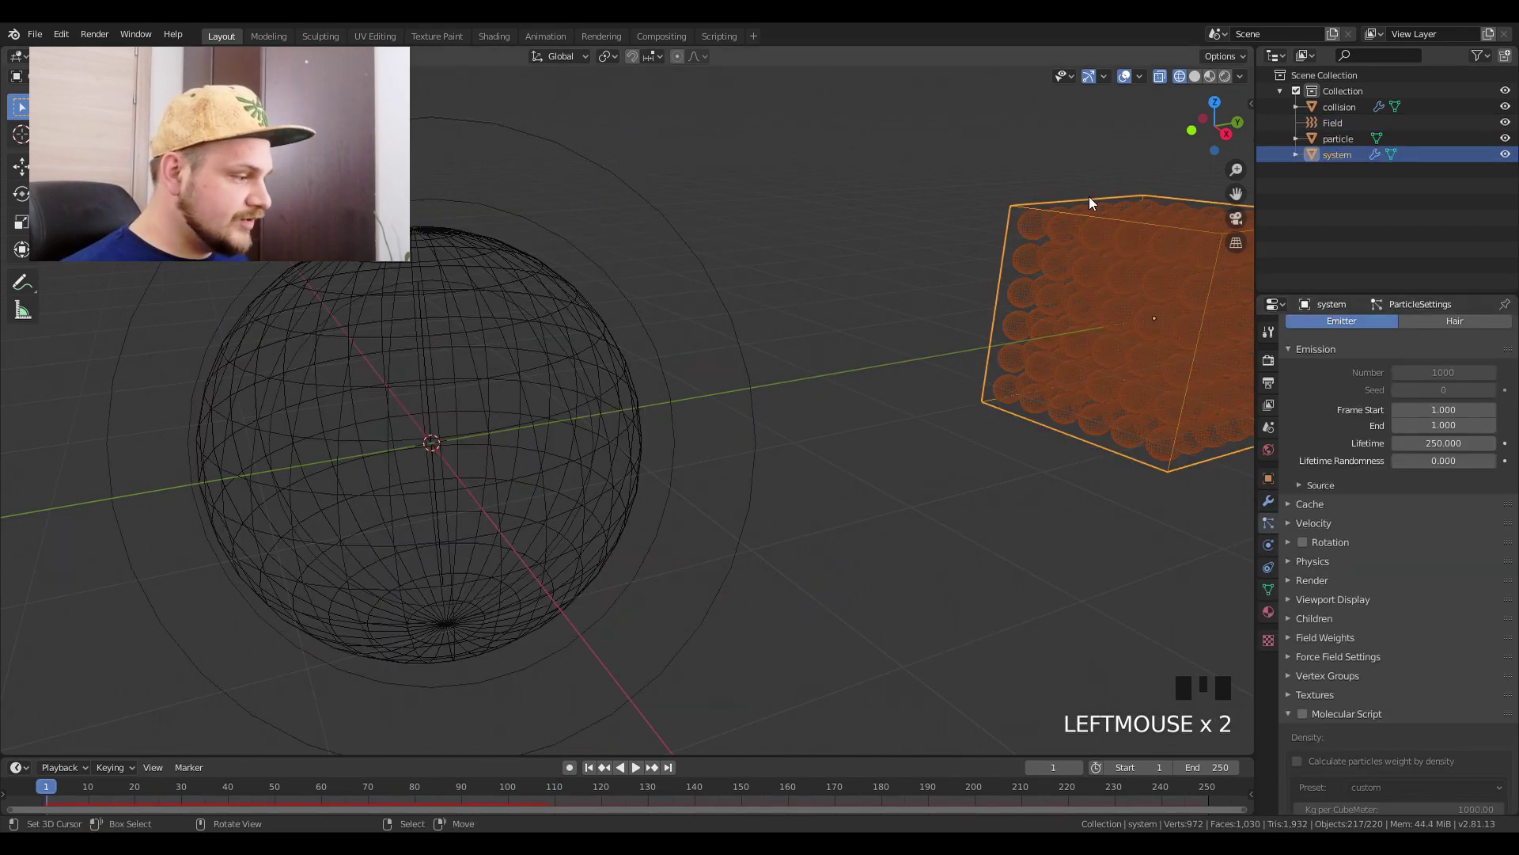
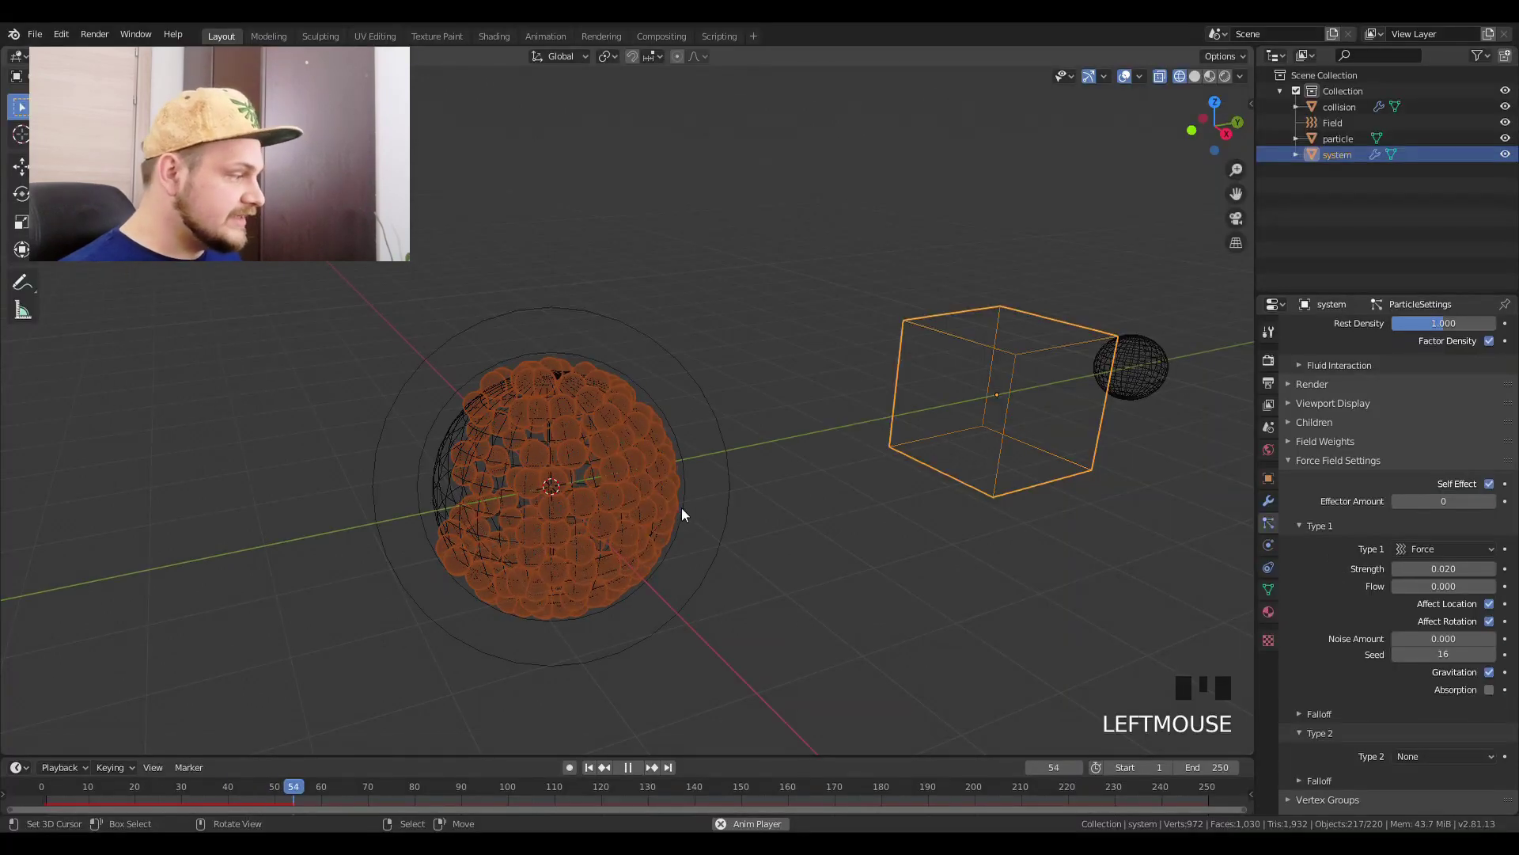
{"action": "left_click_drag", "start_coordinate": [665, 492], "coordinate": [648, 466]}
{"action": "scroll", "scroll_direction": "up", "scroll_amount": 3}
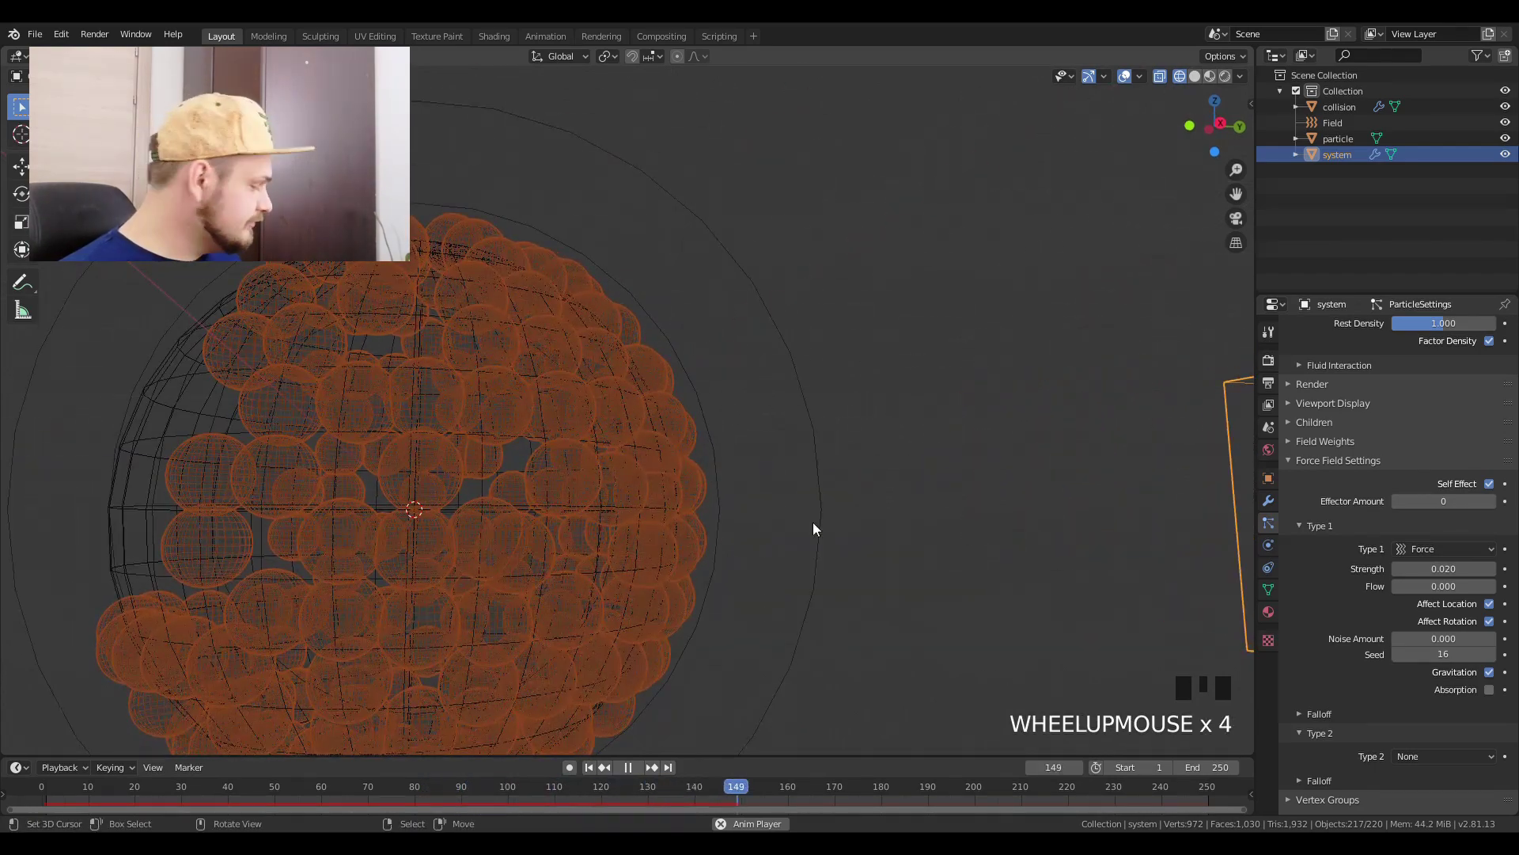
{"action": "scroll", "scroll_direction": "down", "scroll_amount": 3}
{"action": "left_click", "coordinate": [1269, 504]}
{"action": "left_click", "coordinate": [1282, 536]}
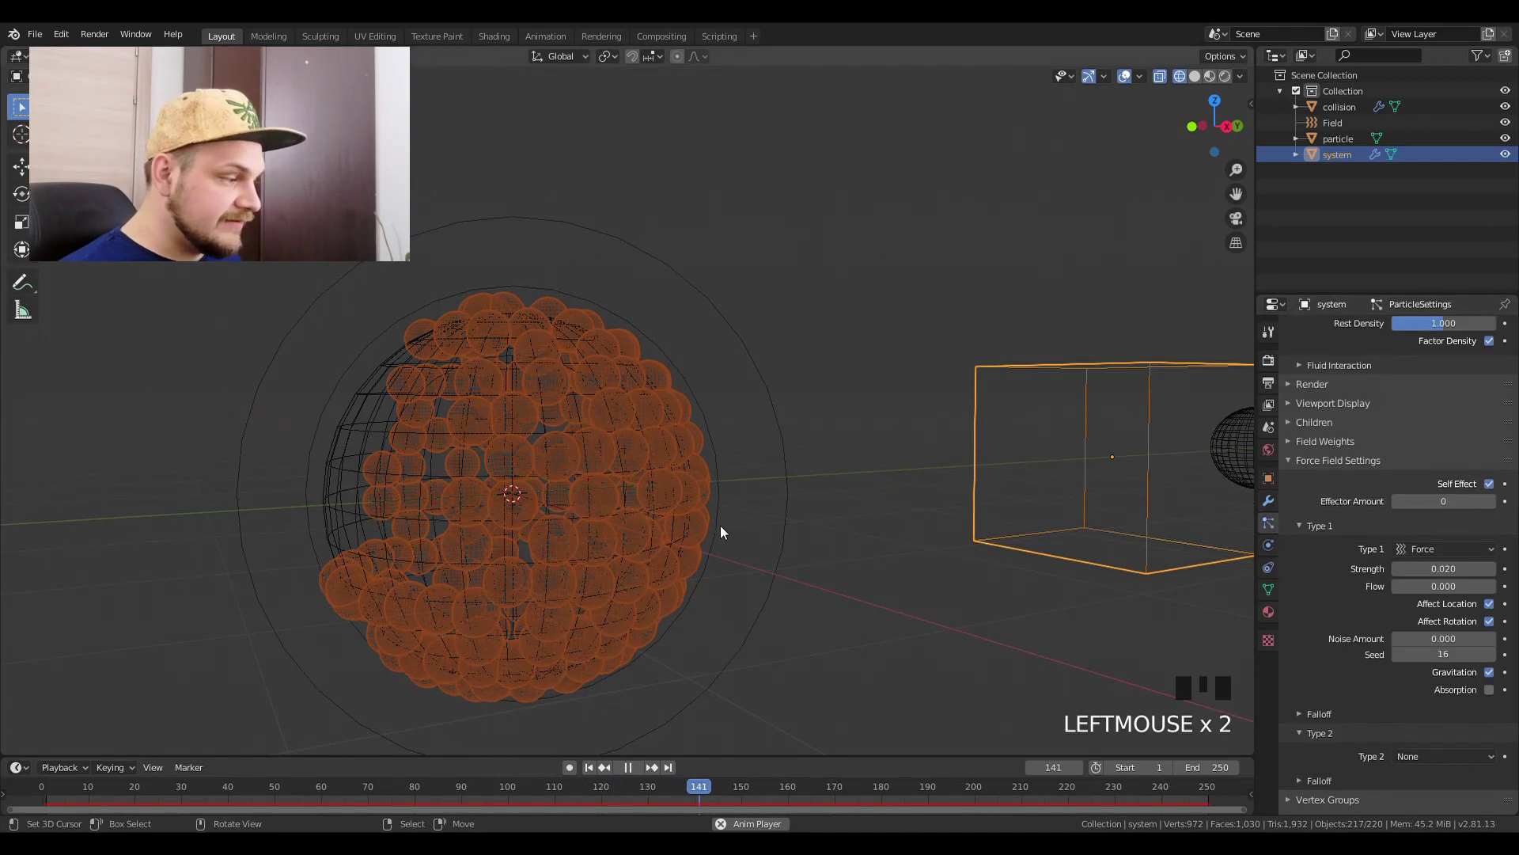
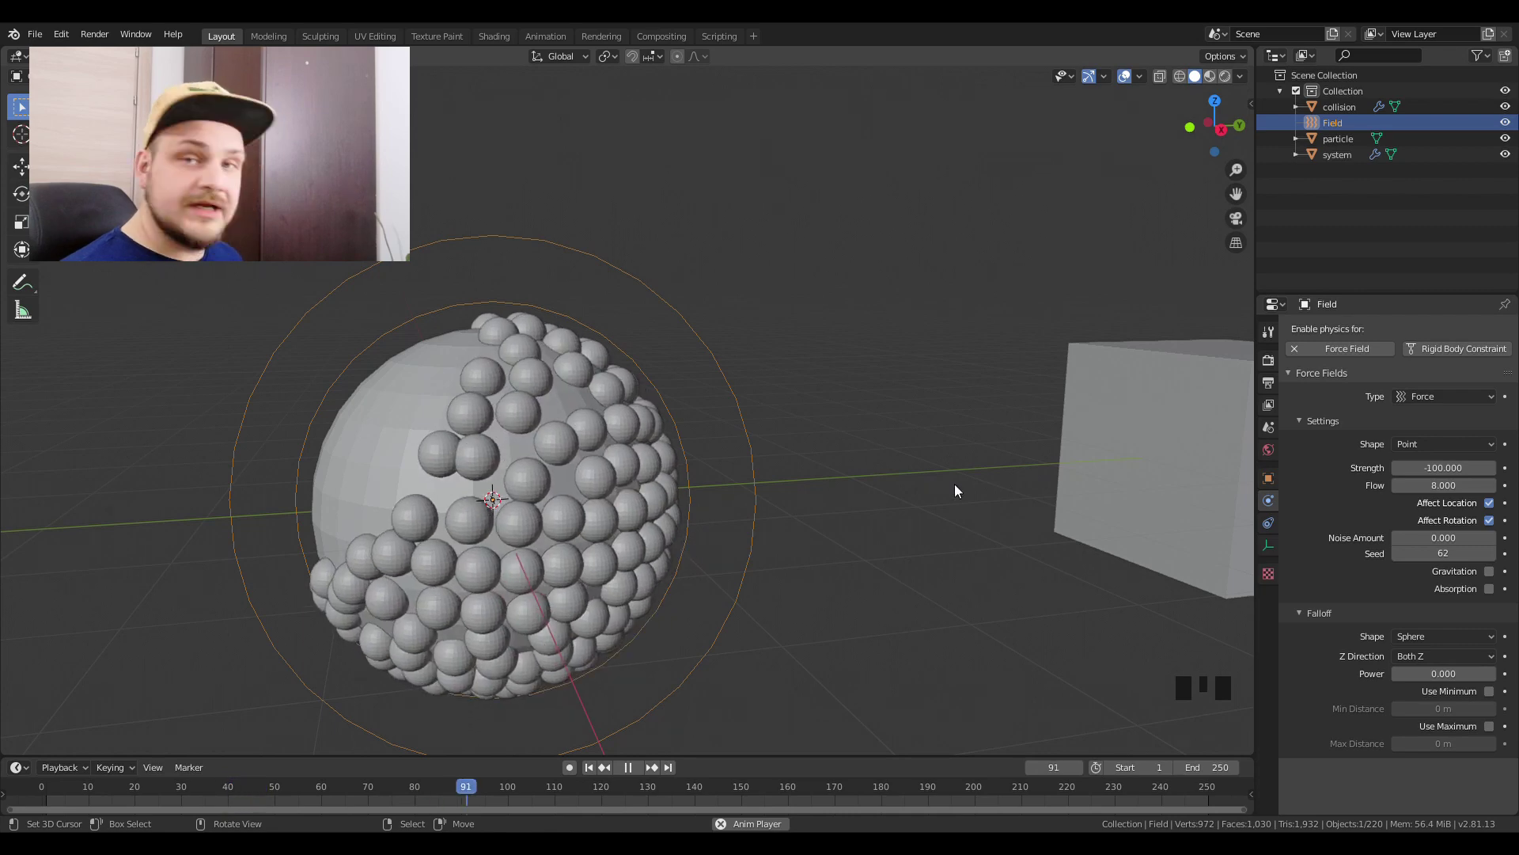
Step: Orbit the view to inspect balls coating the sphere at Field strength -100
{"action": "left_click_drag", "start_coordinate": [723, 542], "coordinate": [754, 550]}
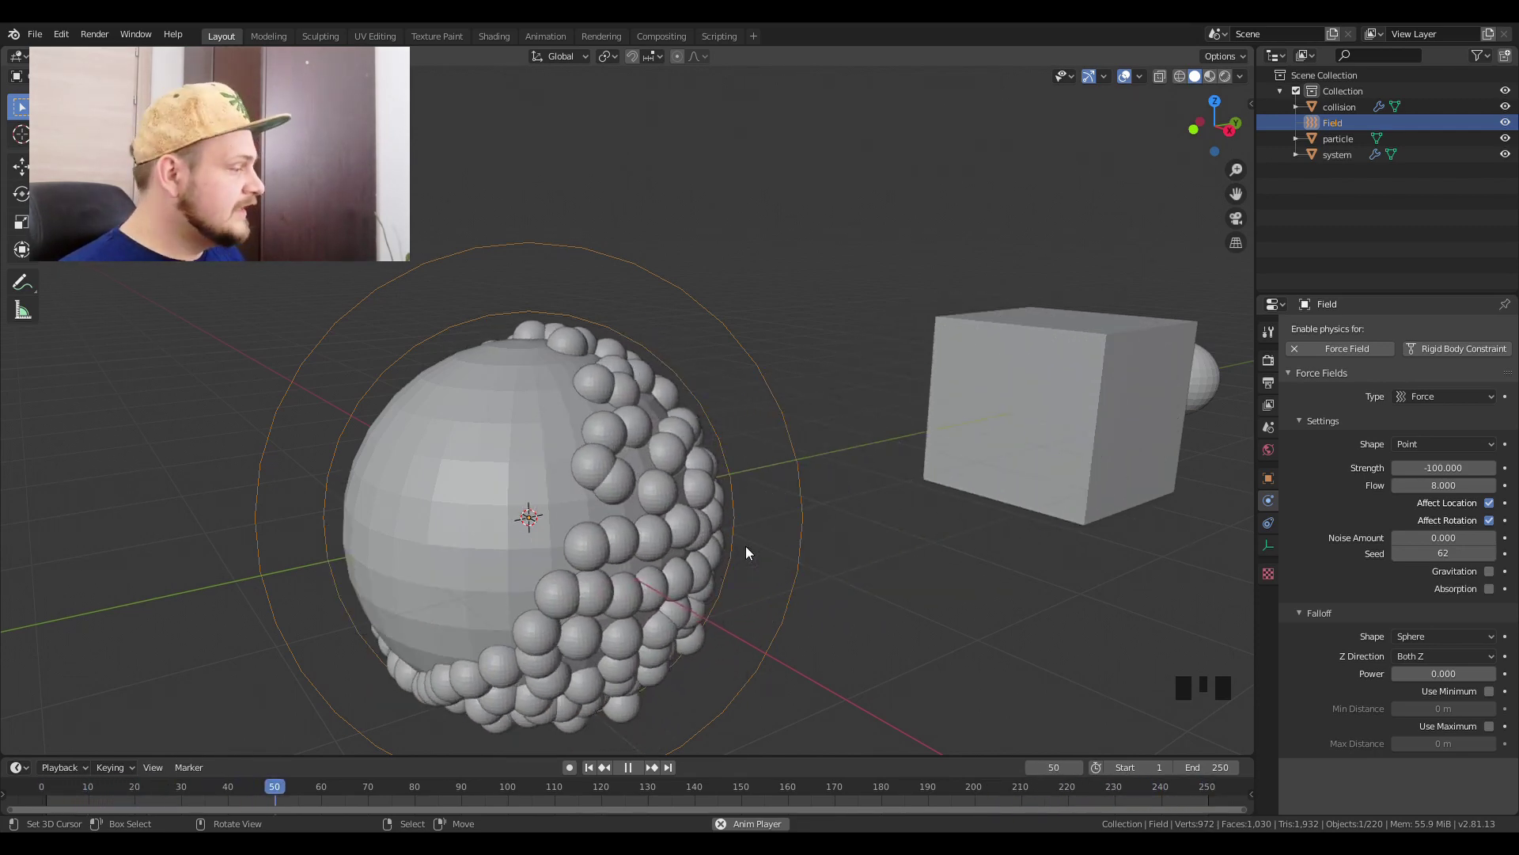
Step: Move the Field around, return it to centre and replay with strength -150
{"action": "left_click_drag", "start_coordinate": [823, 556], "coordinate": [779, 575]}
{"action": "key", "text": "g"}
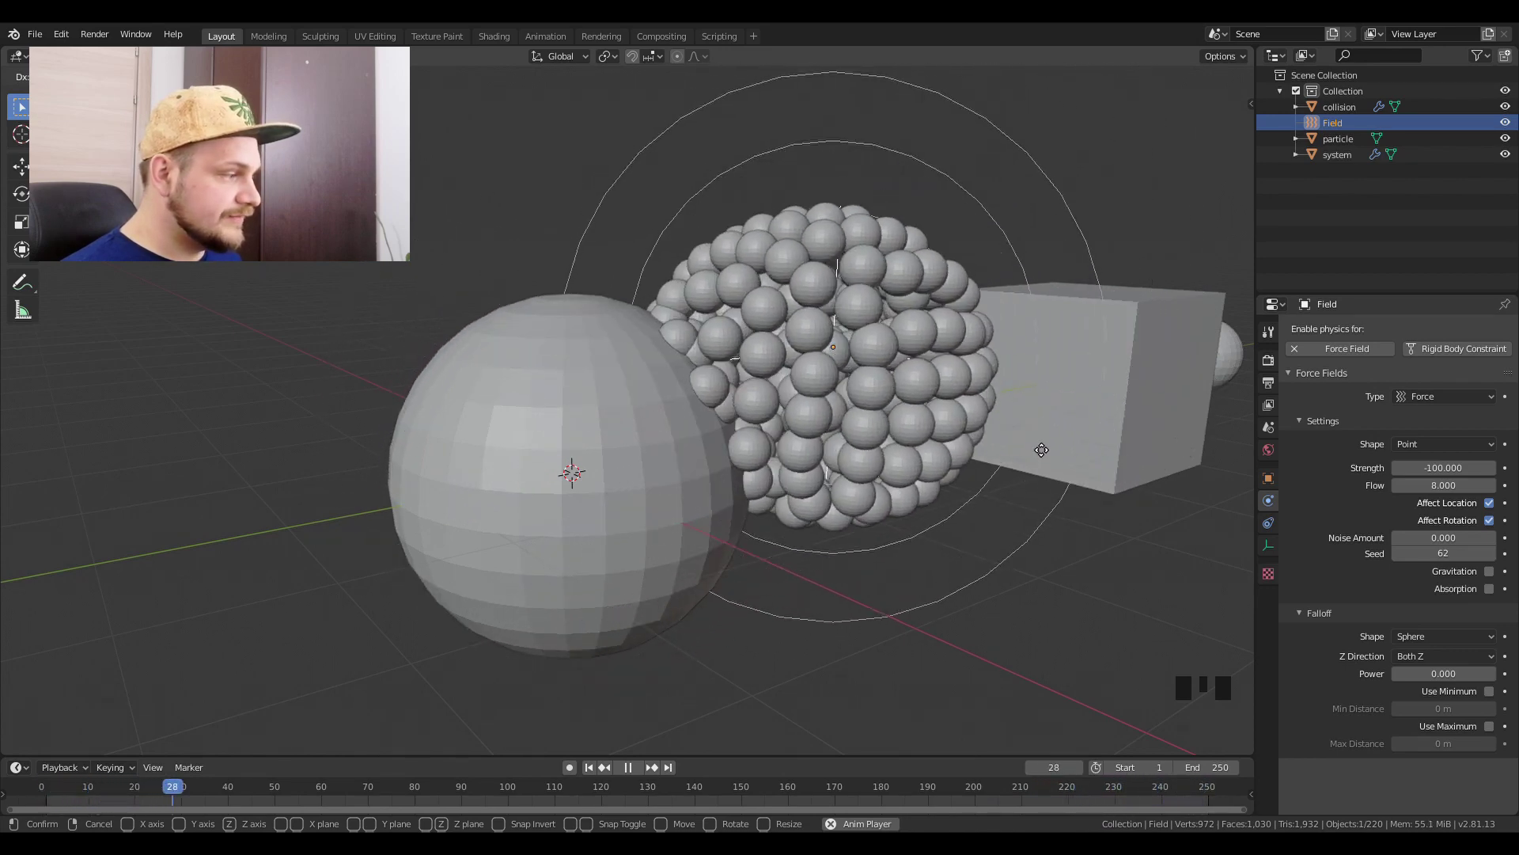
{"action": "key", "text": "g"}
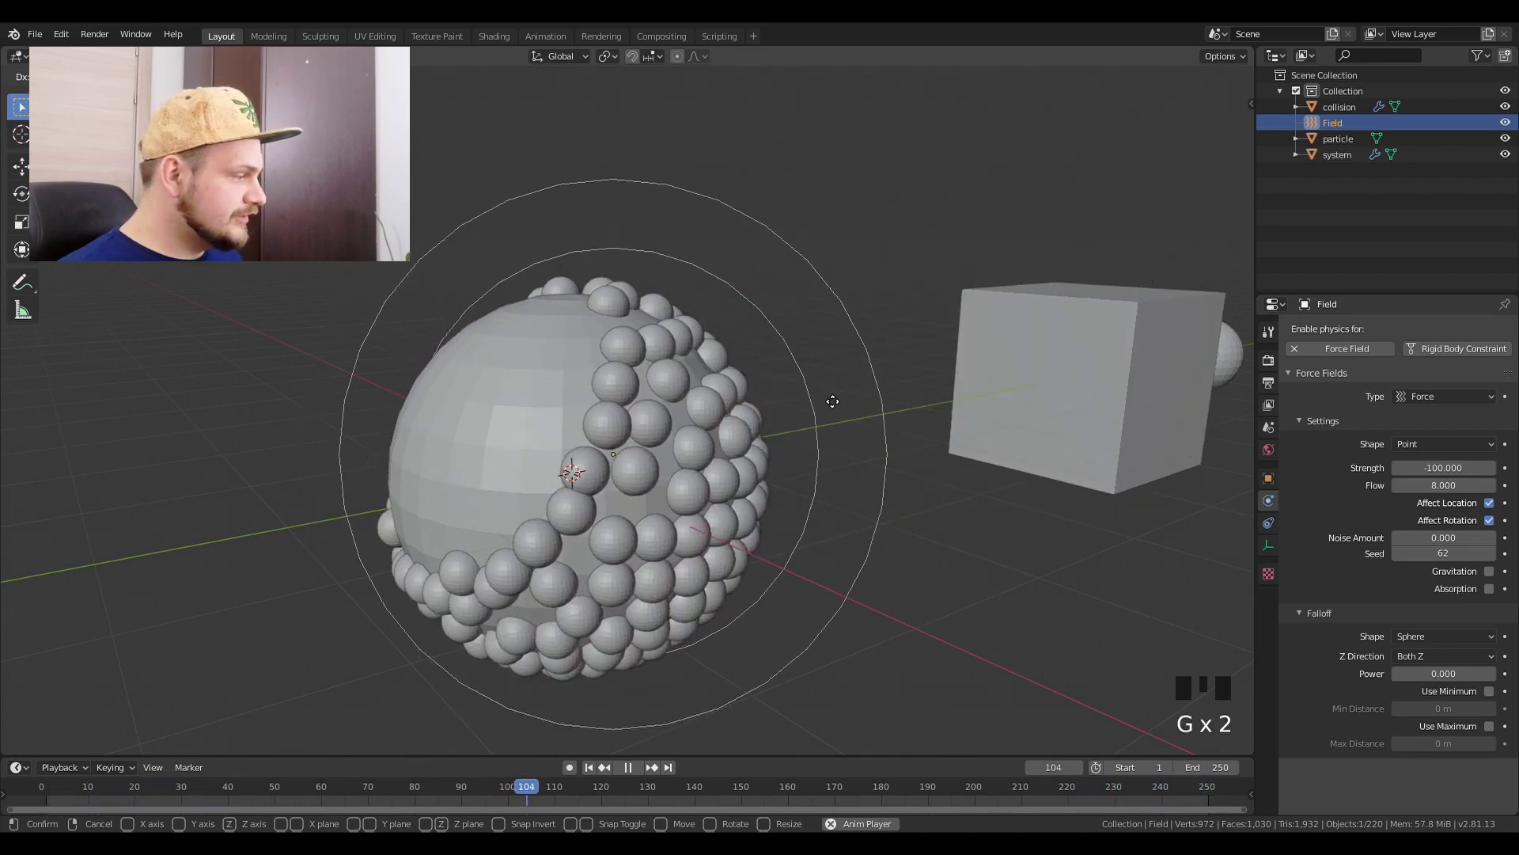
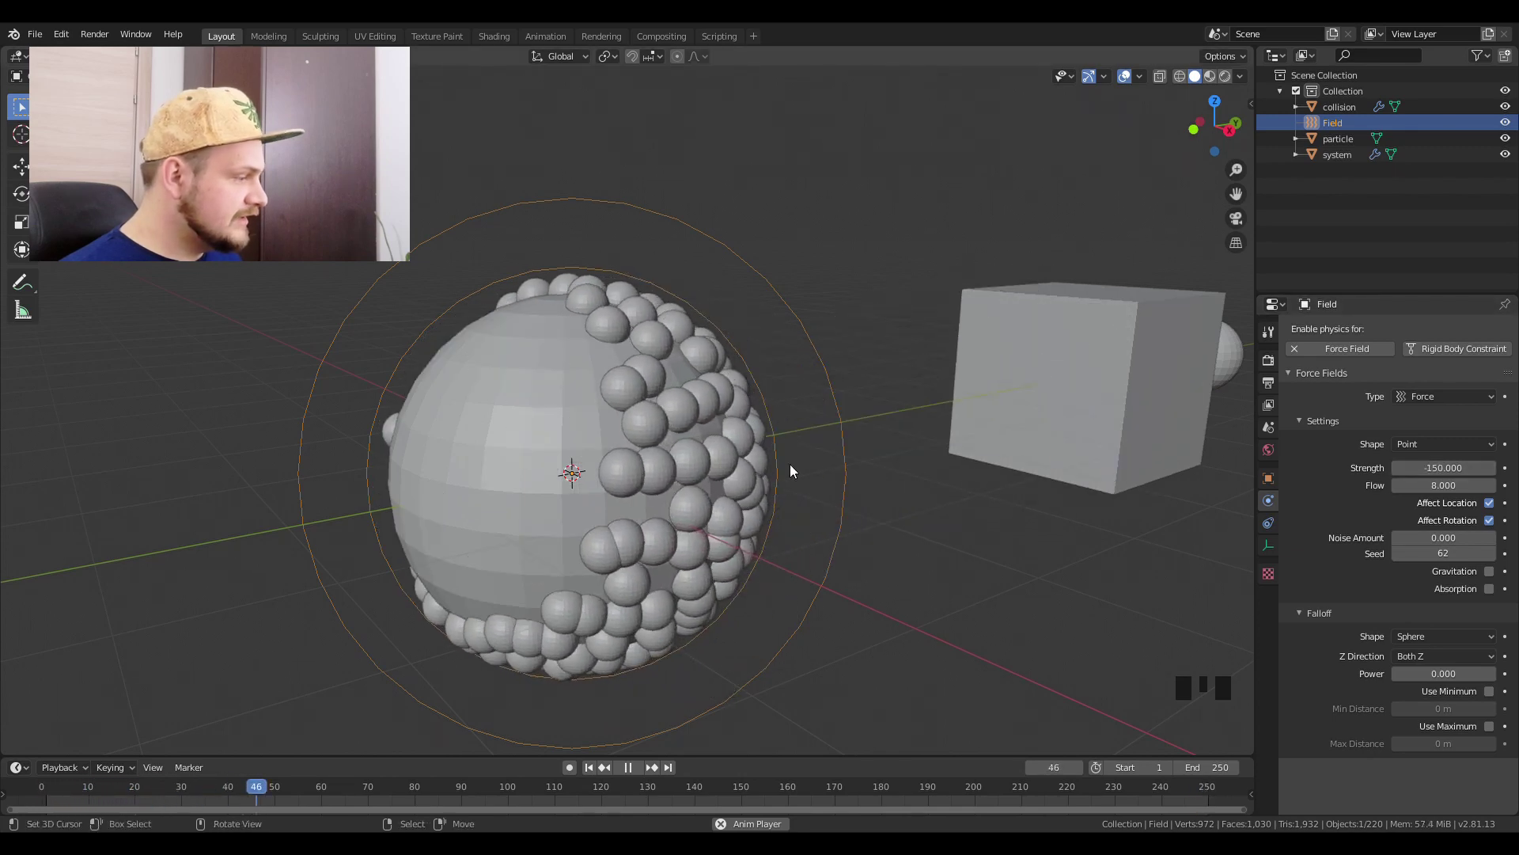
{"action": "key", "text": "g"}
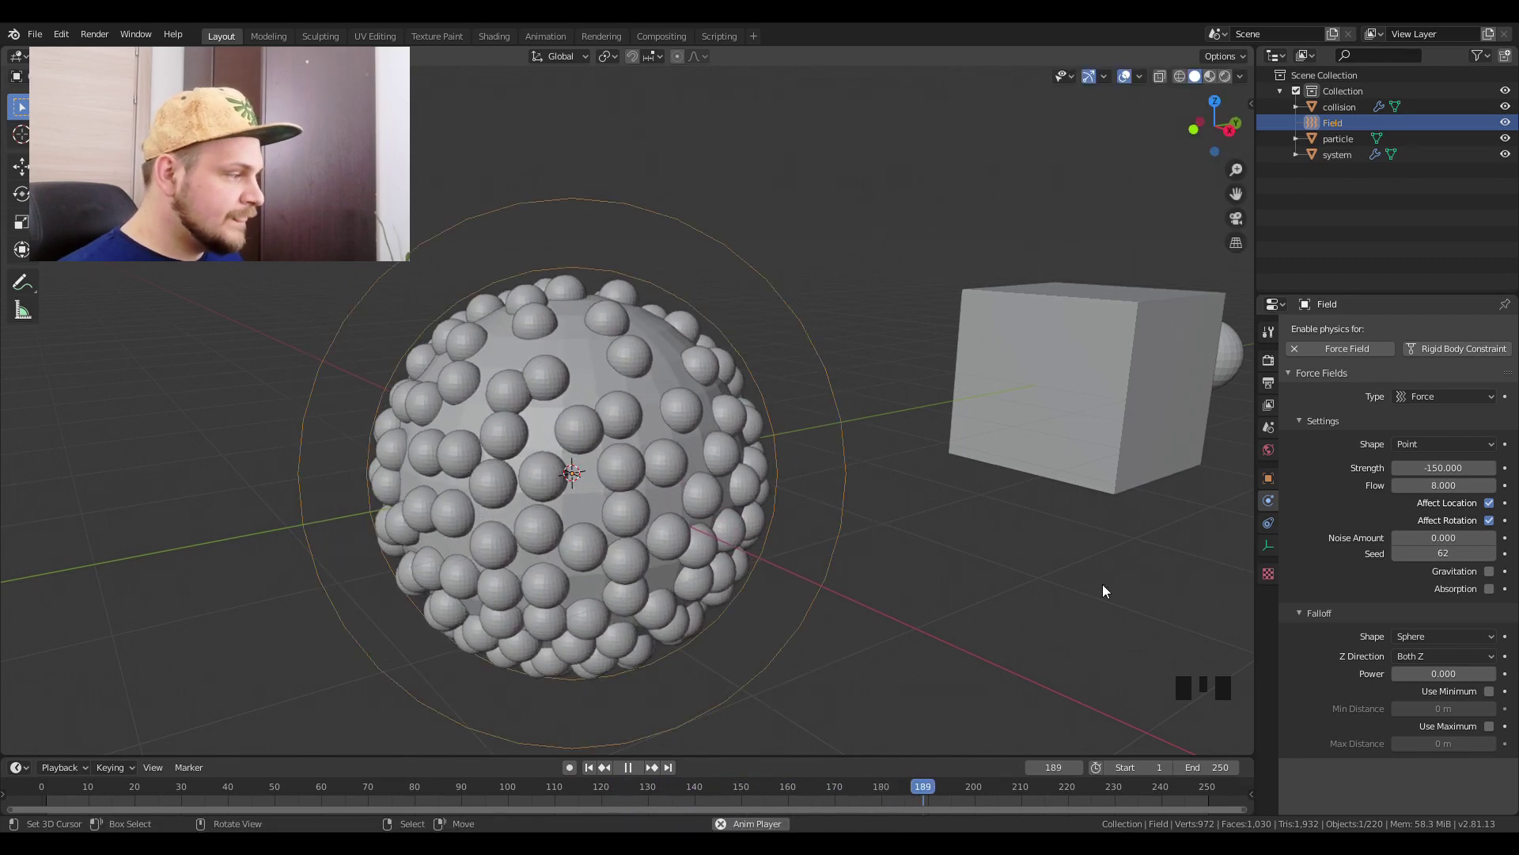
Step: Enable Rotation with Dynamic on the particle system's settings
{"action": "right_click", "coordinate": [1031, 450]}
{"action": "double_click", "coordinate": [1265, 531]}
{"action": "scroll", "scroll_direction": "up", "scroll_amount": 3}
{"action": "left_click", "coordinate": [1307, 577]}
Step: Select the Field object and set its force Strength to -200 in Physics
{"action": "left_click_drag", "start_coordinate": [1293, 578], "coordinate": [1497, 681]}
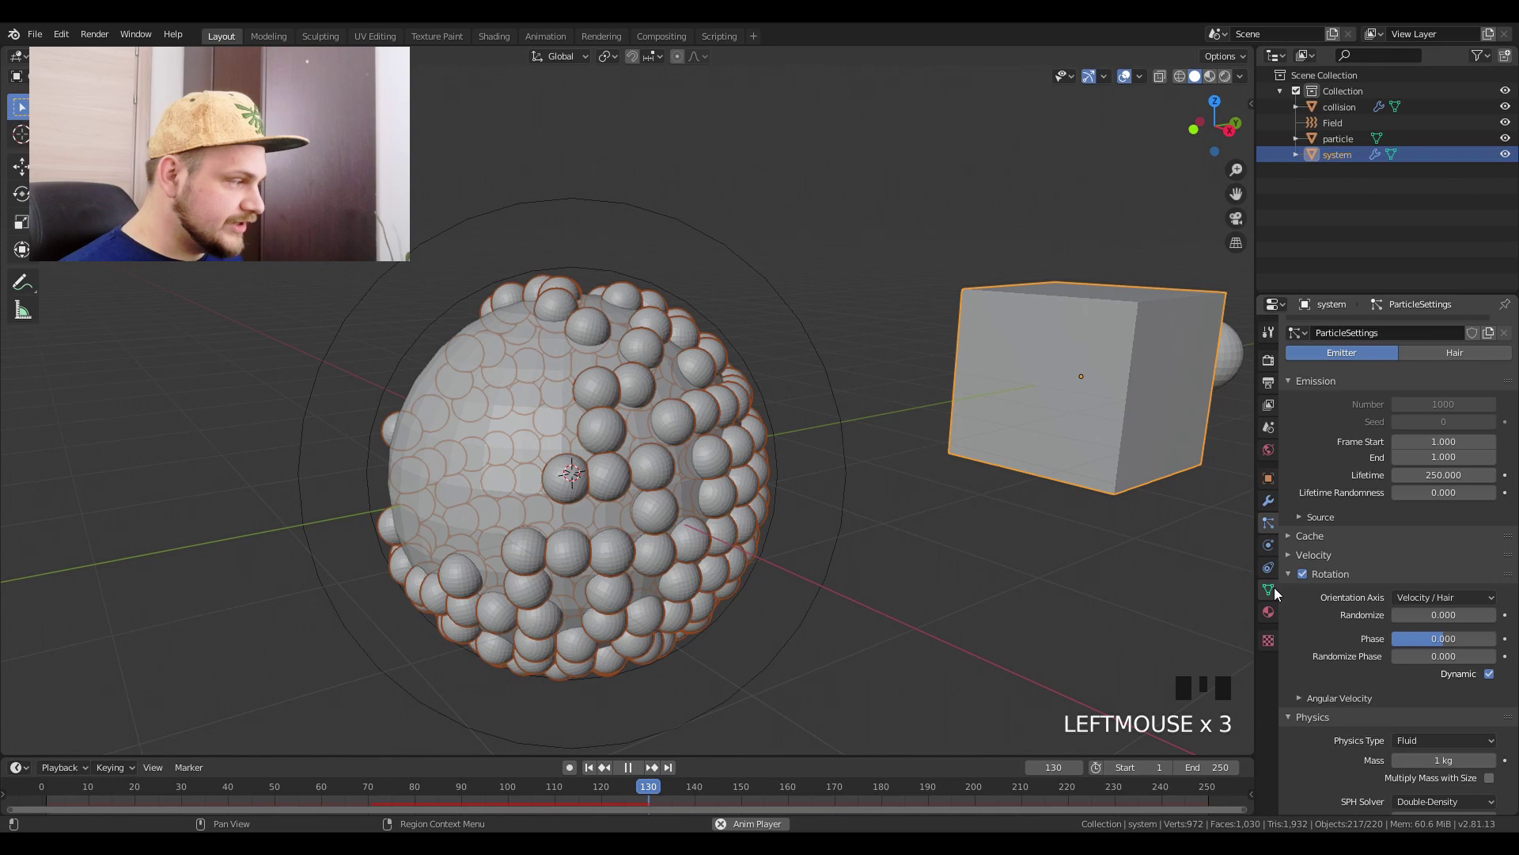
{"action": "left_click", "coordinate": [1295, 575]}
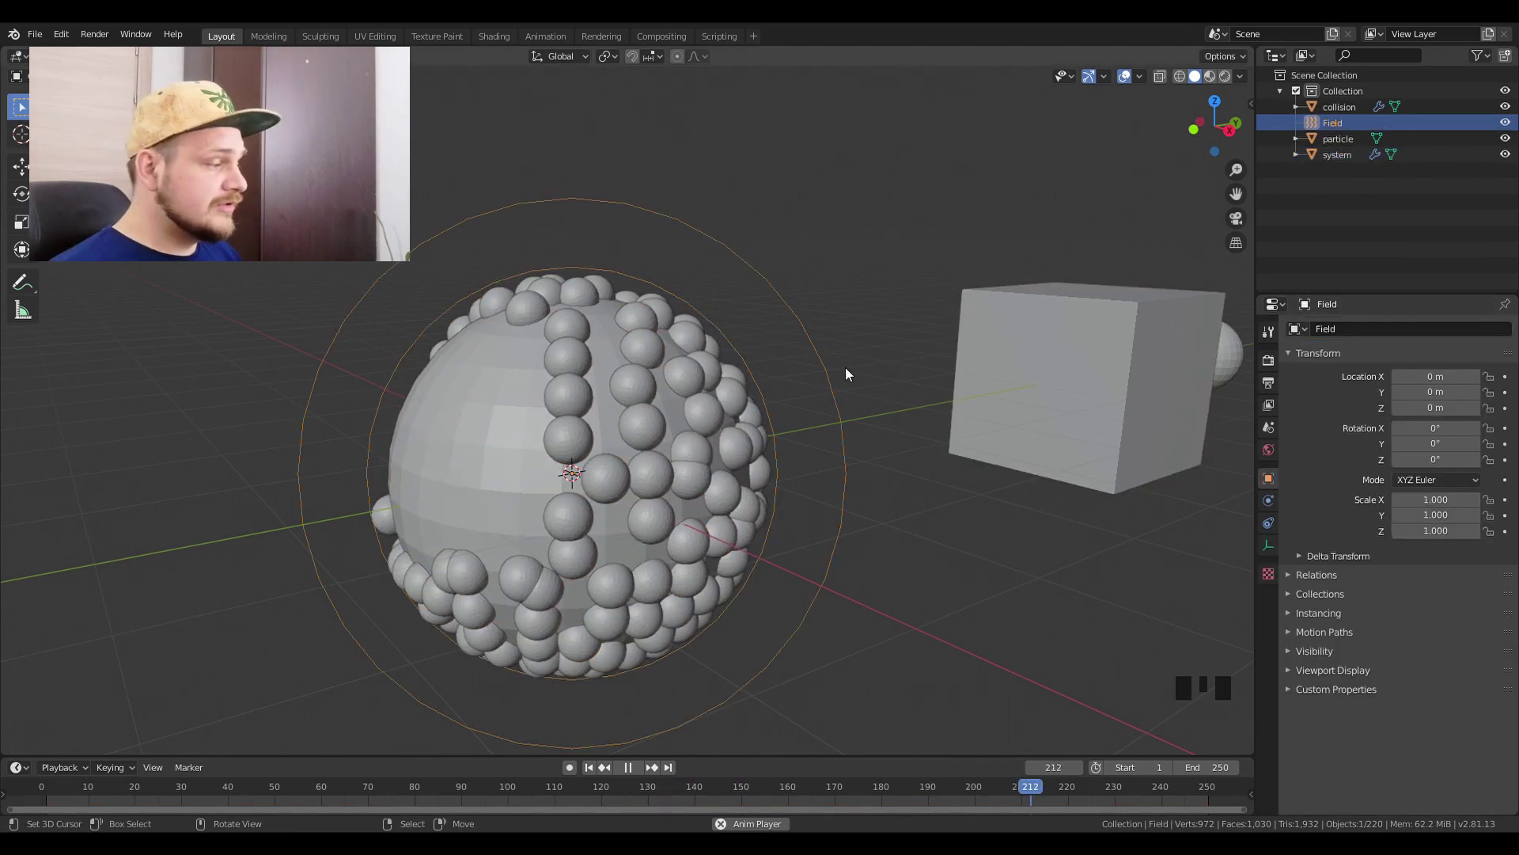
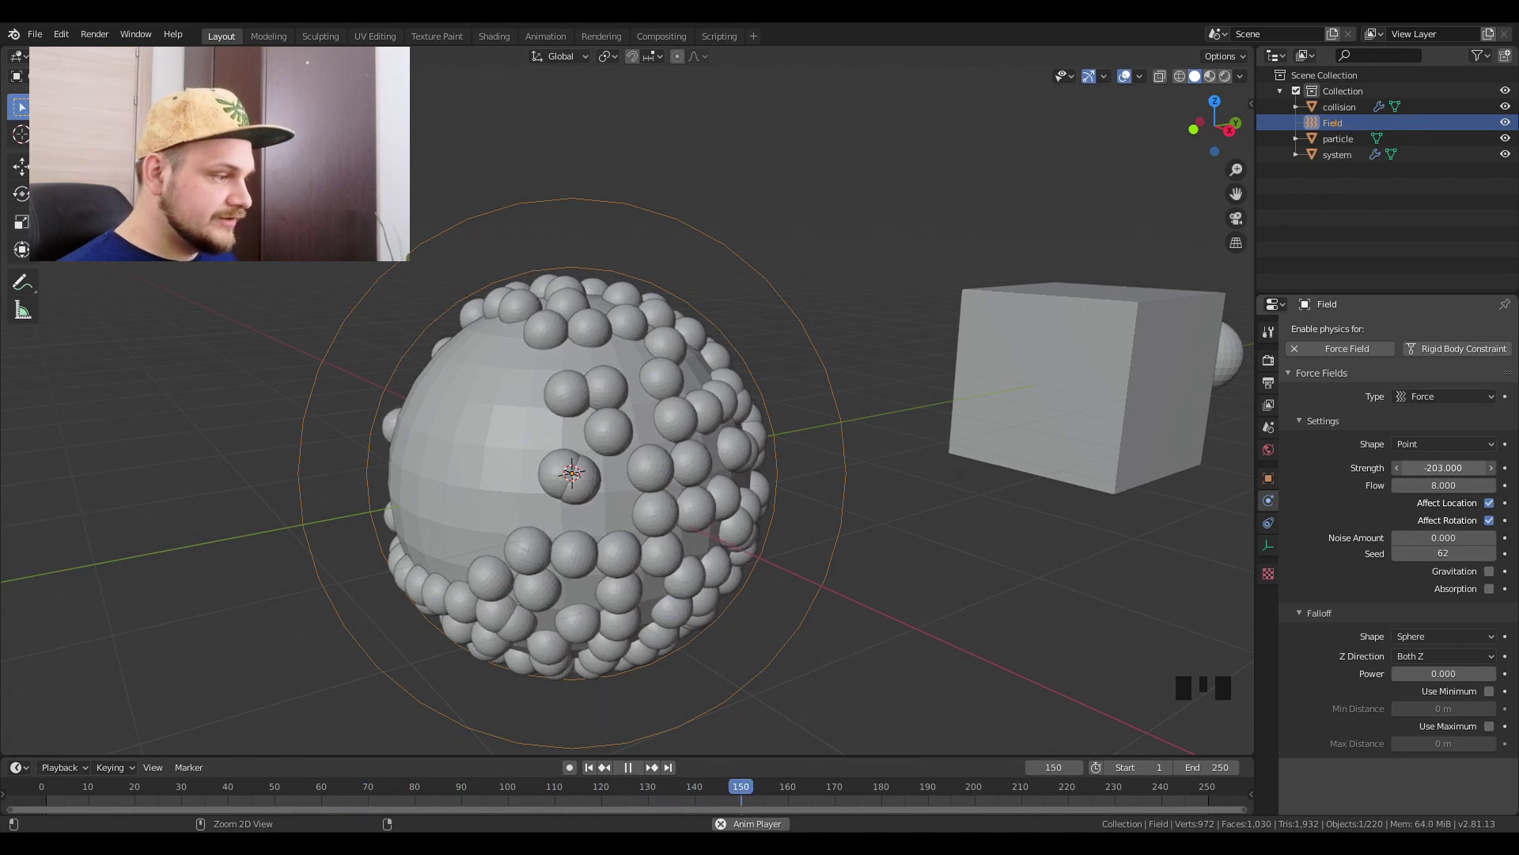
{"action": "left_click", "coordinate": [596, 771]}
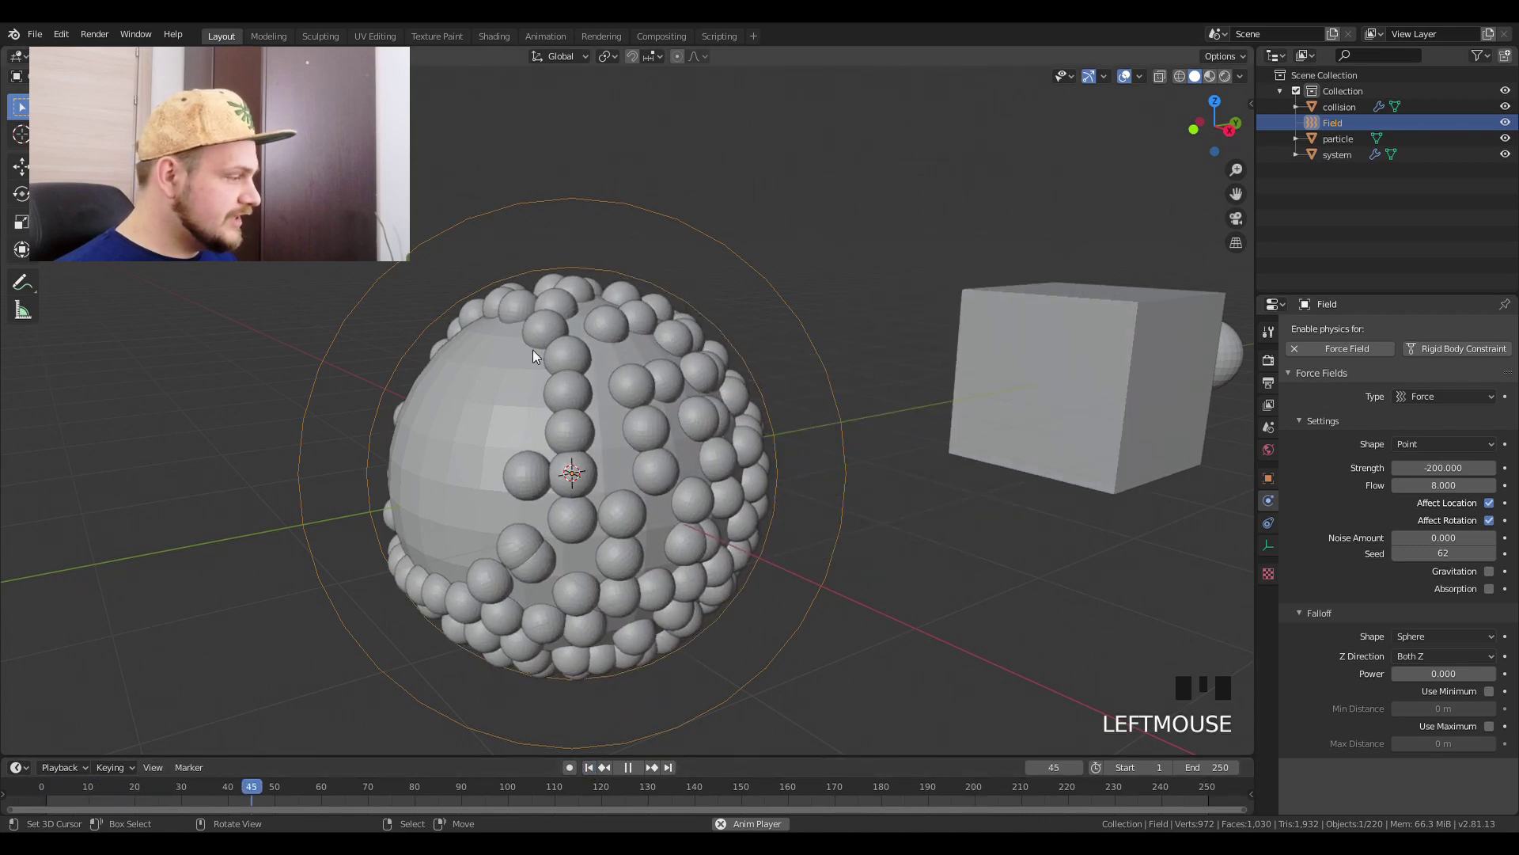
Step: From frame 1, turn on auto keyframing and play so moving Field records keyframed motion
{"action": "key", "text": "g"}
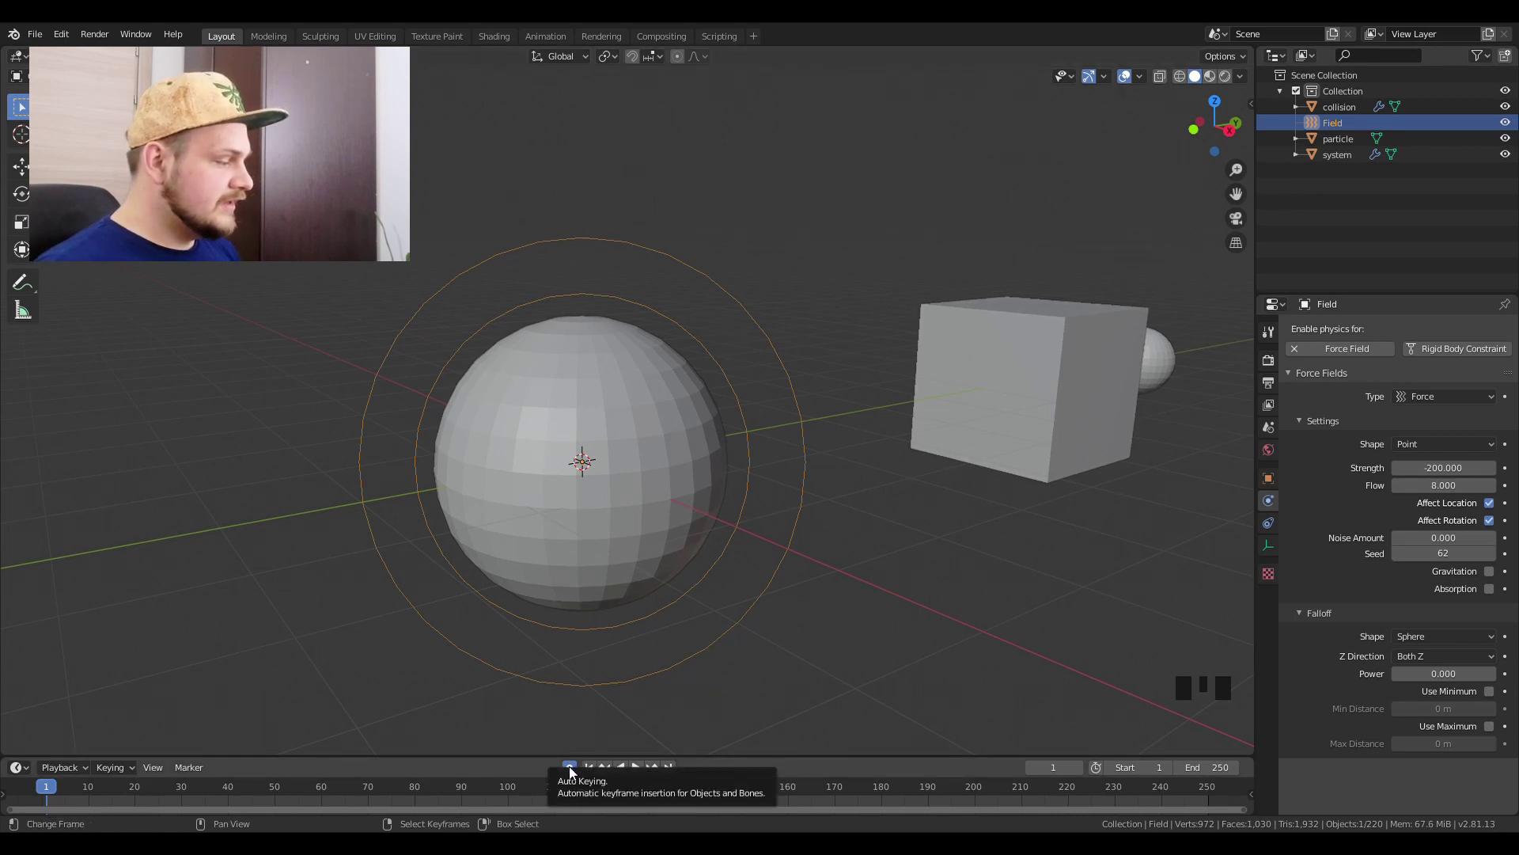
{"action": "left_click", "coordinate": [640, 774]}
{"action": "key", "text": "g"}
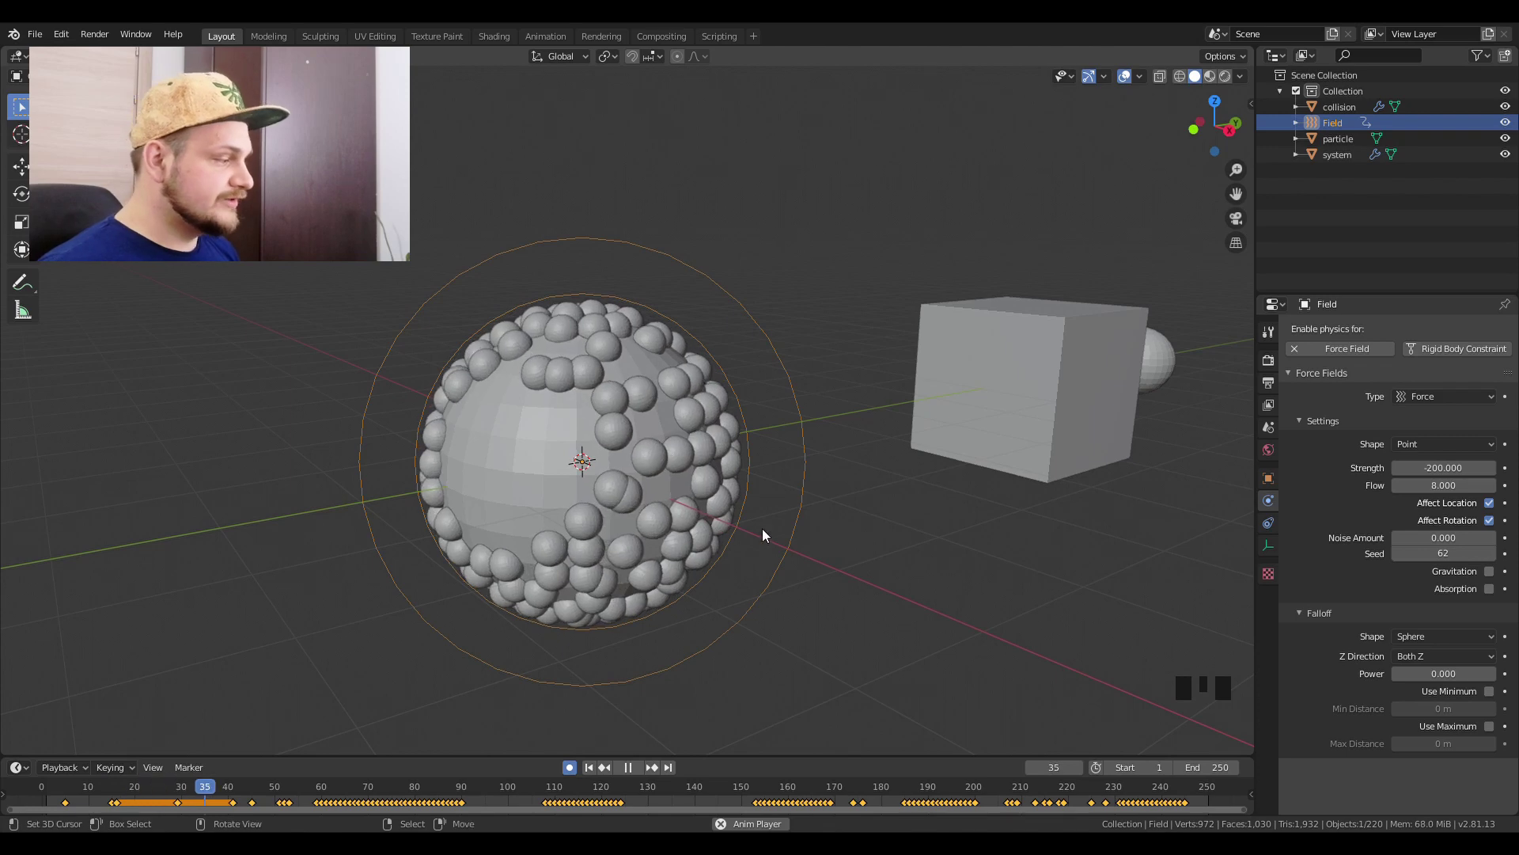
{"action": "left_click_drag", "start_coordinate": [861, 528], "coordinate": [644, 366]}
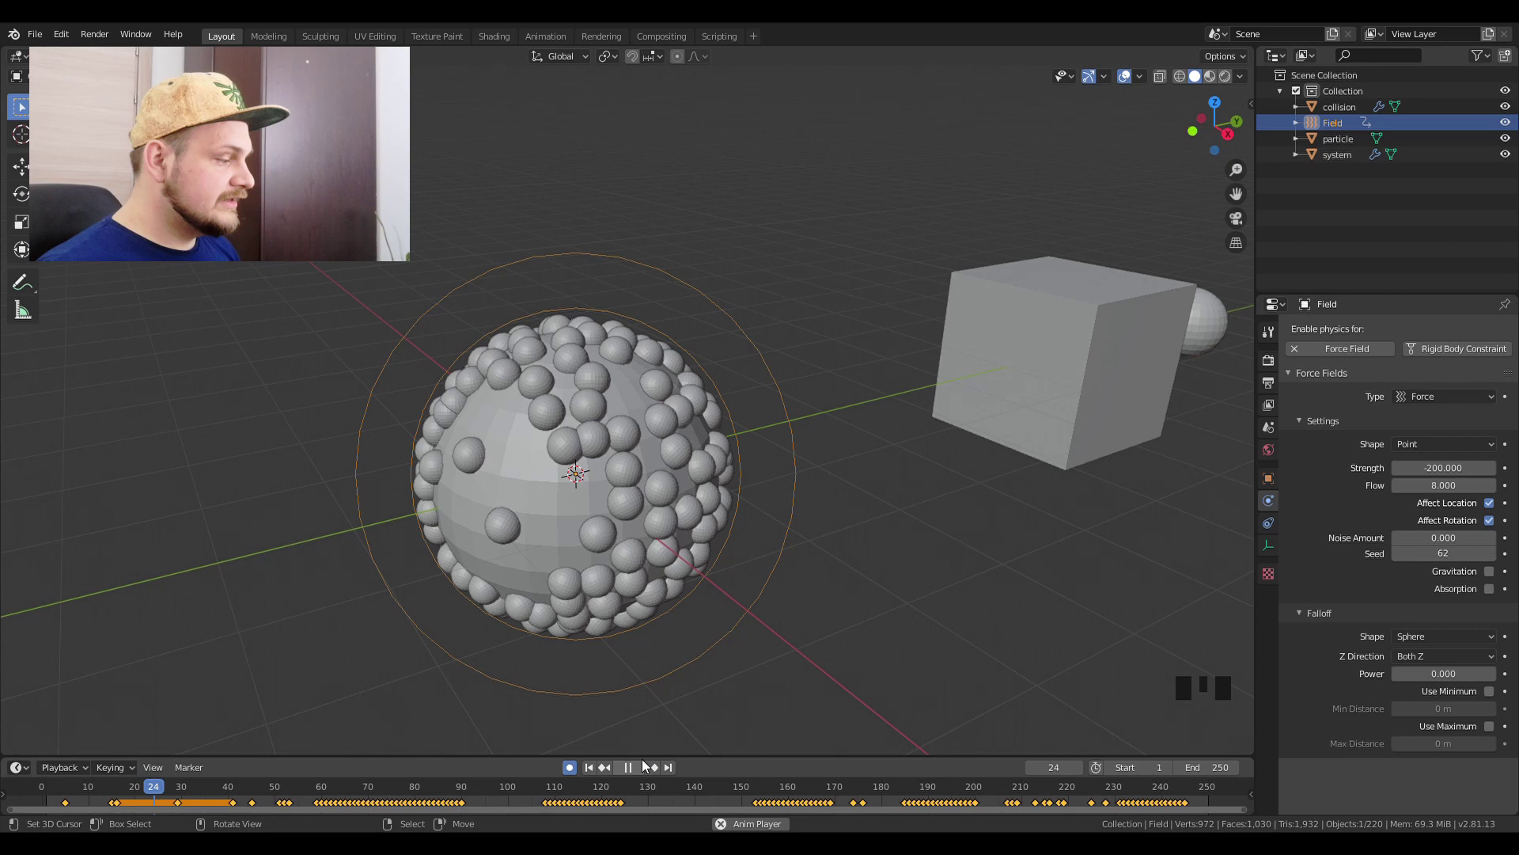
Step: Work the timeline controls to replay and review the recorded Field motion, undoing one change
{"action": "left_click", "coordinate": [635, 771]}
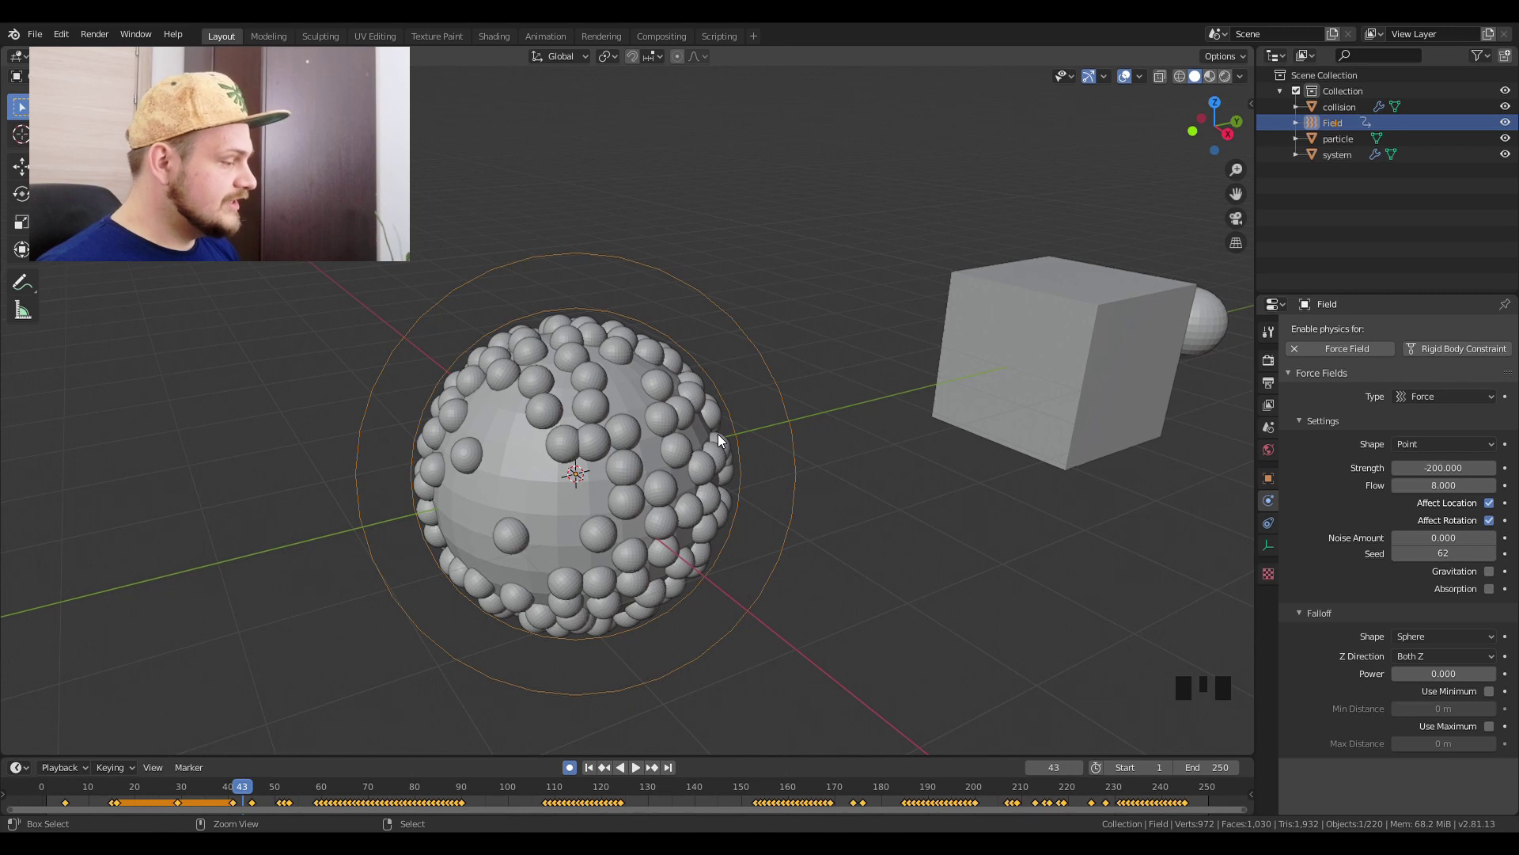
{"action": "key", "text": "ctrl+z"}
{"action": "left_click", "coordinate": [589, 774]}
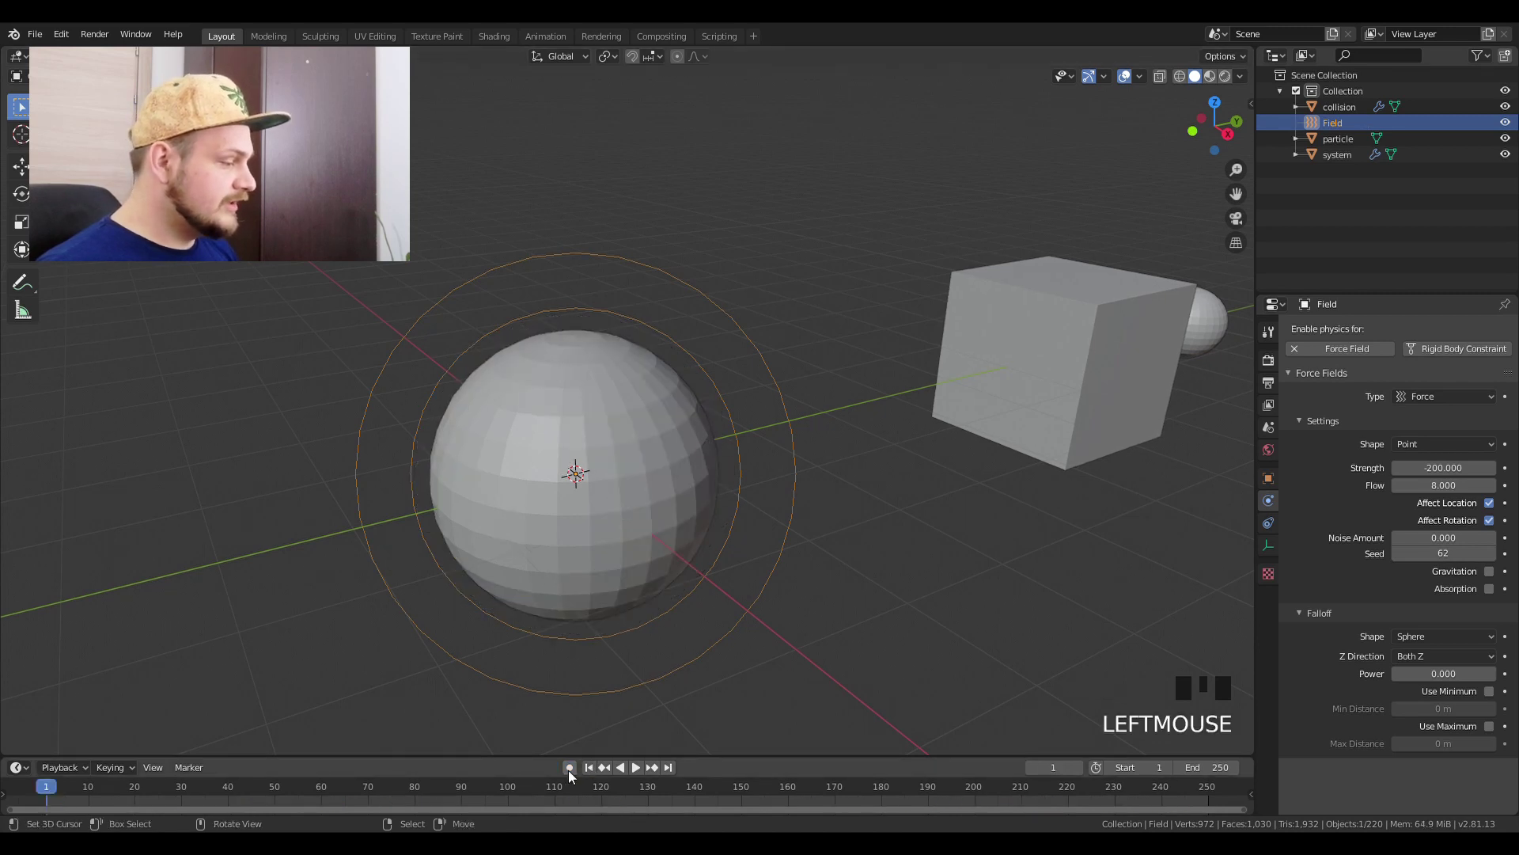
{"action": "left_click", "coordinate": [574, 775]}
{"action": "left_click_drag", "start_coordinate": [640, 775], "coordinate": [700, 596]}
Step: Select the particle emitter and return the timeline to frame 1
{"action": "key", "text": "g"}
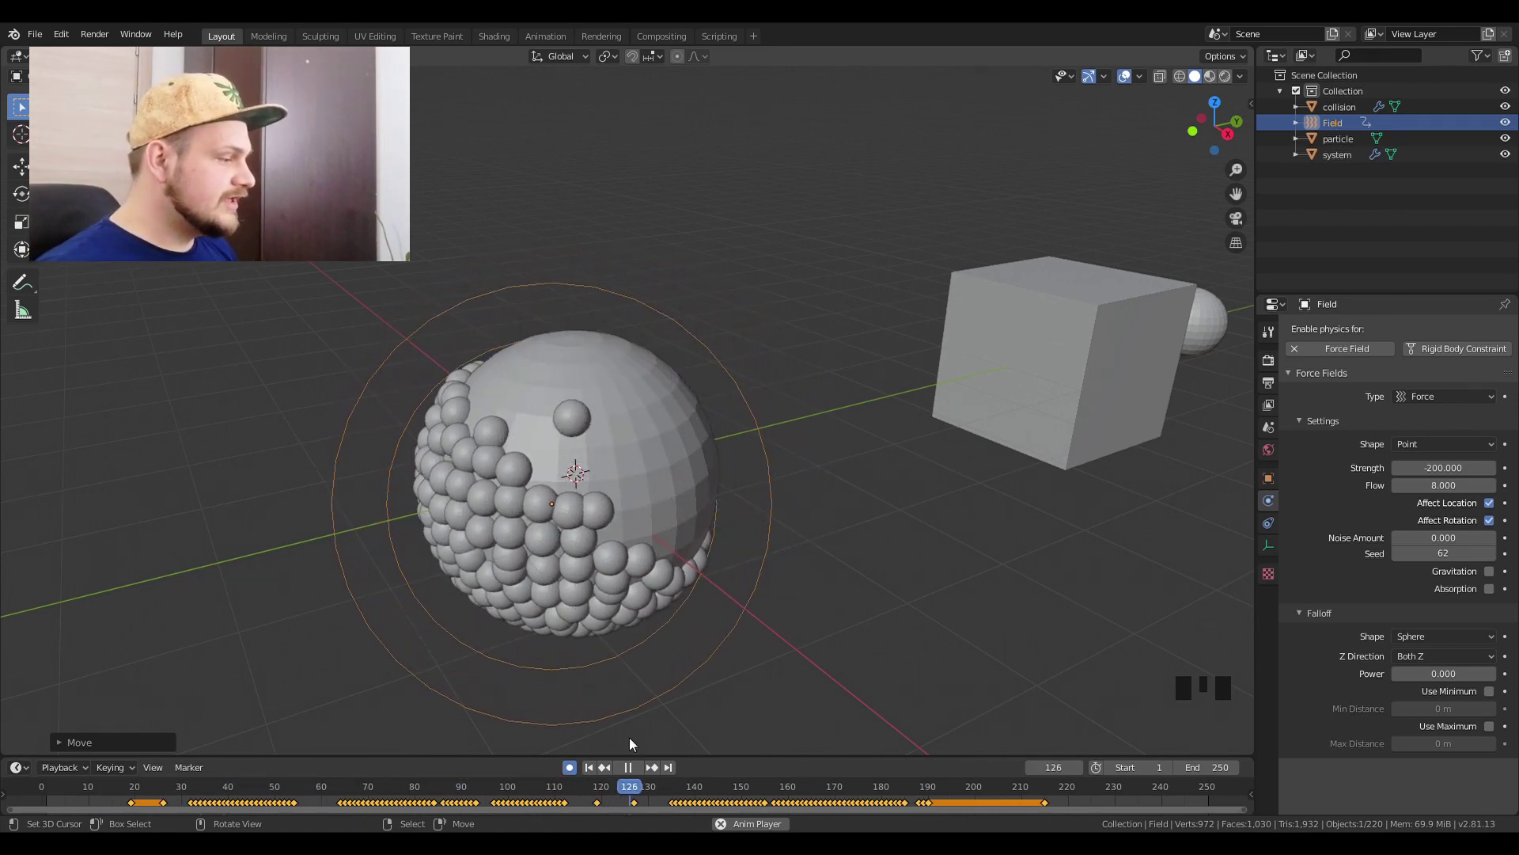
{"action": "left_click", "coordinate": [629, 772]}
{"action": "right_click", "coordinate": [1017, 369]}
{"action": "left_click", "coordinate": [1278, 531]}
{"action": "left_click", "coordinate": [592, 773]}
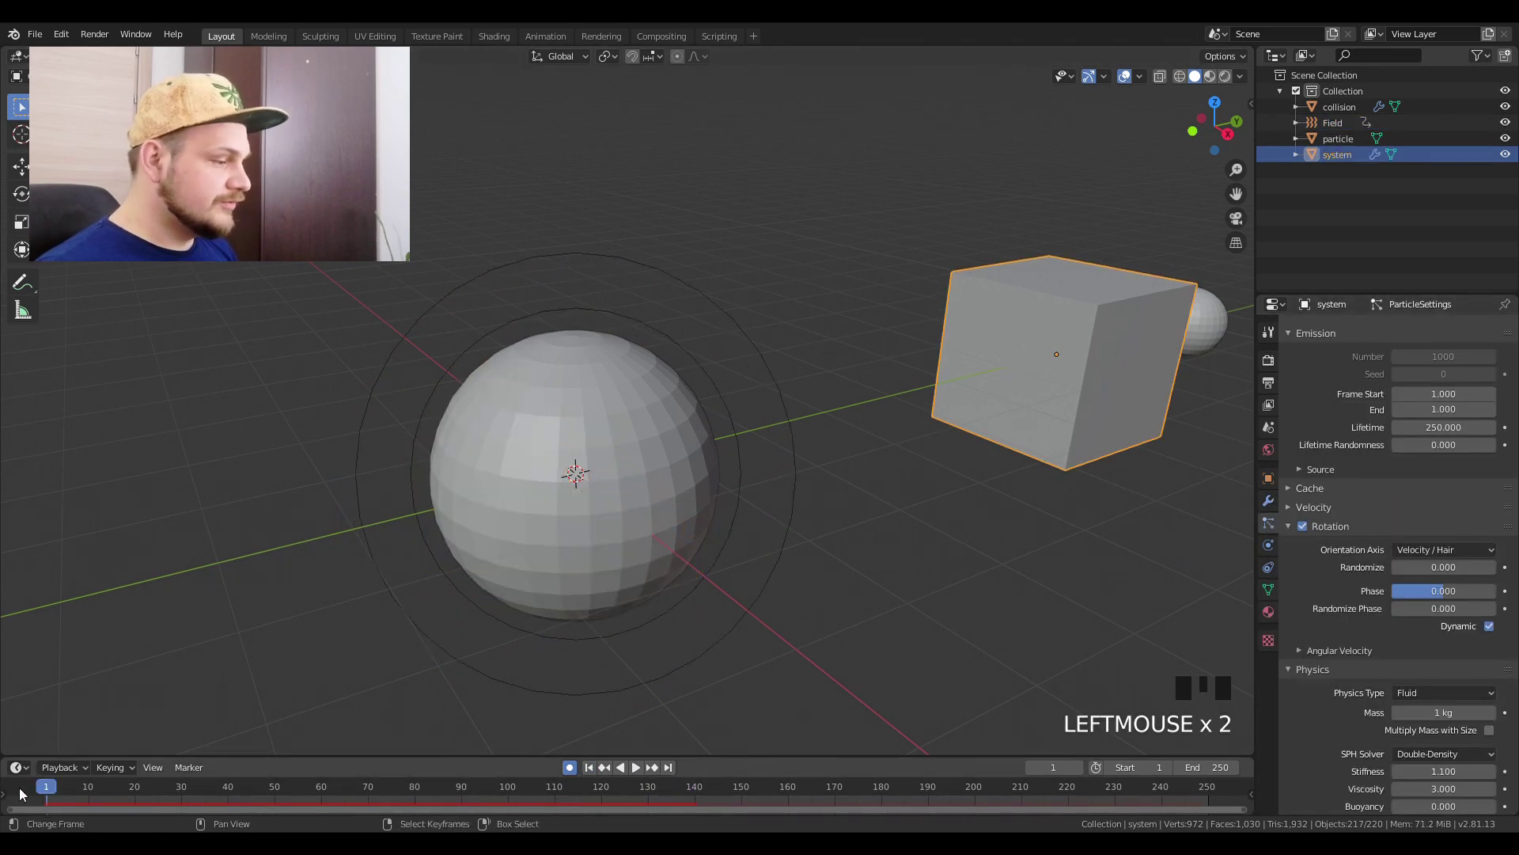
Step: Bake the particle simulation from the Cache panel across all 250 frames
{"action": "scroll", "scroll_direction": "down", "scroll_amount": 3}
{"action": "scroll", "scroll_direction": "up", "scroll_amount": 3}
{"action": "scroll", "scroll_direction": "down", "scroll_amount": 3}
{"action": "left_click", "coordinate": [1312, 411]}
{"action": "left_click_drag", "start_coordinate": [1323, 579], "coordinate": [774, 563]}
Step: Add a plane, scale it up large and lower it on Z beneath the sphere
{"action": "key", "text": "KP_1"}
{"action": "left_click_drag", "start_coordinate": [800, 496], "coordinate": [717, 539]}
{"action": "key", "text": "shift+a"}
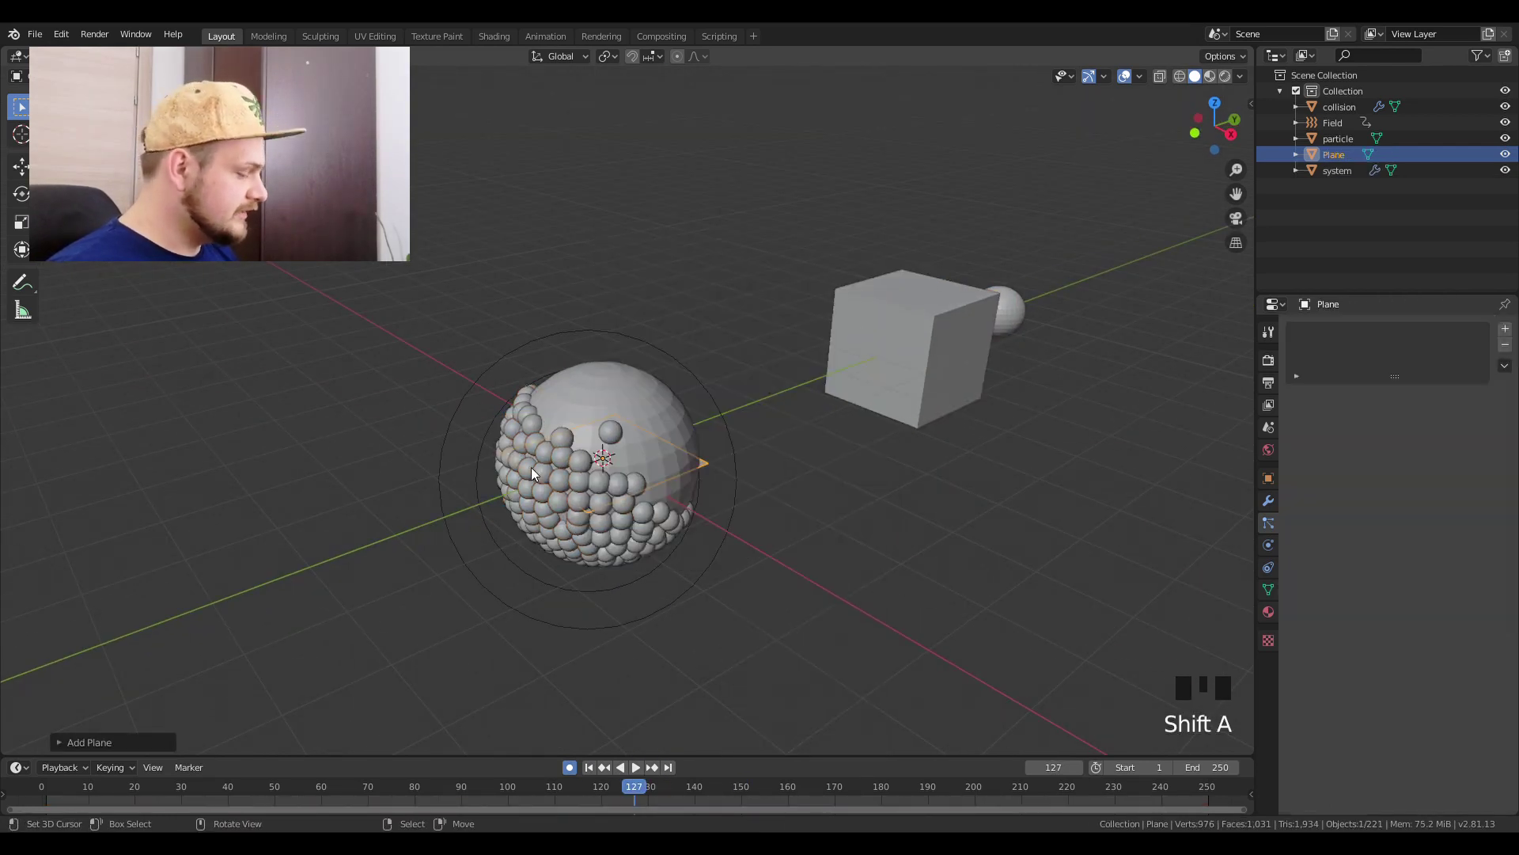
{"action": "key", "text": "s"}
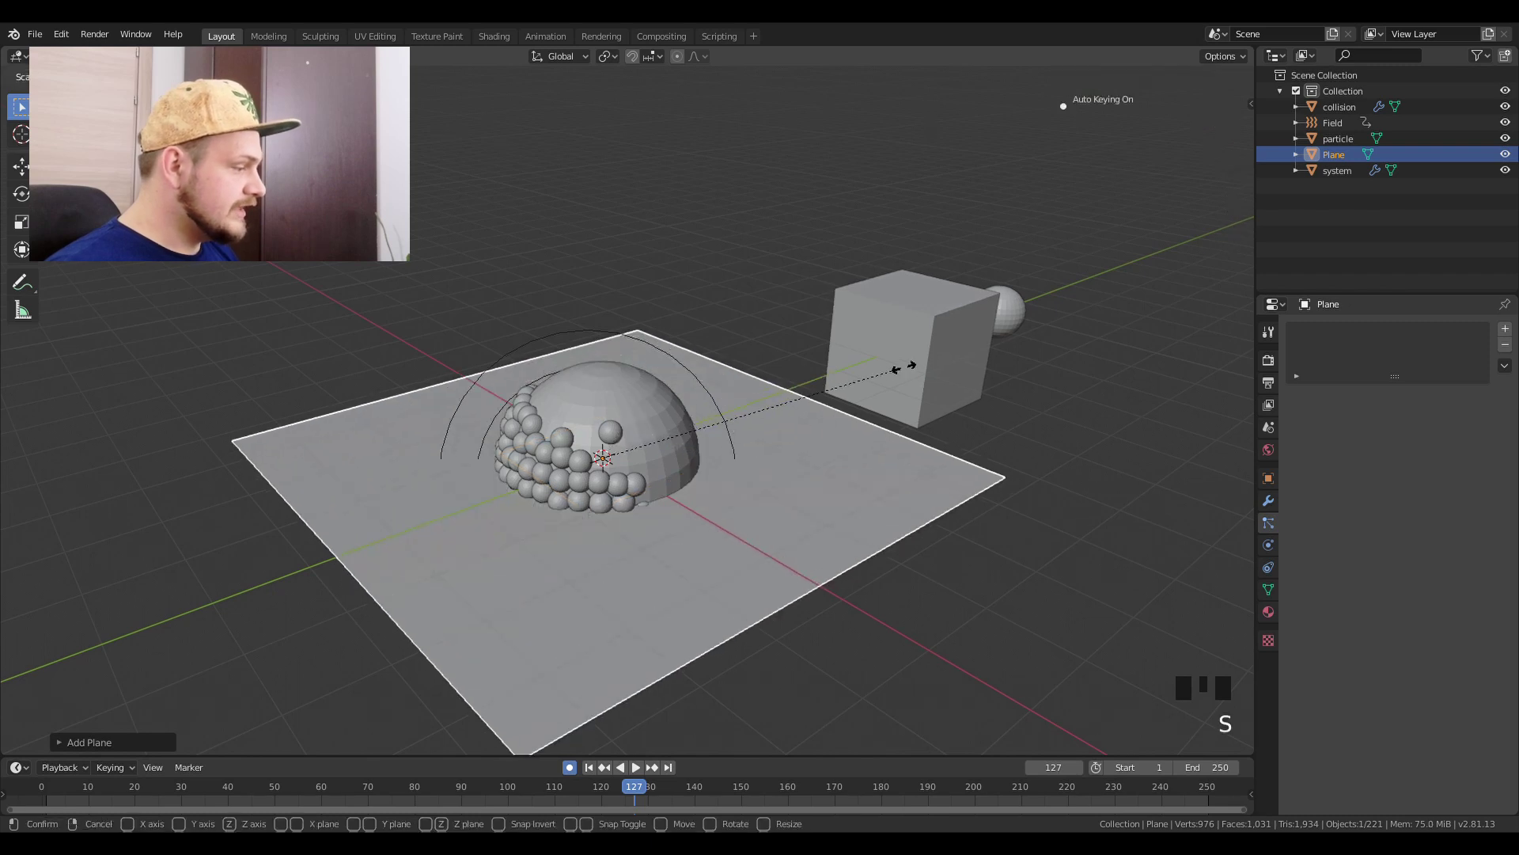
{"action": "left_click", "coordinate": [575, 773]}
{"action": "key", "text": "s"}
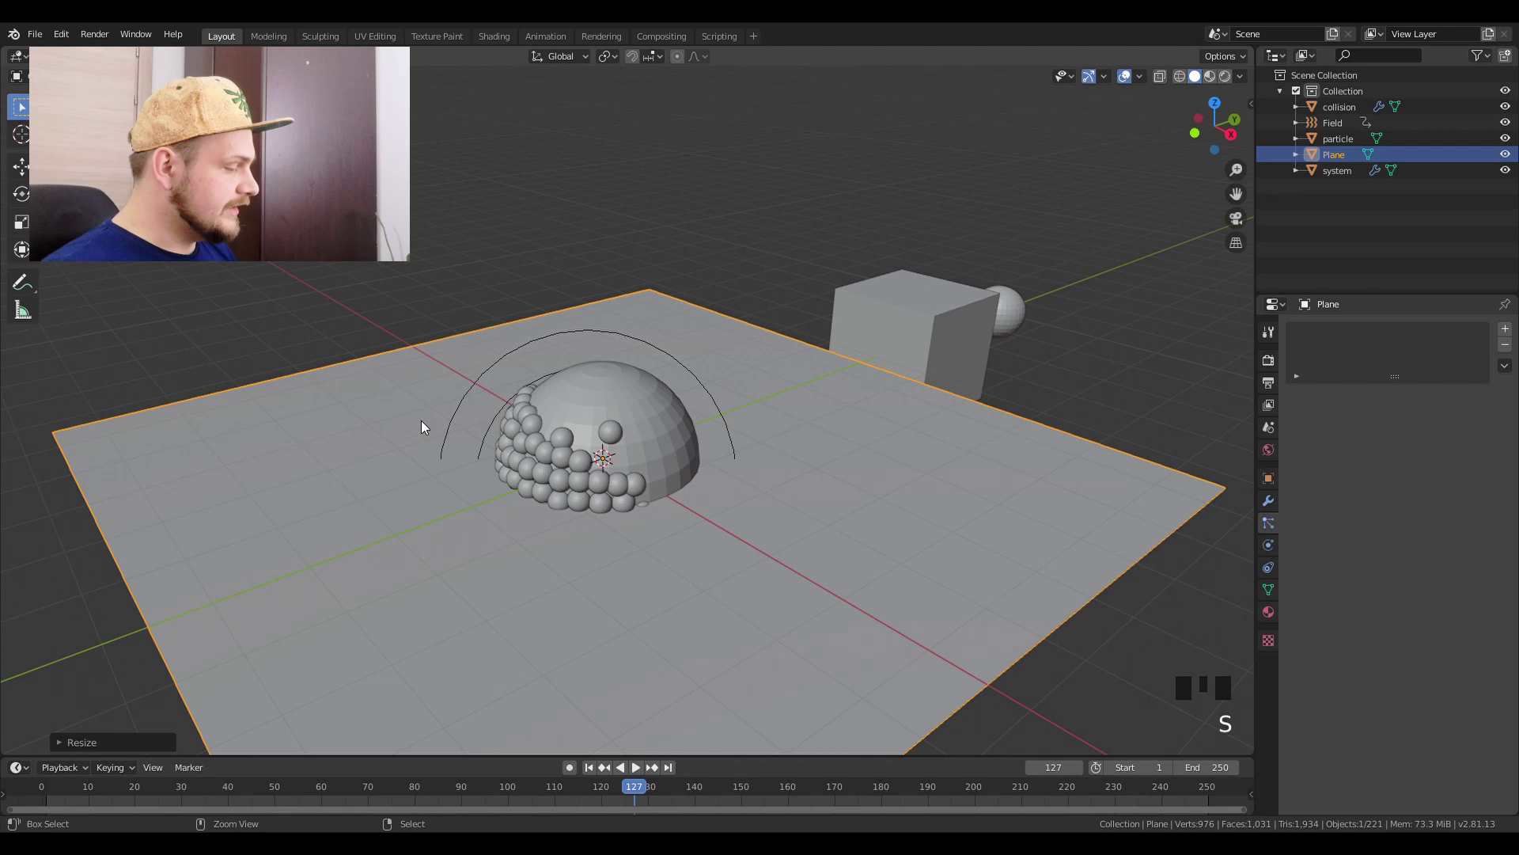
{"action": "key", "text": "g"}
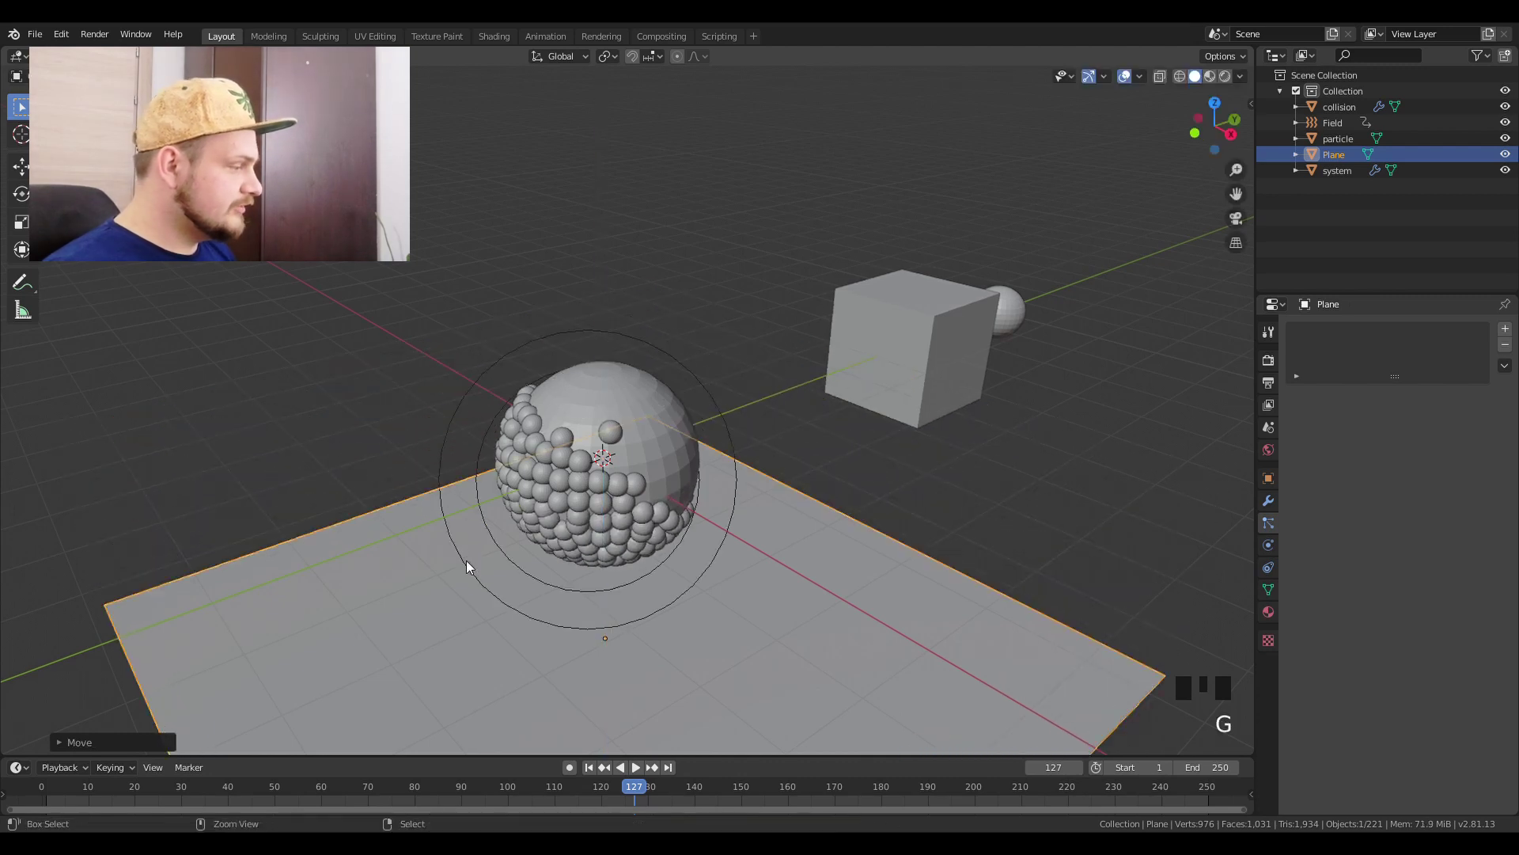
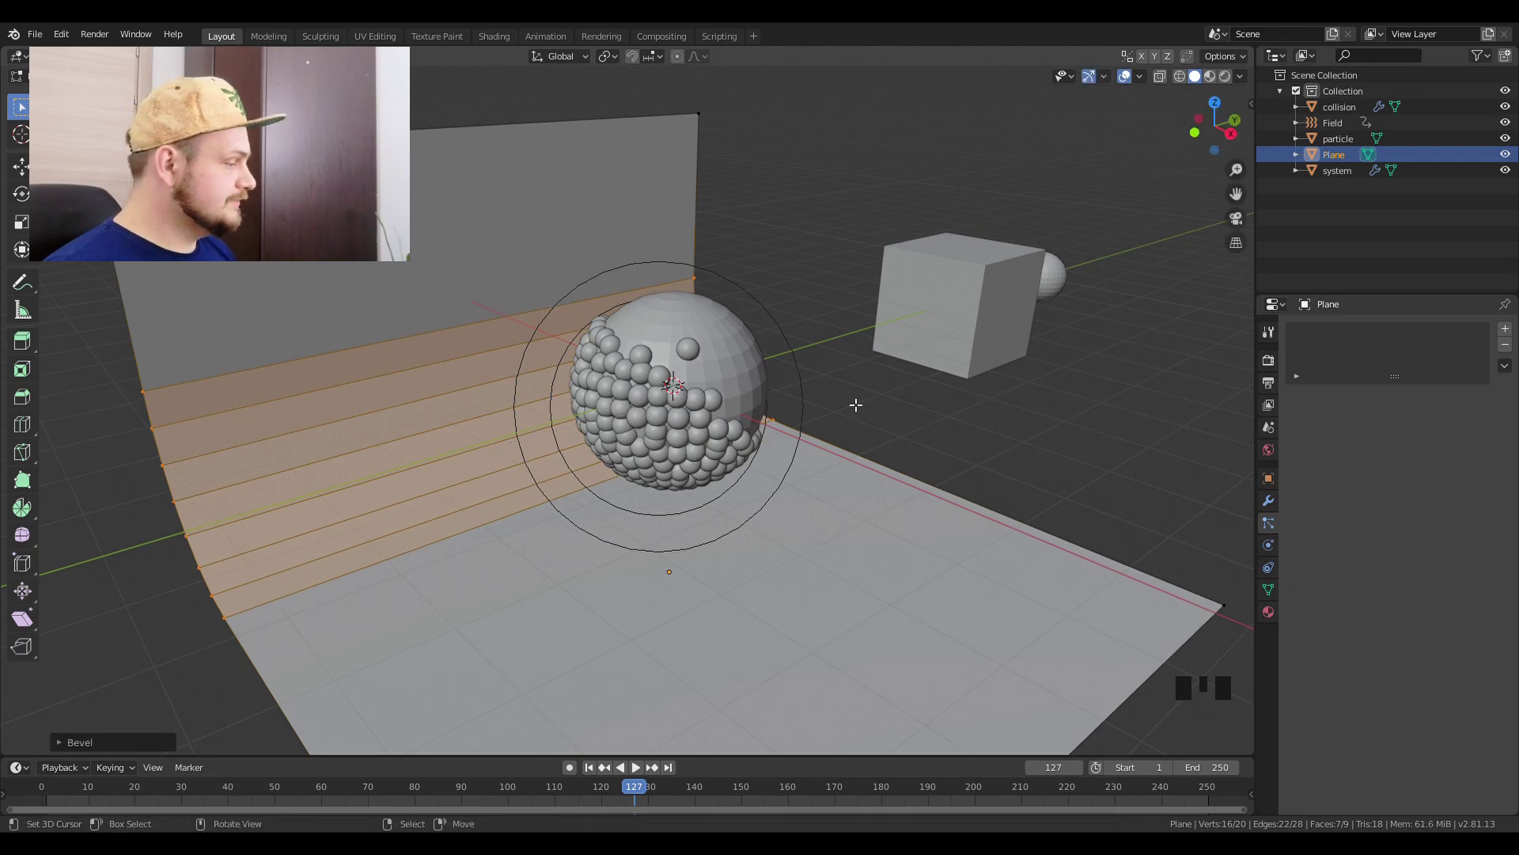
Step: Finish shaping the plane into a curved backdrop rising behind the sphere and inspect it
{"action": "key", "text": "Tab"}
{"action": "left_click_drag", "start_coordinate": [865, 402], "coordinate": [831, 401]}
{"action": "key", "text": "w"}
{"action": "left_click_drag", "start_coordinate": [888, 414], "coordinate": [1075, 383]}
{"action": "right_click", "coordinate": [1075, 383]}
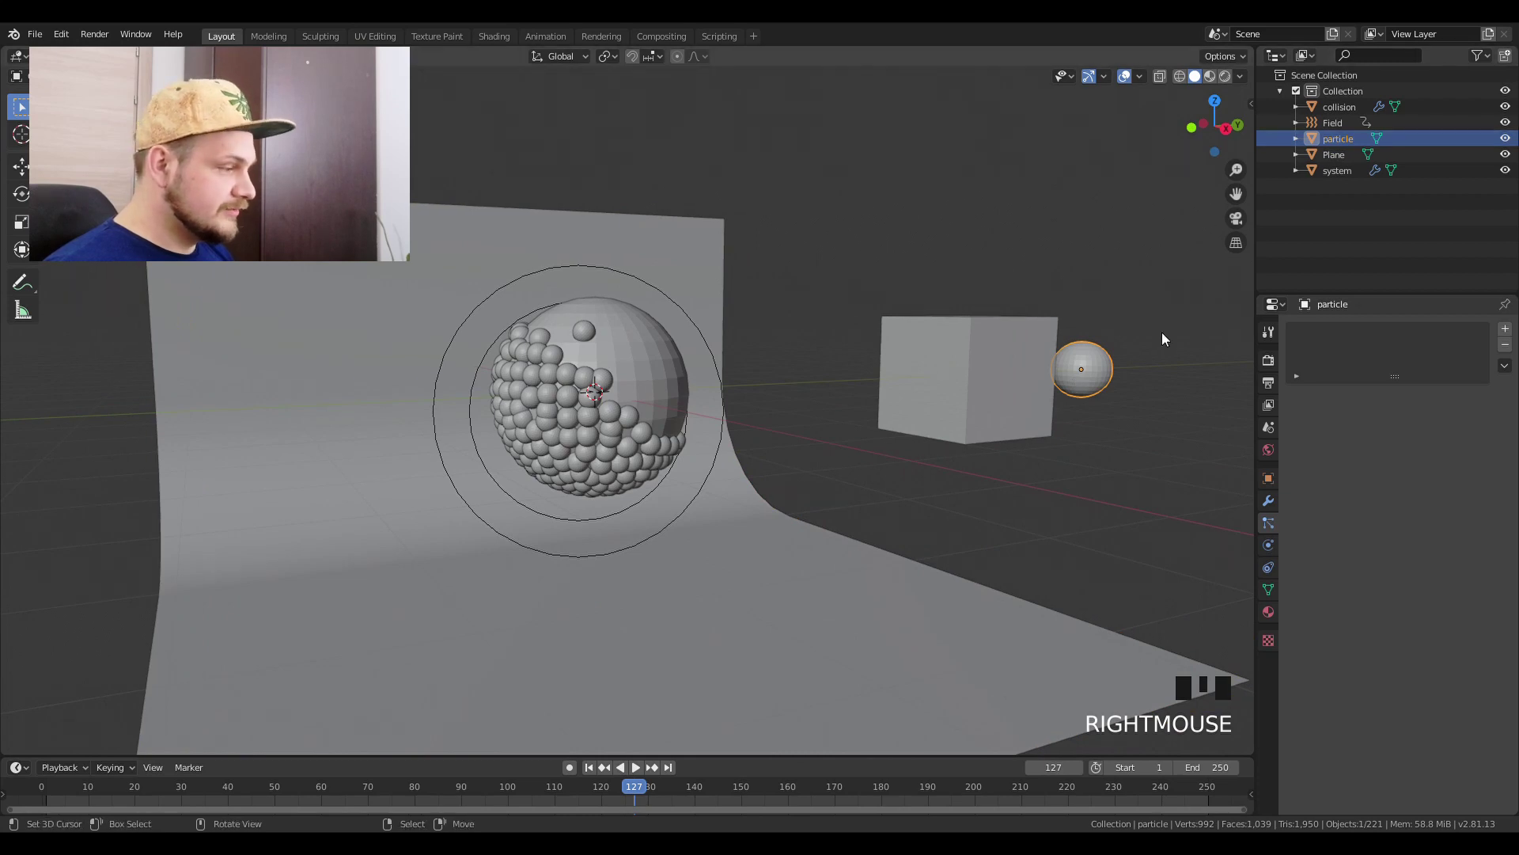
Step: Orbit and zoom around the finished backdrop scene ahead of the Shaders section
{"action": "key", "text": "w"}
{"action": "left_click_drag", "start_coordinate": [741, 466], "coordinate": [794, 425]}
{"action": "scroll", "scroll_direction": "up", "scroll_amount": 3}
{"action": "left_click_drag", "start_coordinate": [601, 274], "coordinate": [616, 298]}
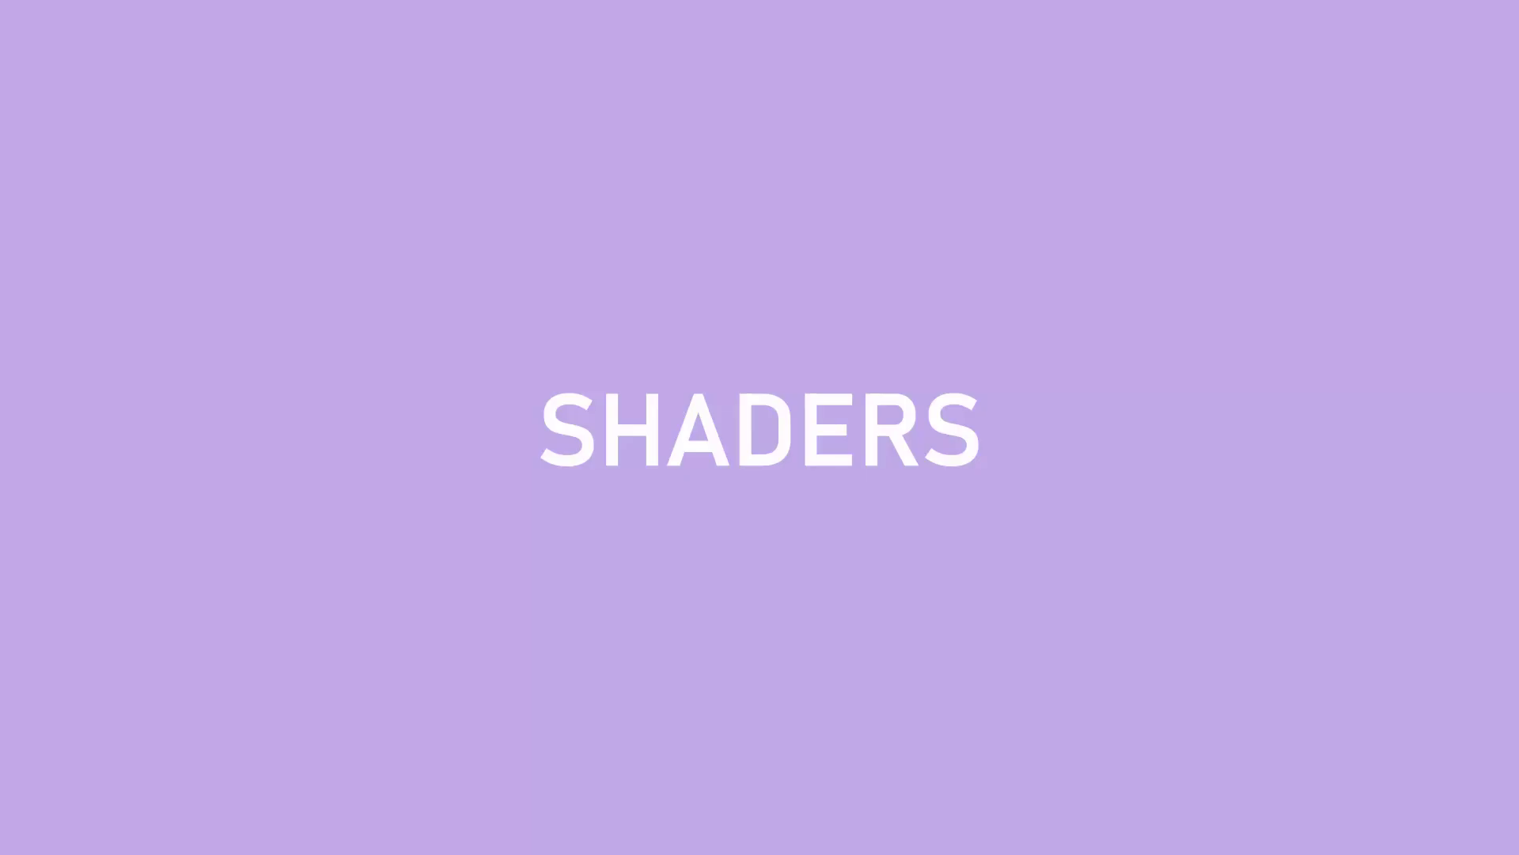
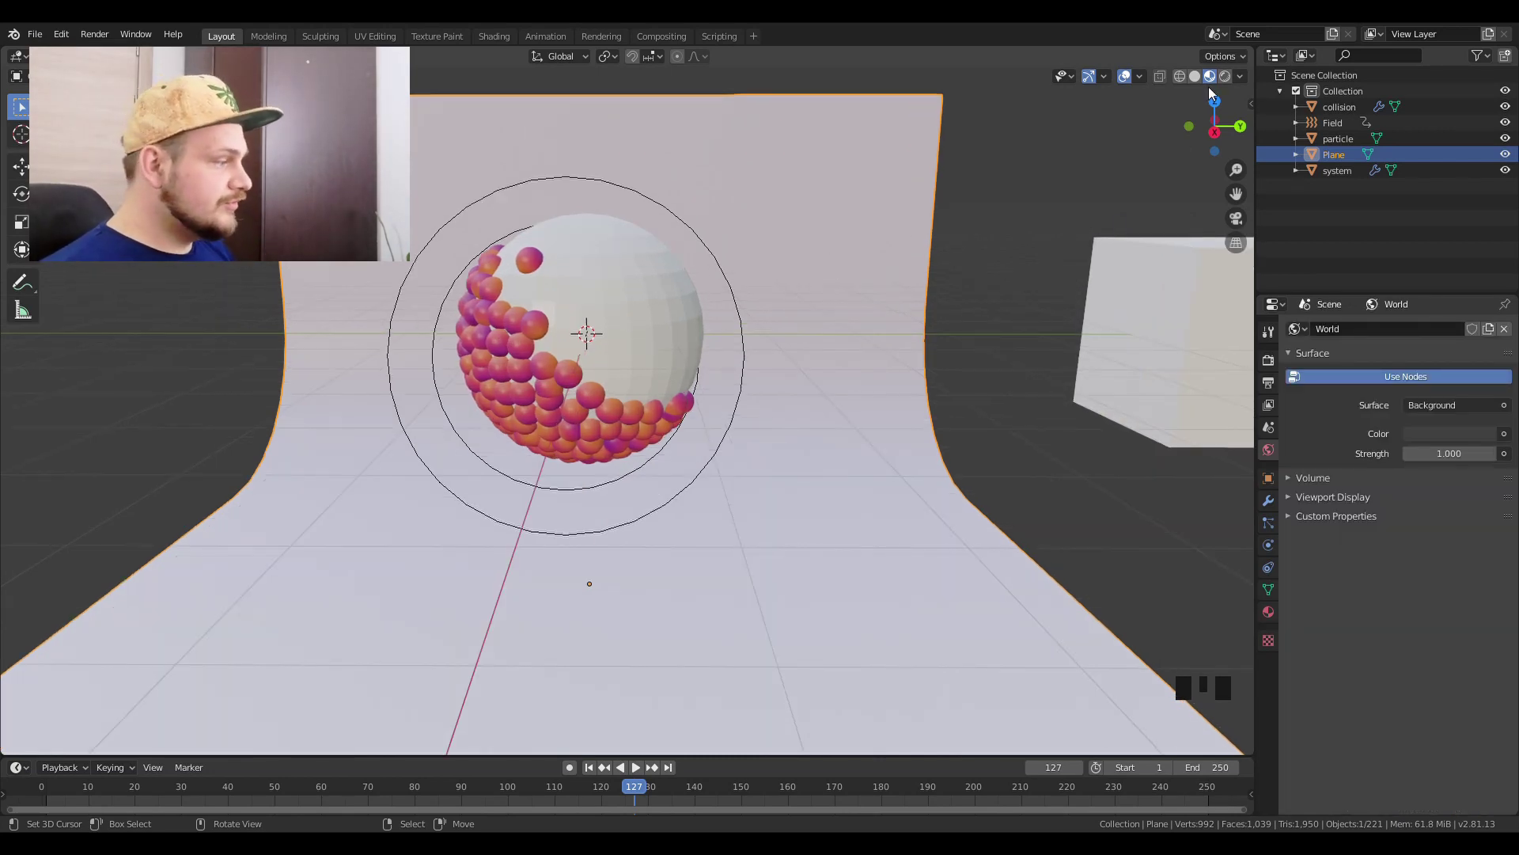
Step: Check the rendered viewport look, then move to the Render Properties
{"action": "left_click", "coordinate": [1232, 78]}
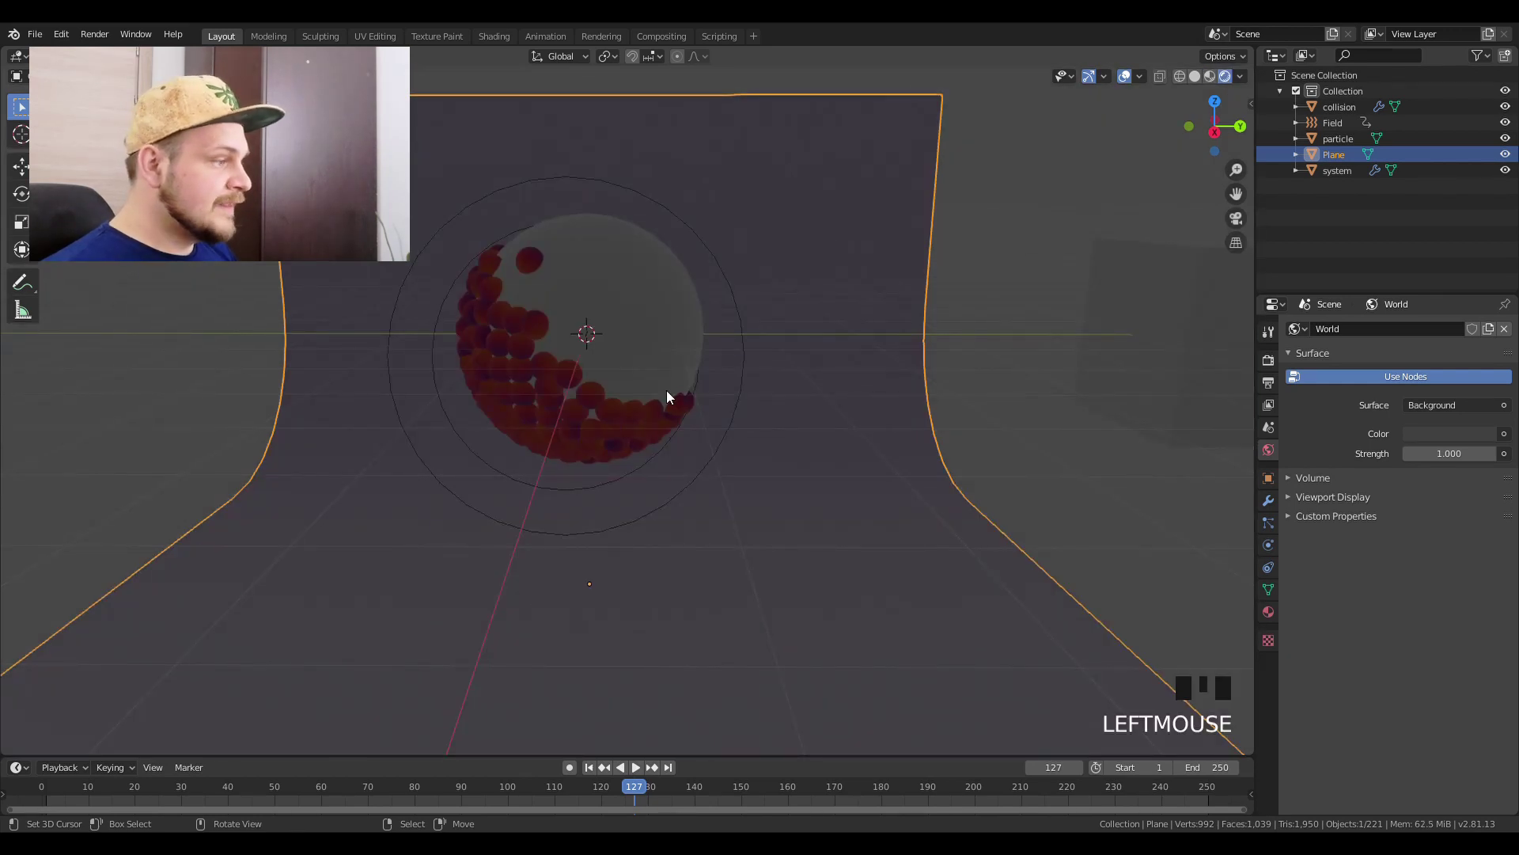
{"action": "left_click", "coordinate": [1215, 81]}
{"action": "left_click", "coordinate": [1268, 339]}
{"action": "left_click", "coordinate": [1271, 359]}
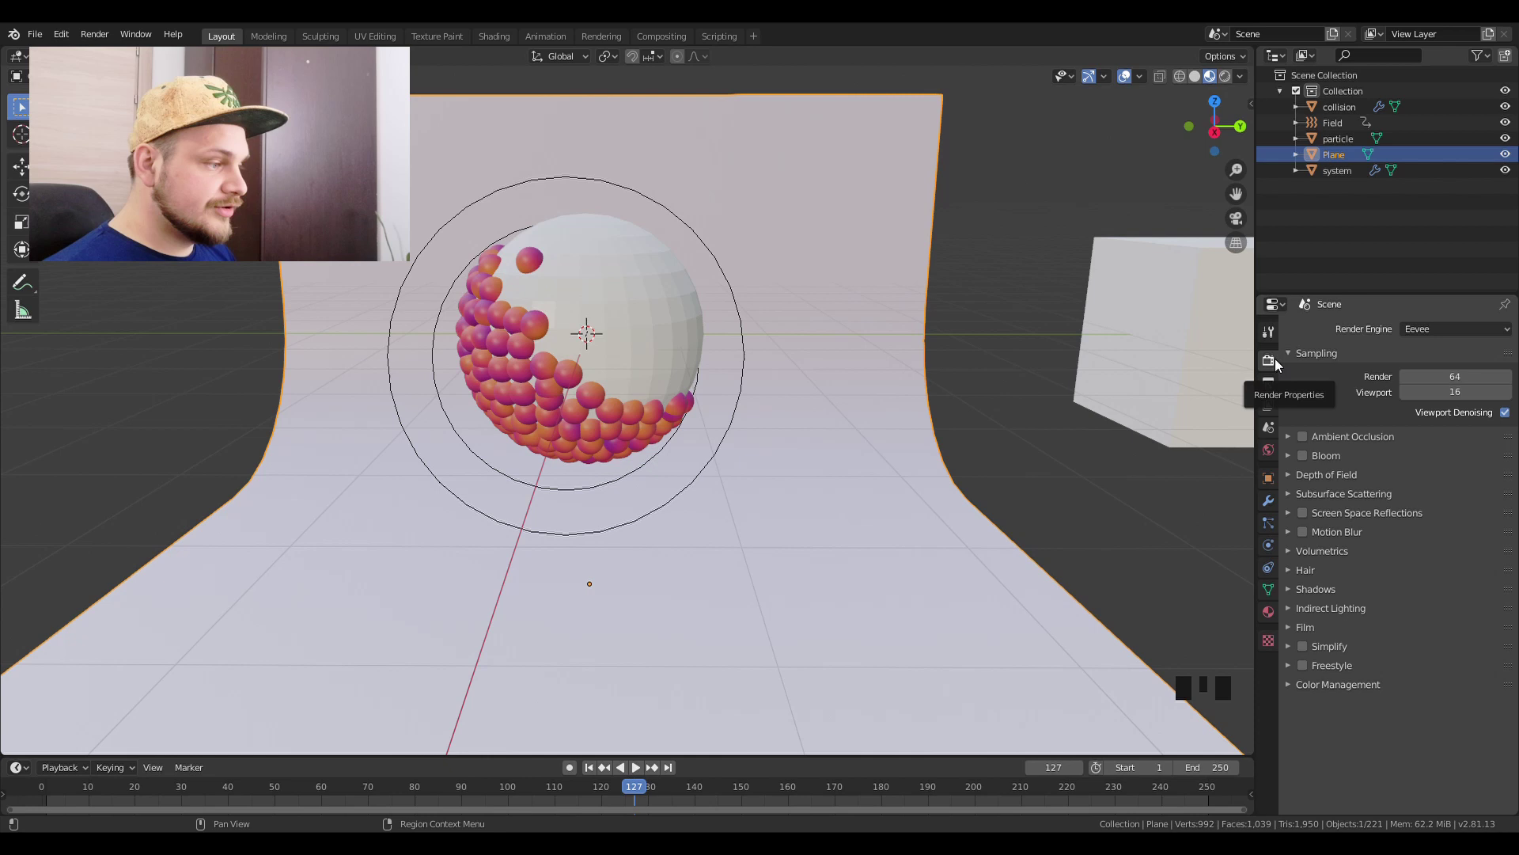
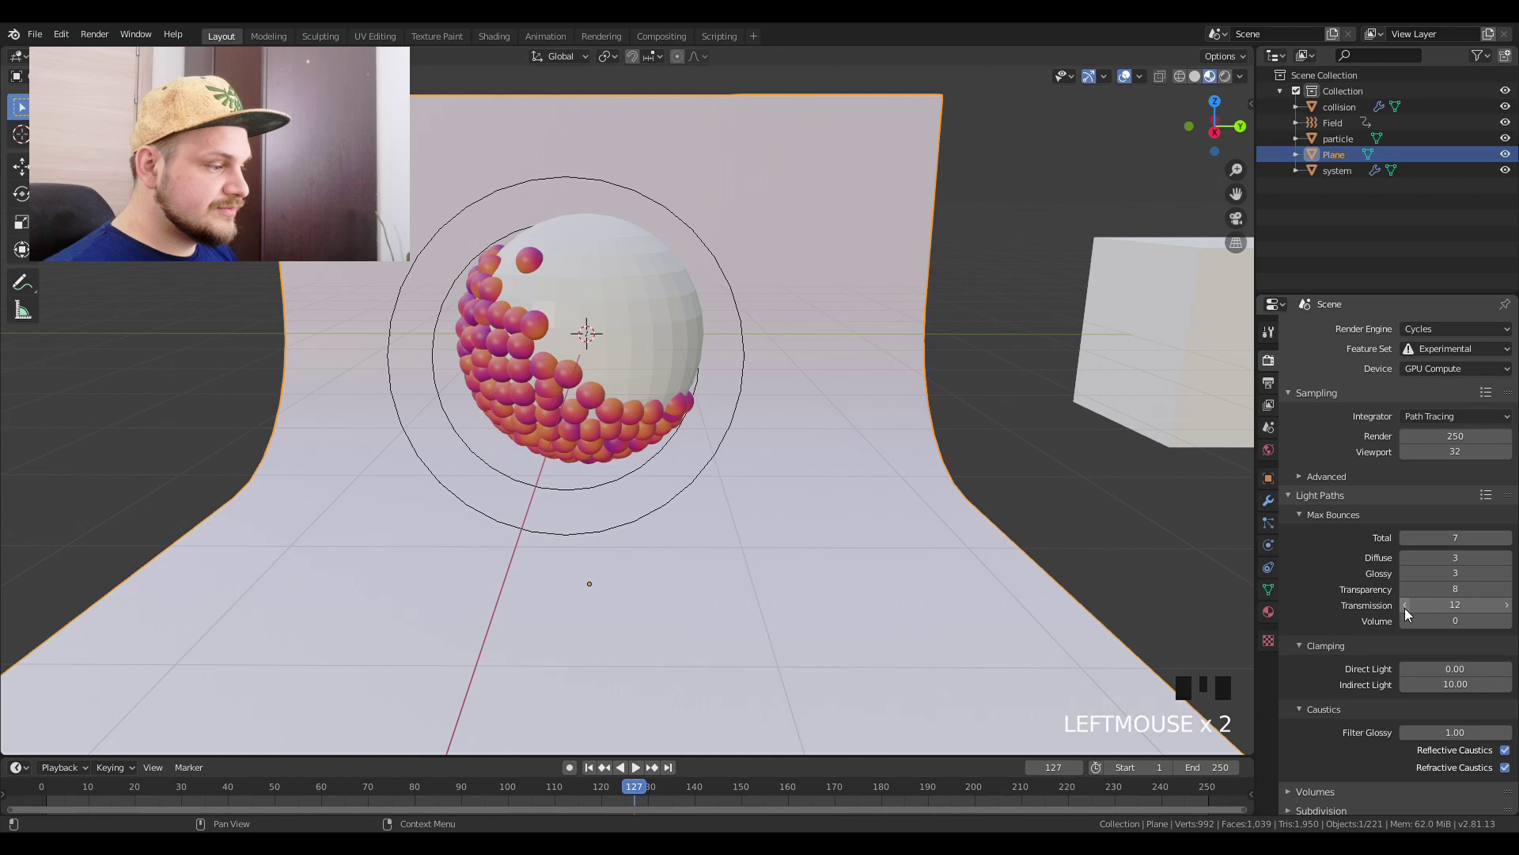
Step: Lower transmission bounces to 7, Indirect clamping to 4 and set the High Contrast look
{"action": "left_click_drag", "start_coordinate": [1410, 610], "coordinate": [1429, 634]}
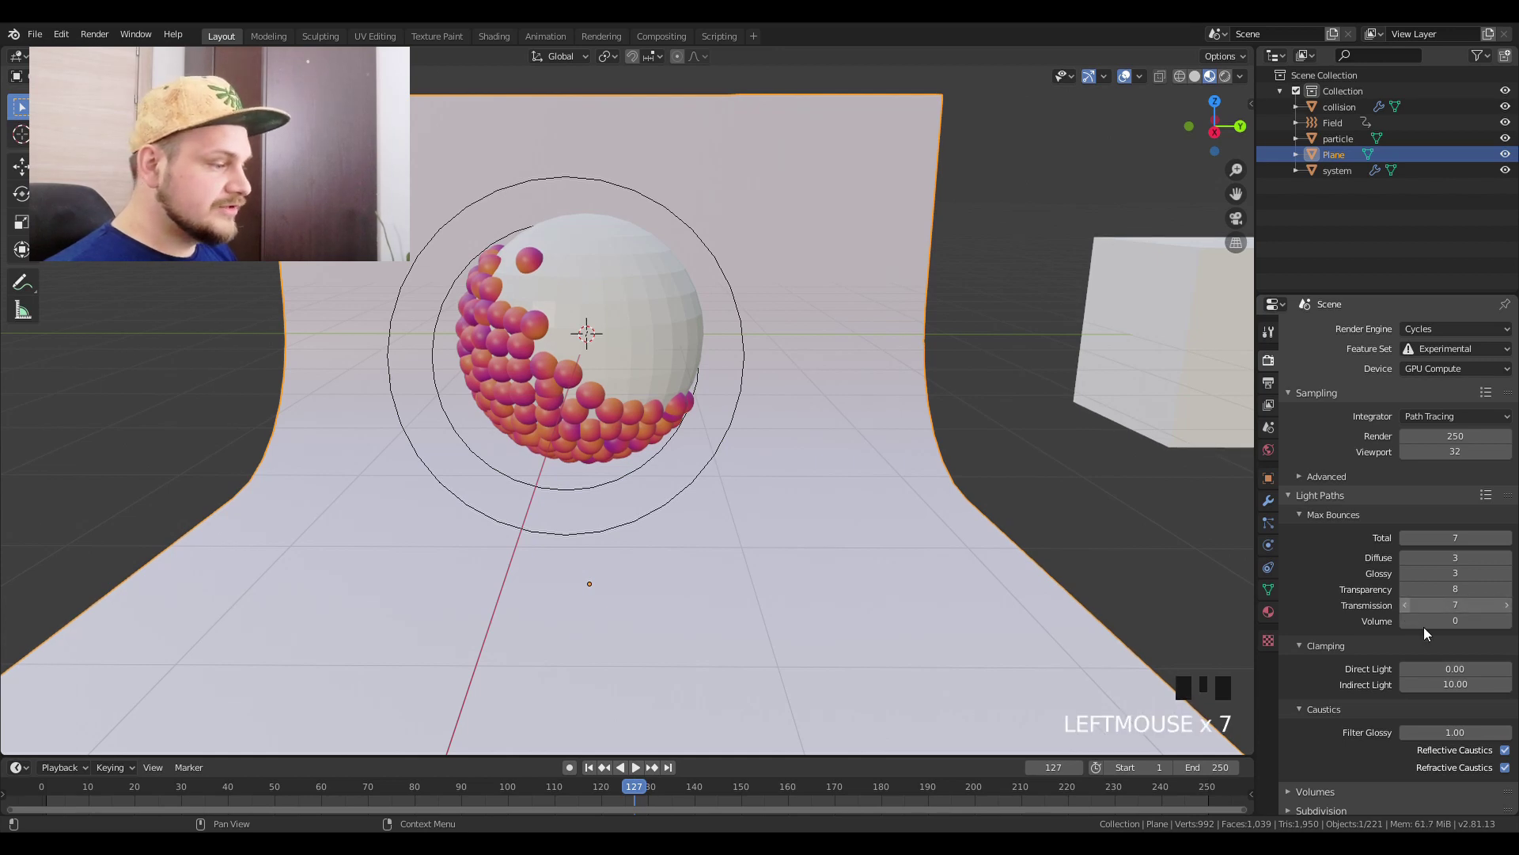
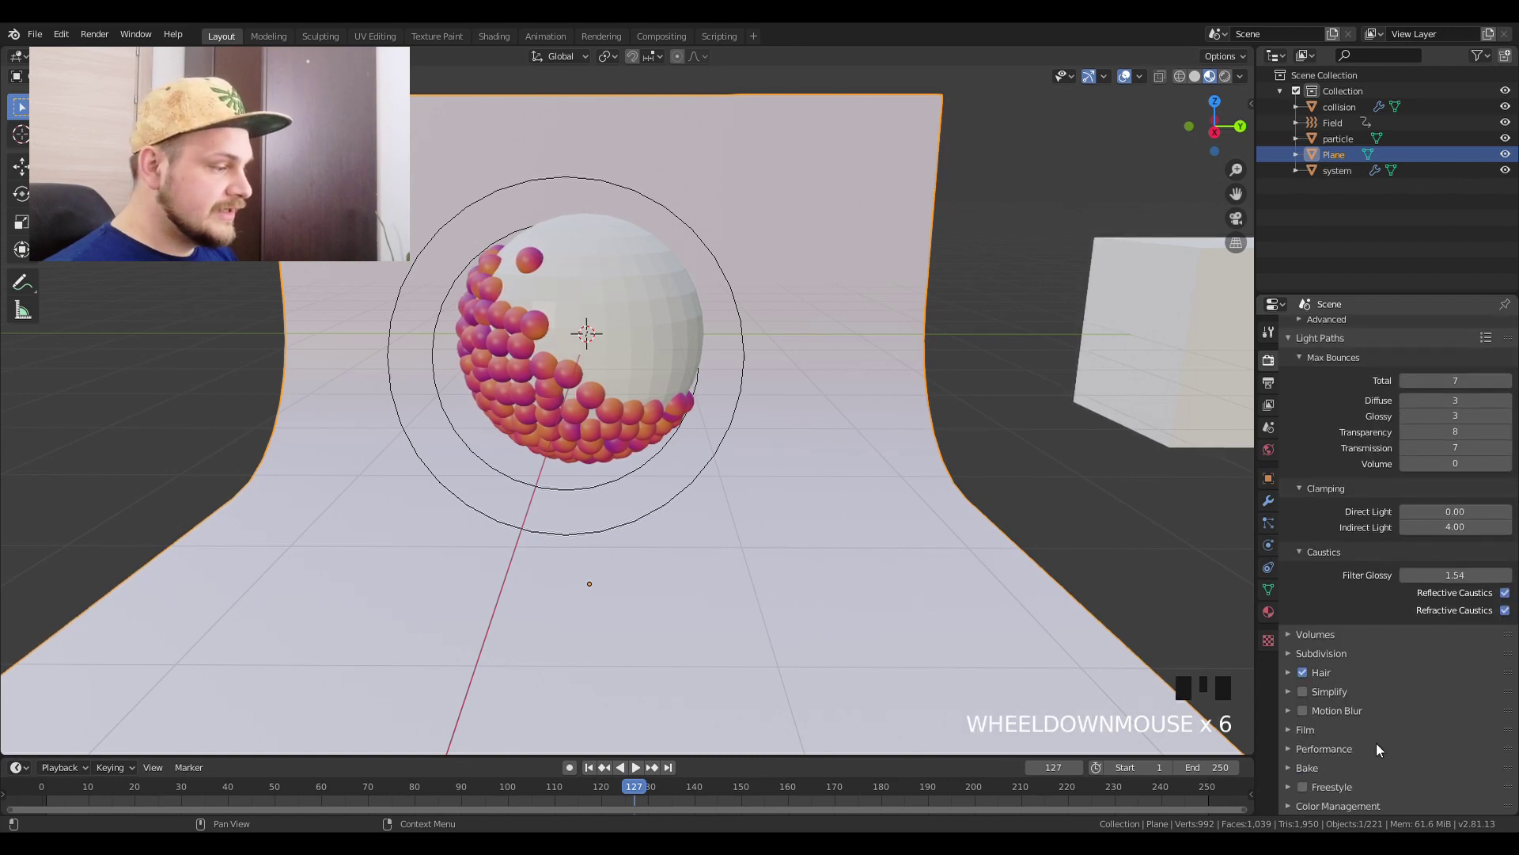
{"action": "left_click", "coordinate": [1350, 814]}
{"action": "scroll", "scroll_direction": "down", "scroll_amount": 3}
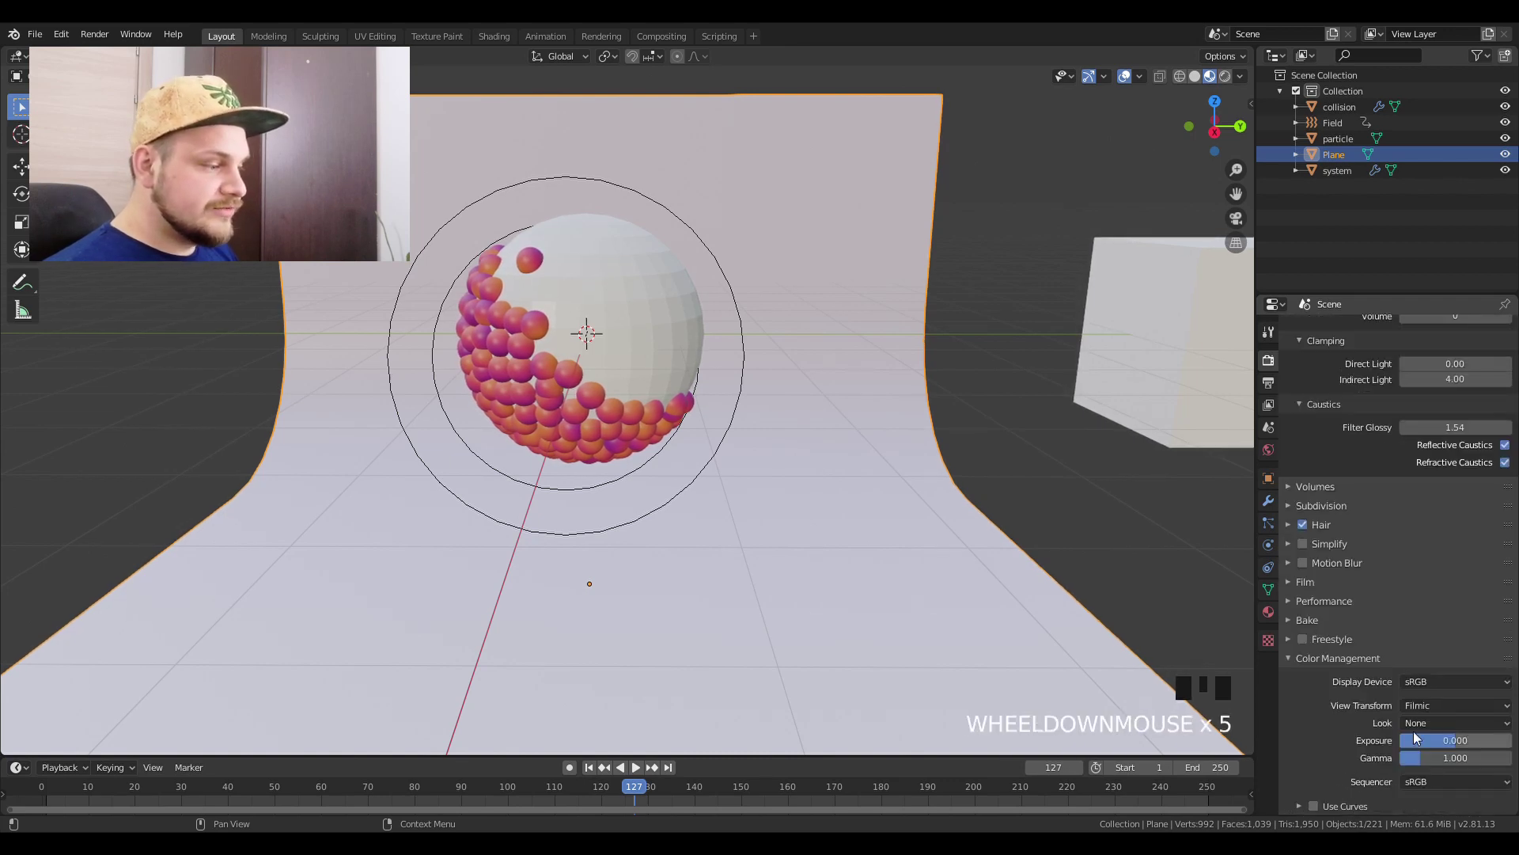
{"action": "left_click_drag", "start_coordinate": [1436, 728], "coordinate": [1439, 677]}
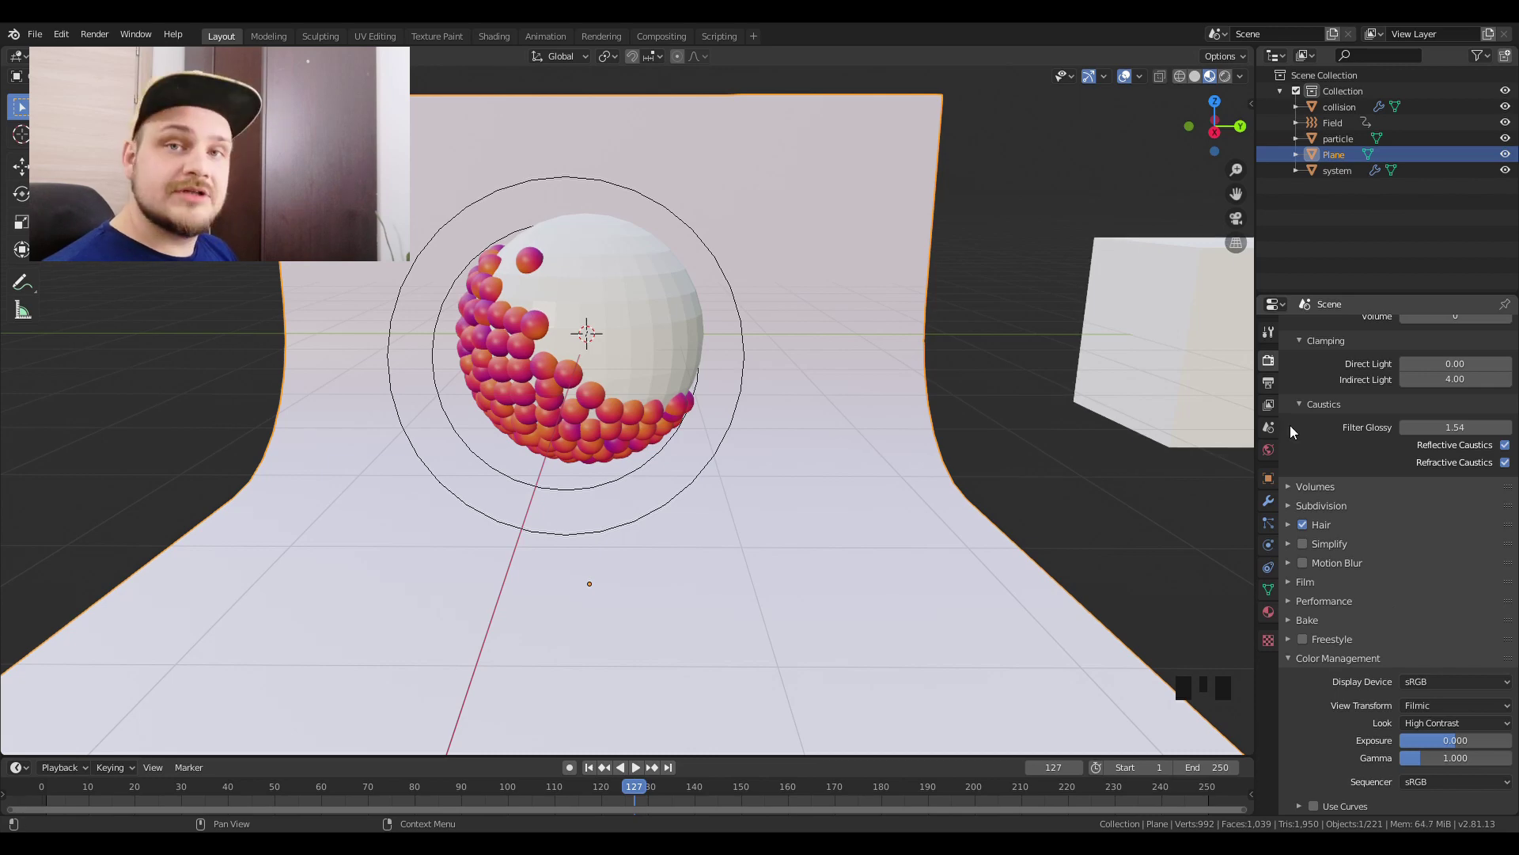
Step: Give the World colour an Environment Texture using vignaioli_2k.hdr
{"action": "left_click", "coordinate": [1276, 462]}
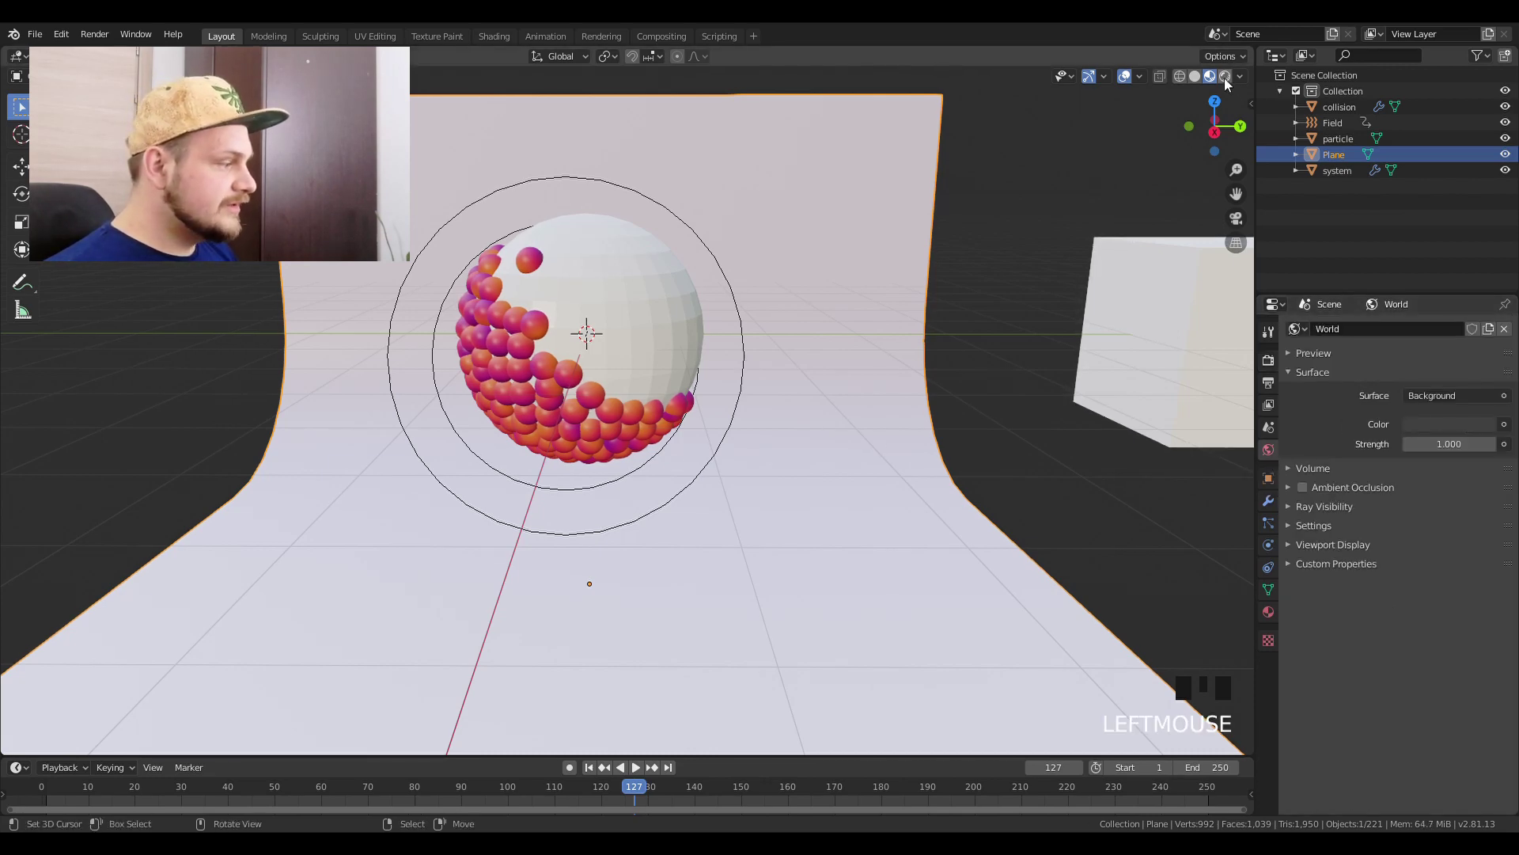
{"action": "left_click", "coordinate": [1071, 224]}
{"action": "left_click", "coordinate": [1088, 182]}
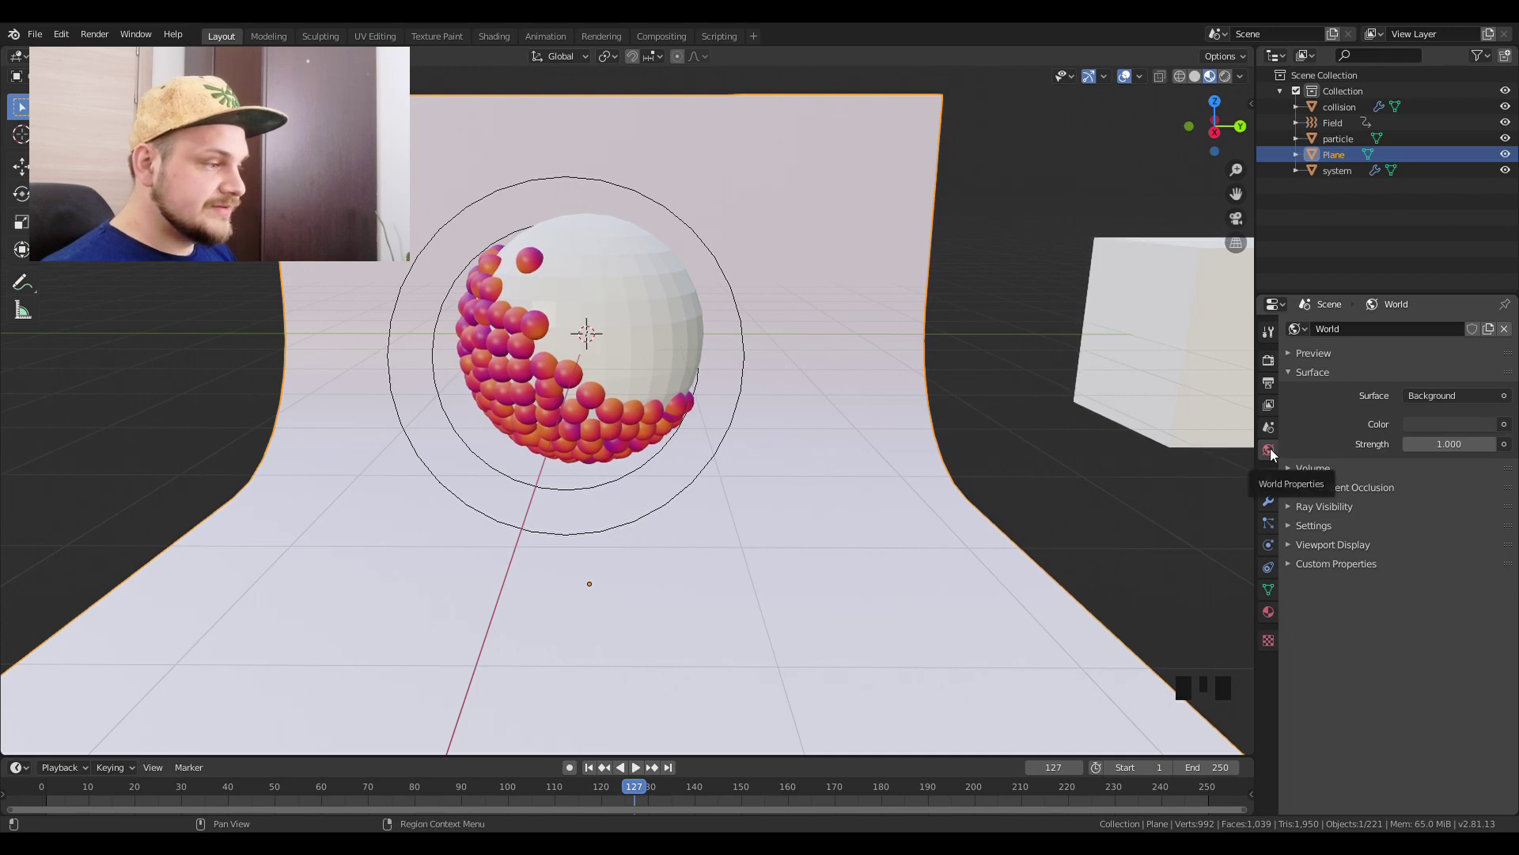
Step: Switch the viewport to Rendered shading to see the HDRI lighting the scene
{"action": "left_click_drag", "start_coordinate": [1511, 430], "coordinate": [1510, 430]}
{"action": "left_click_drag", "start_coordinate": [1510, 429], "coordinate": [1508, 451]}
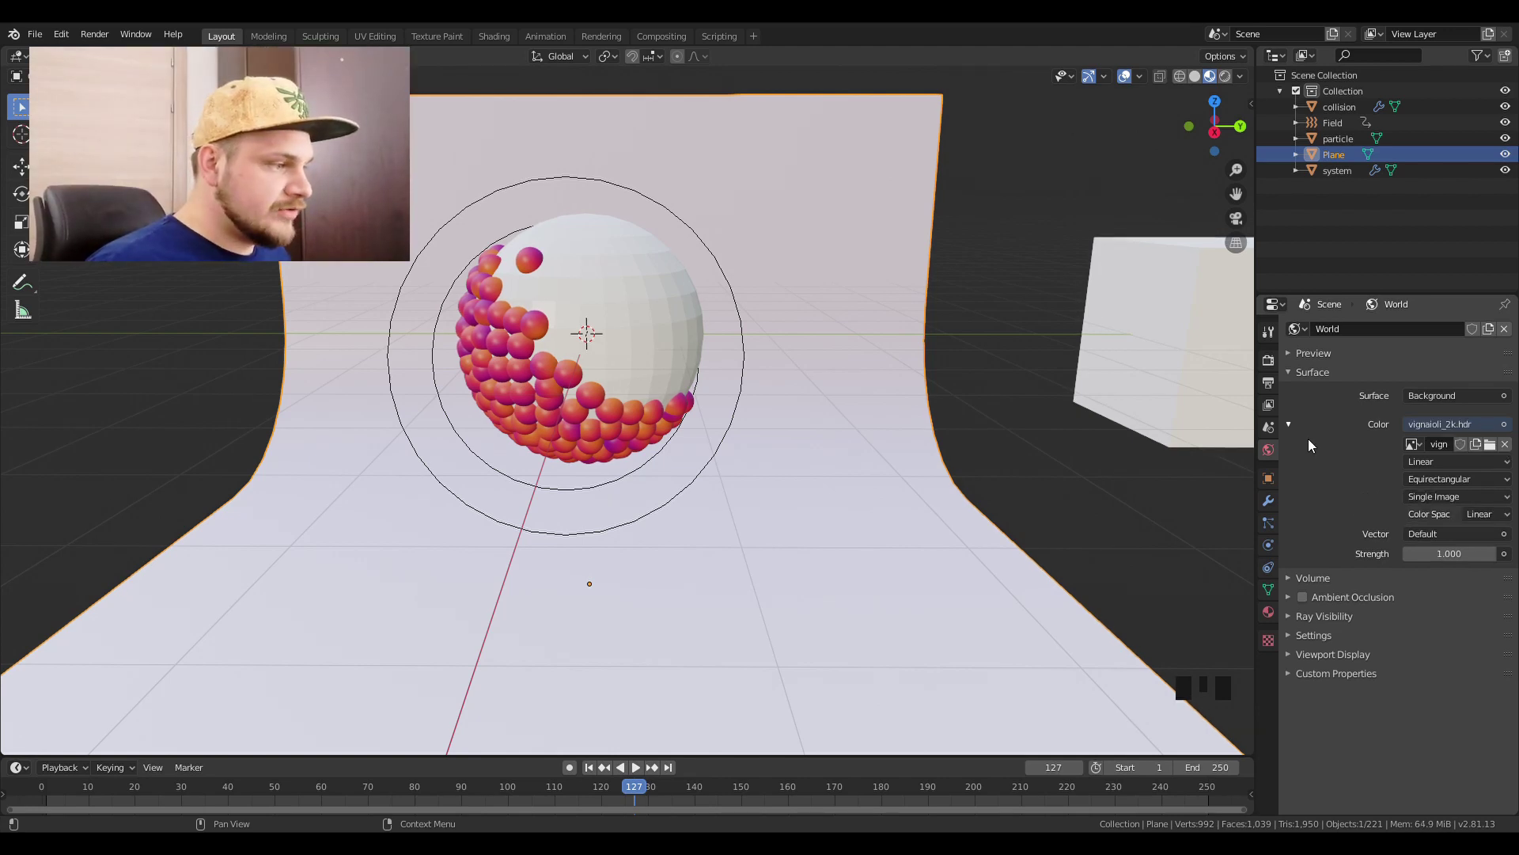
{"action": "key", "text": "shift+z"}
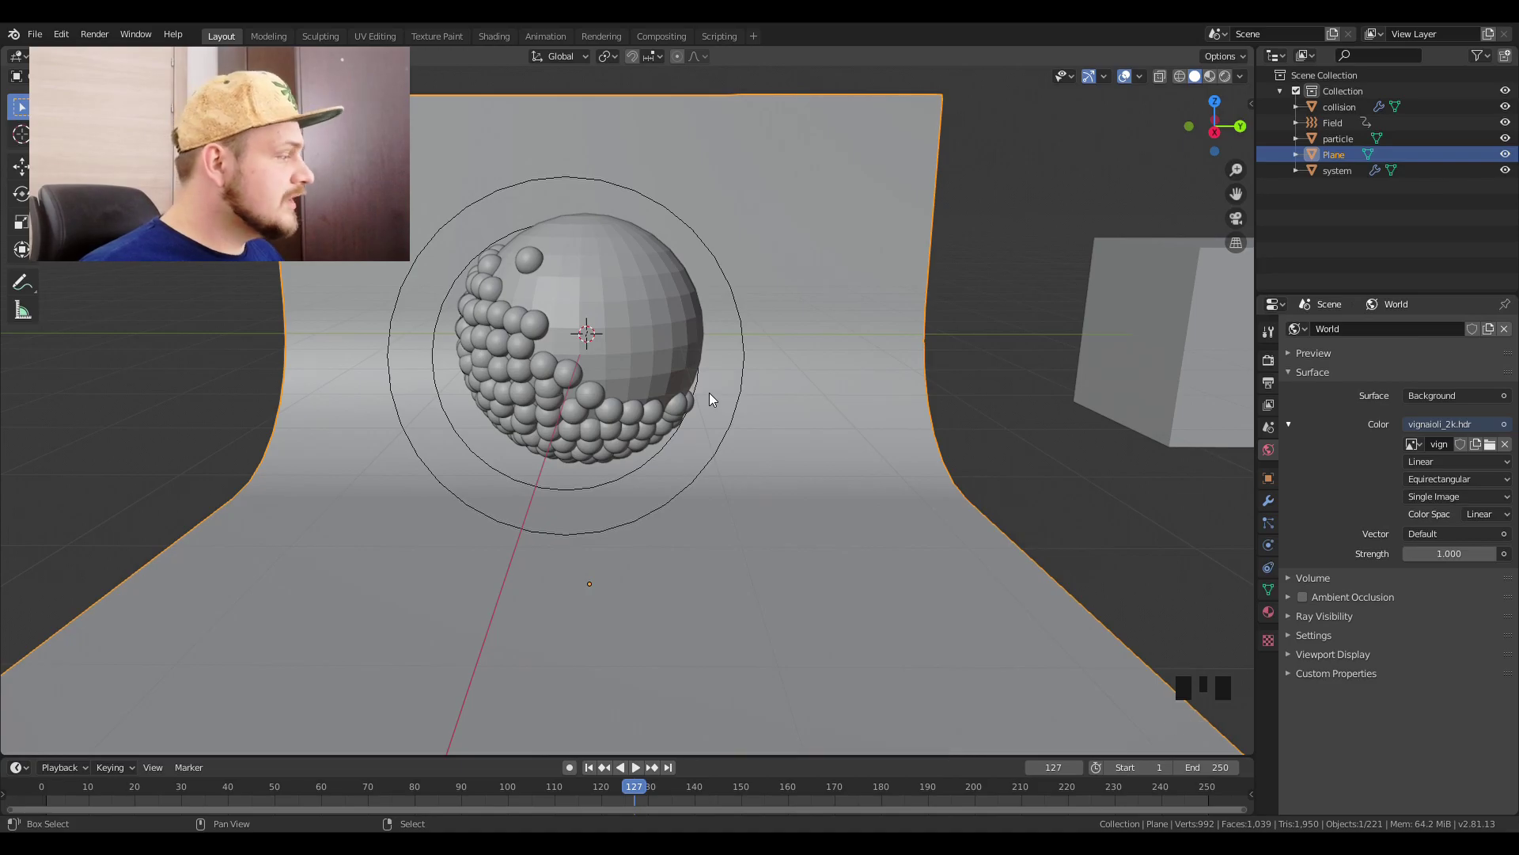
{"action": "key", "text": "shift+z"}
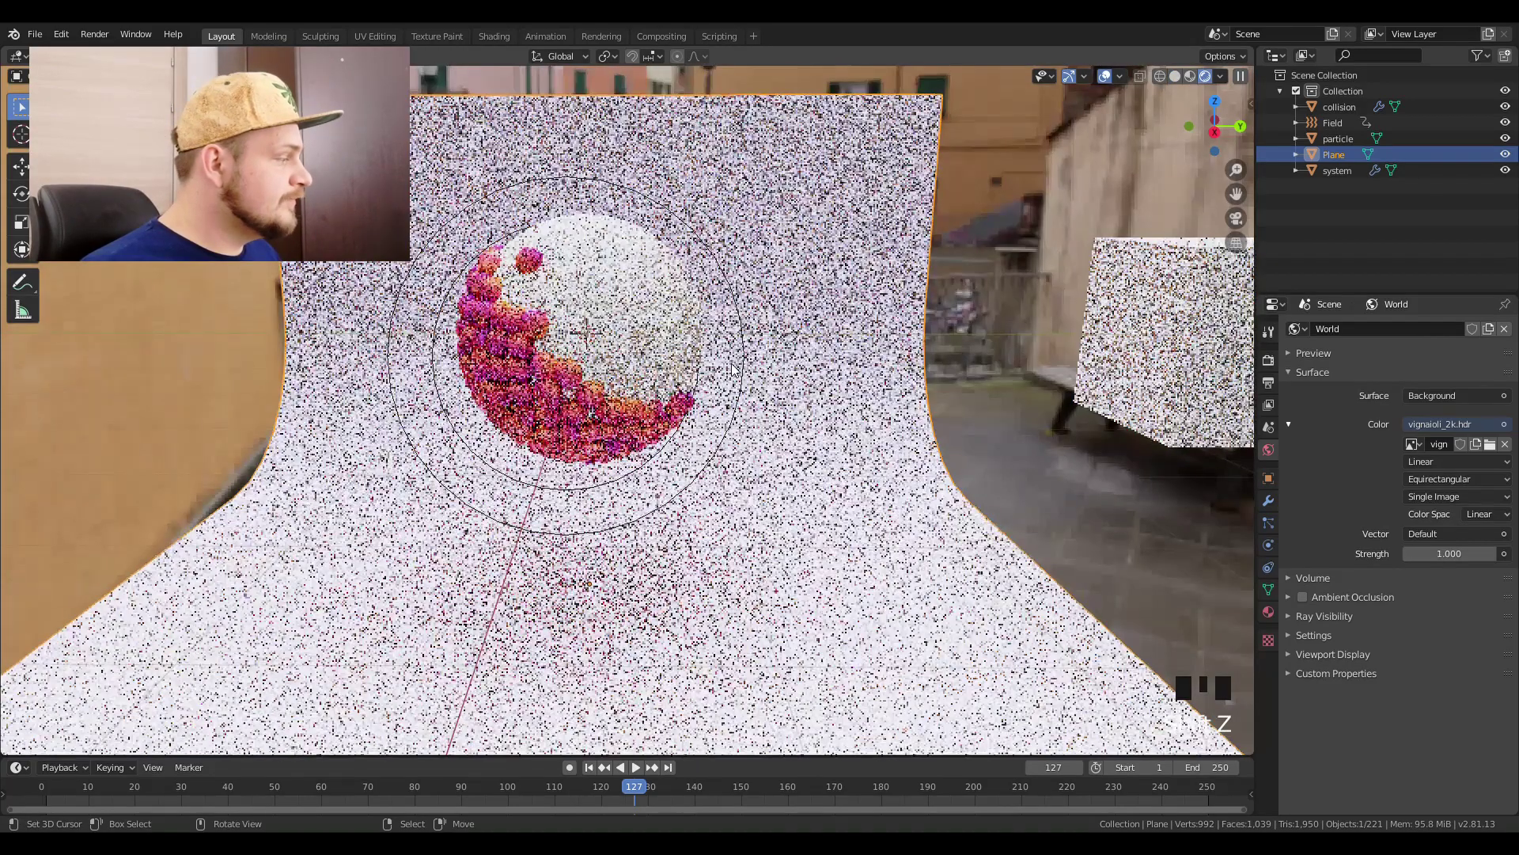
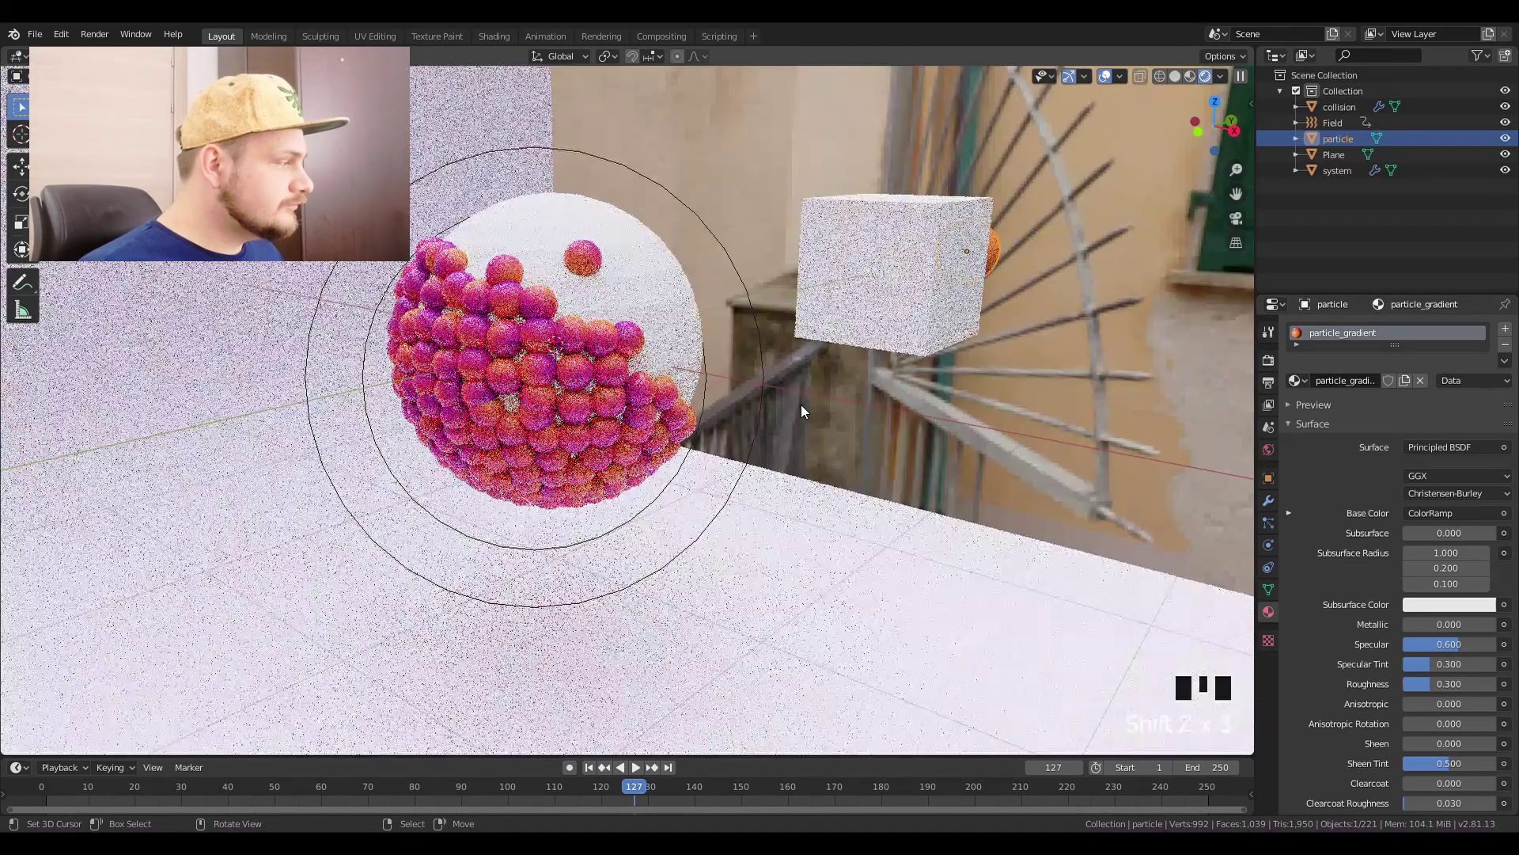
Step: Scroll through the particle_gradient Principled BSDF surface settings
{"action": "scroll", "scroll_direction": "up", "scroll_amount": 3}
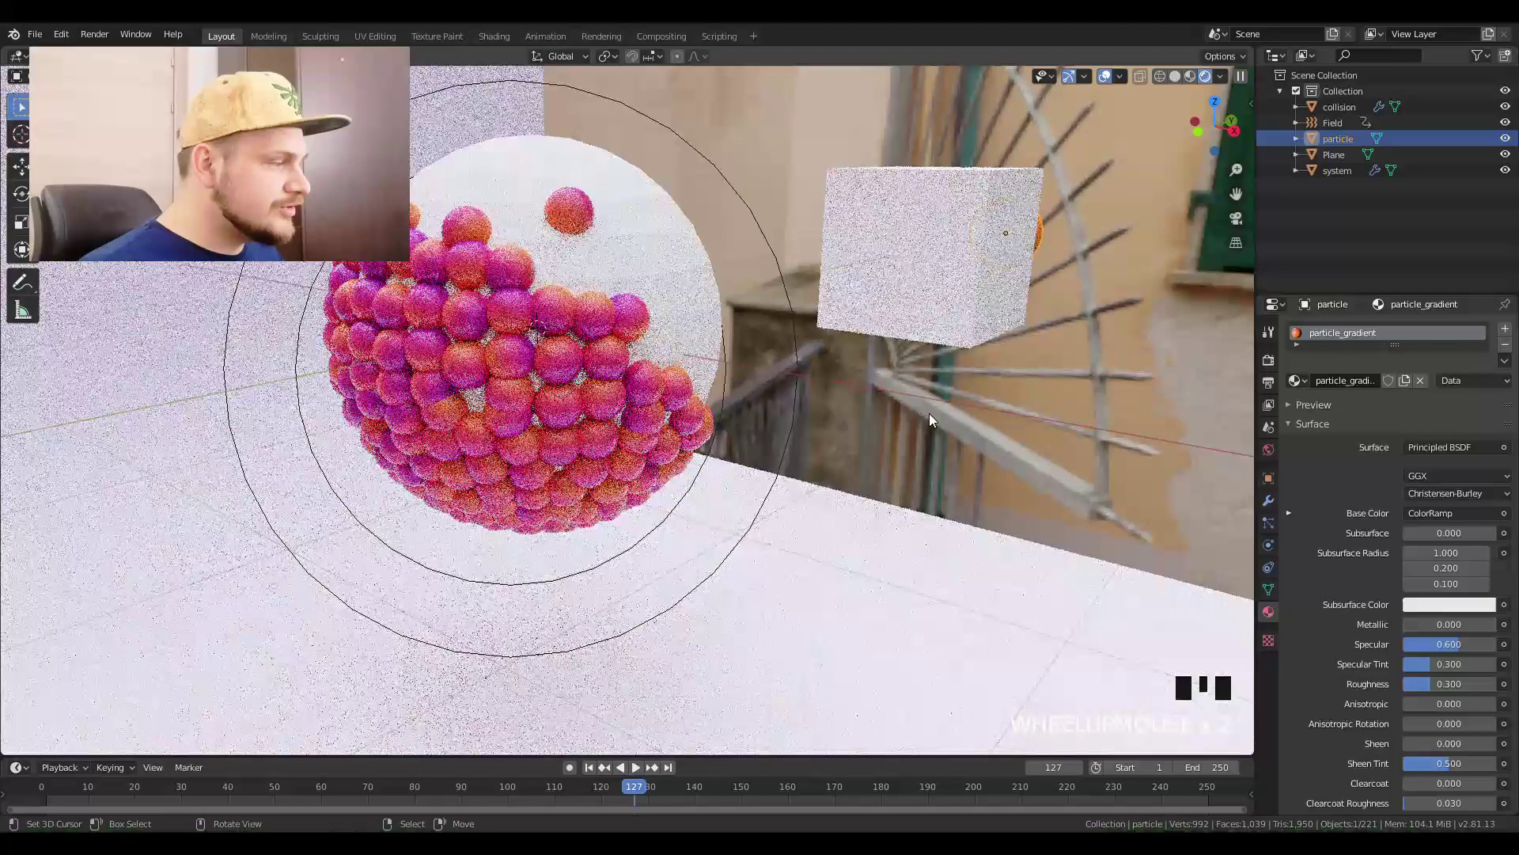
{"action": "scroll", "scroll_direction": "down", "scroll_amount": 3}
Step: Cycle through wireframe back to solid shading and orbit to face the ball sphere
{"action": "key", "text": "z"}
{"action": "key", "text": "z"}
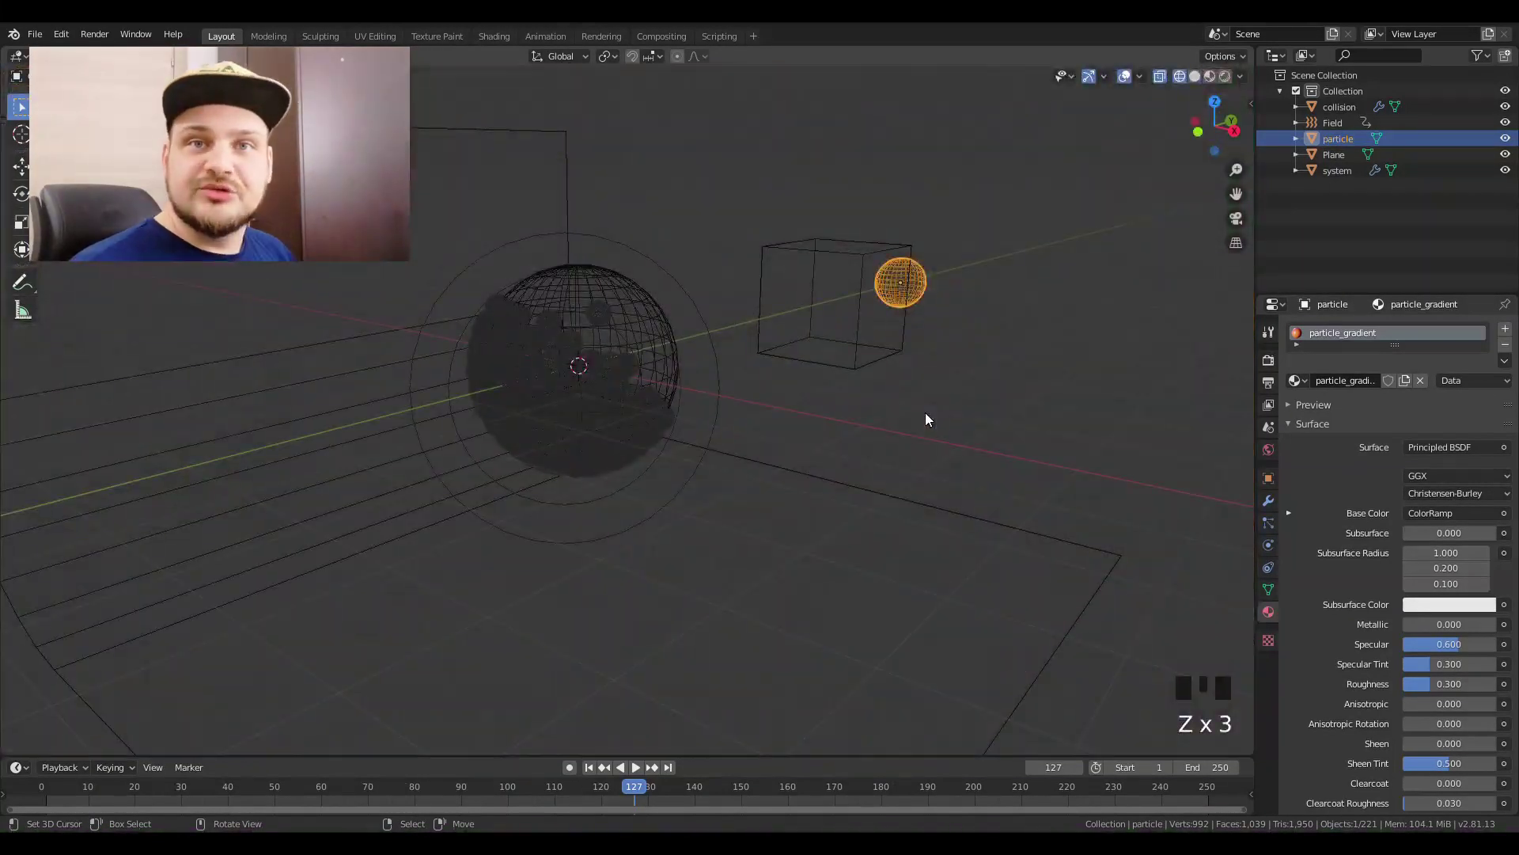
{"action": "key", "text": "z"}
{"action": "key", "text": "KP_1"}
{"action": "scroll", "scroll_direction": "down", "scroll_amount": 3}
{"action": "left_click_drag", "start_coordinate": [854, 400], "coordinate": [728, 439]}
{"action": "scroll", "scroll_direction": "up", "scroll_amount": 3}
{"action": "left_click_drag", "start_coordinate": [673, 444], "coordinate": [753, 442]}
Step: Add a camera aligned to the view and set output resolution to 1080 by 1080
{"action": "key", "text": "shift+a"}
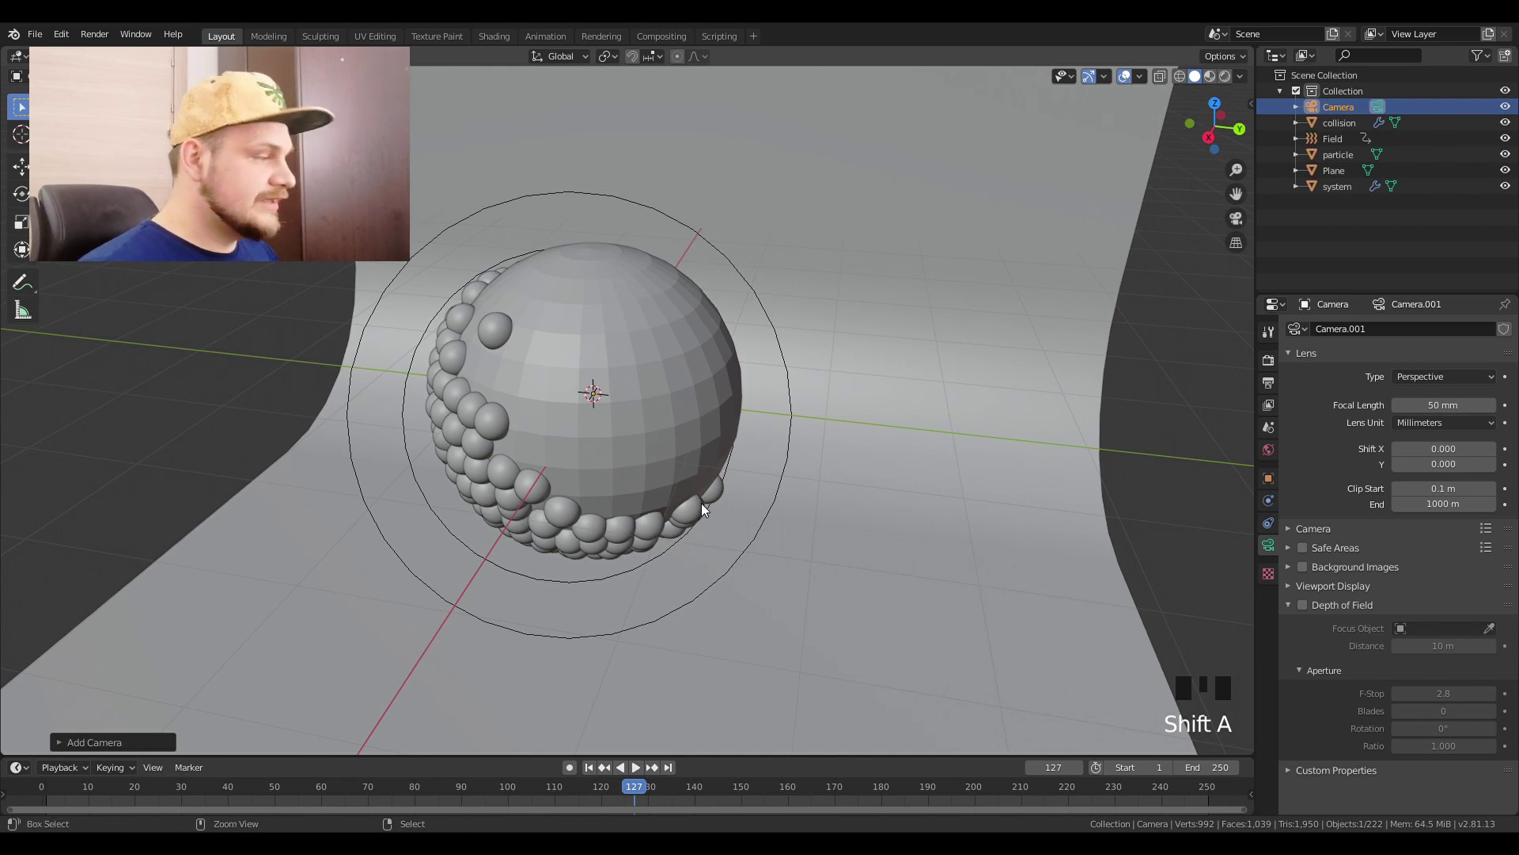
{"action": "key", "text": "ctrl+alt+KP_0"}
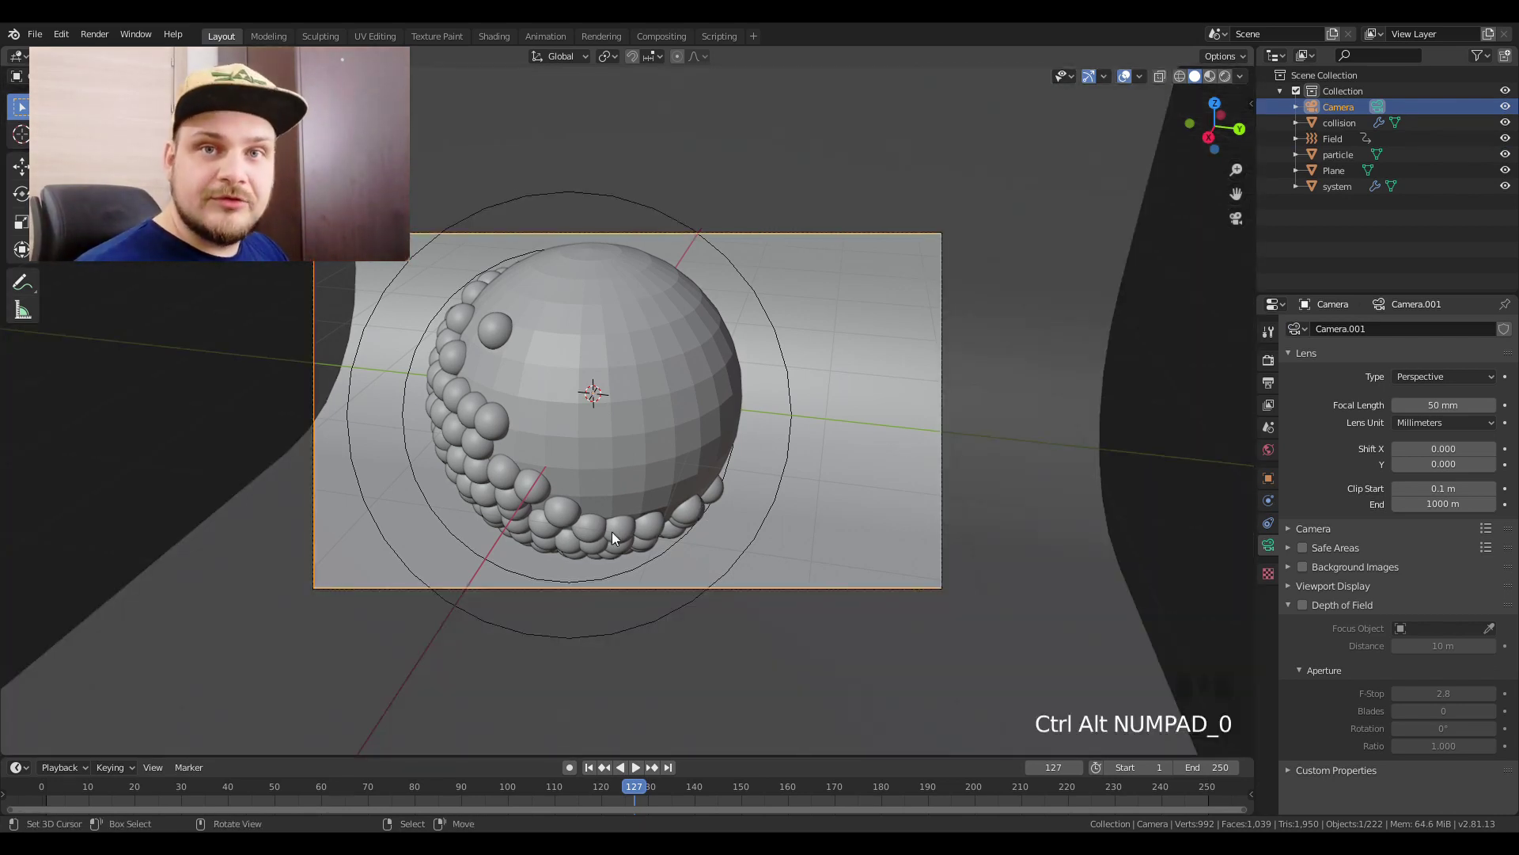
{"action": "left_click", "coordinate": [1277, 414]}
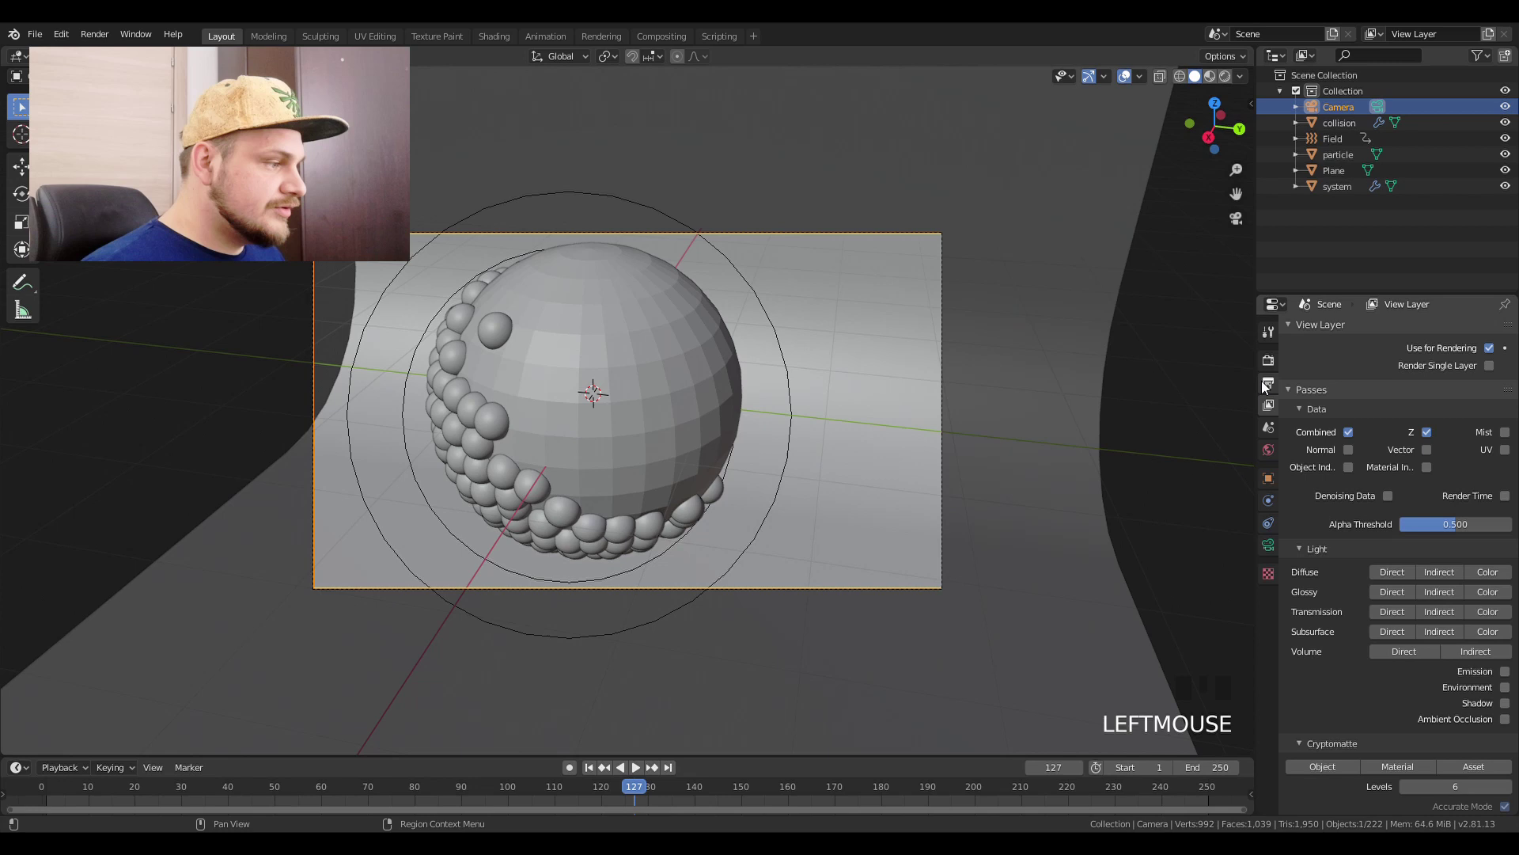
{"action": "left_click", "coordinate": [1269, 385]}
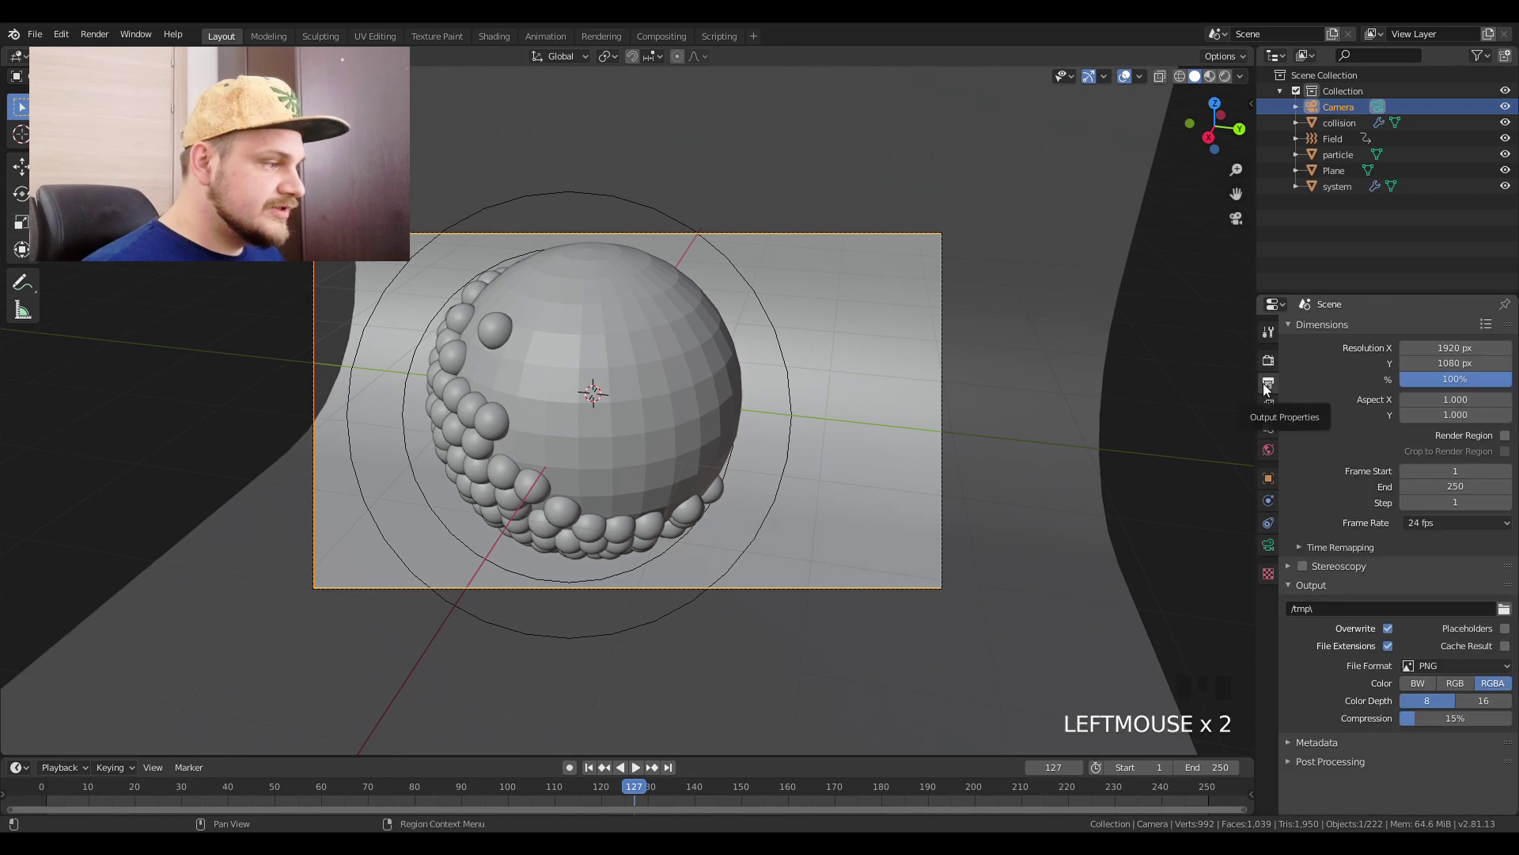
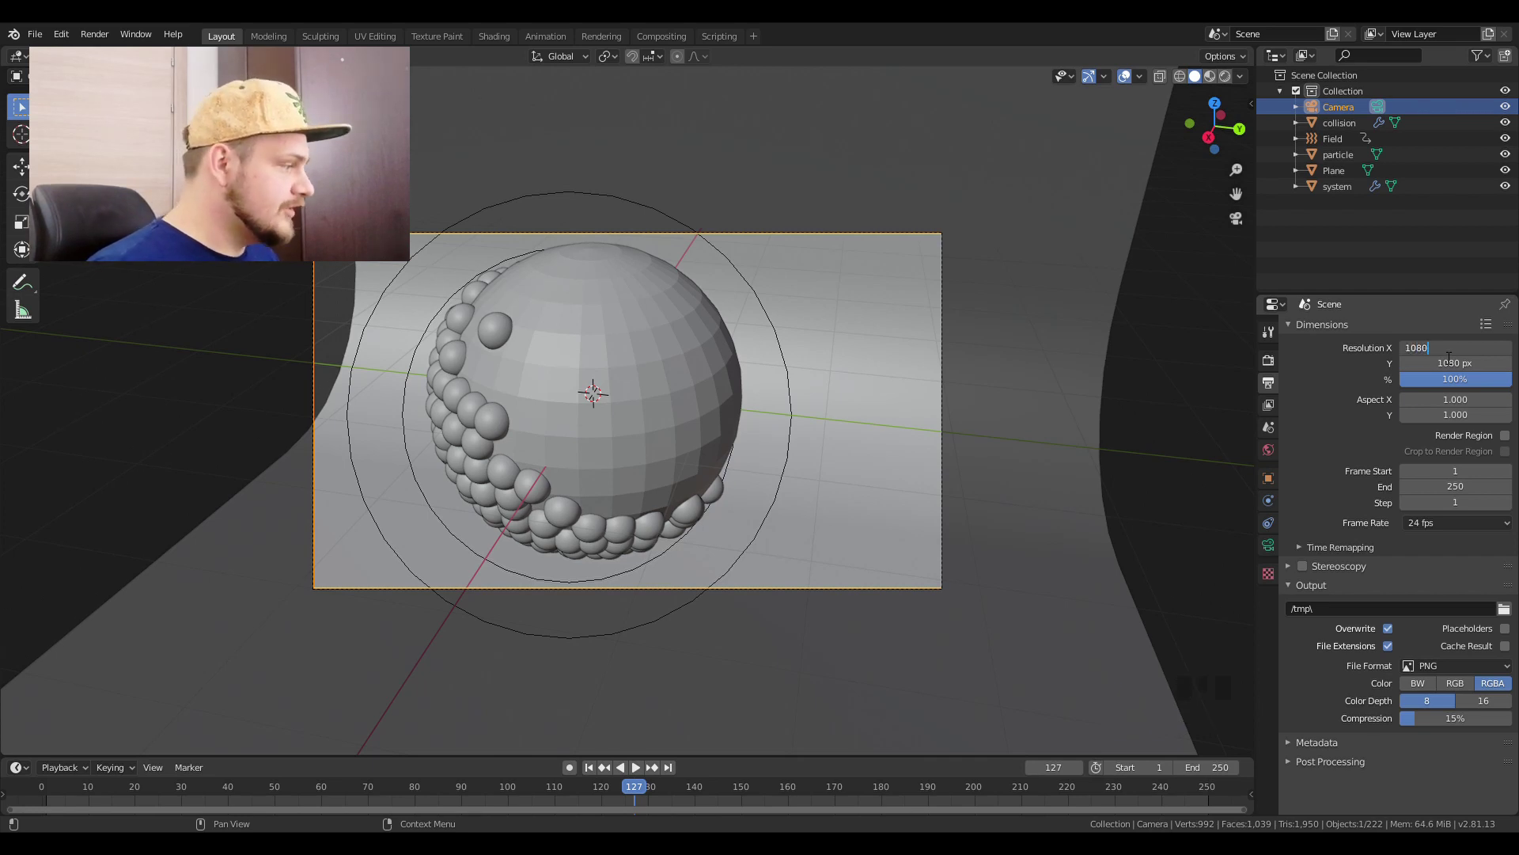
{"action": "scroll", "scroll_direction": "down", "scroll_amount": 3}
{"action": "key", "text": "g"}
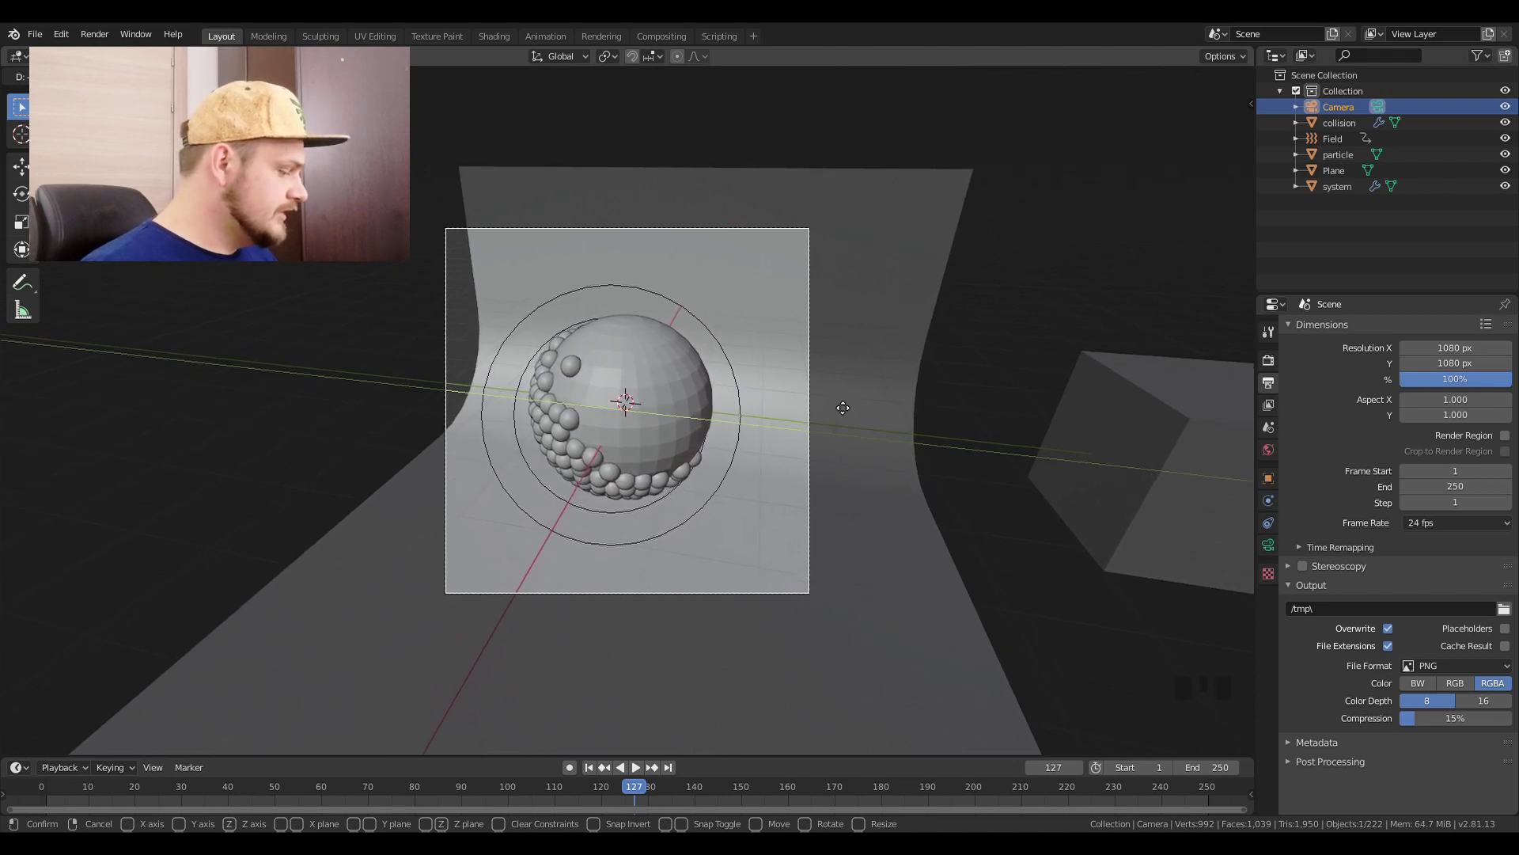
Step: Move the backdrop plane behind the camera frame, enable Render Region and preview rendered
{"action": "right_click", "coordinate": [880, 408]}
{"action": "key", "text": "g"}
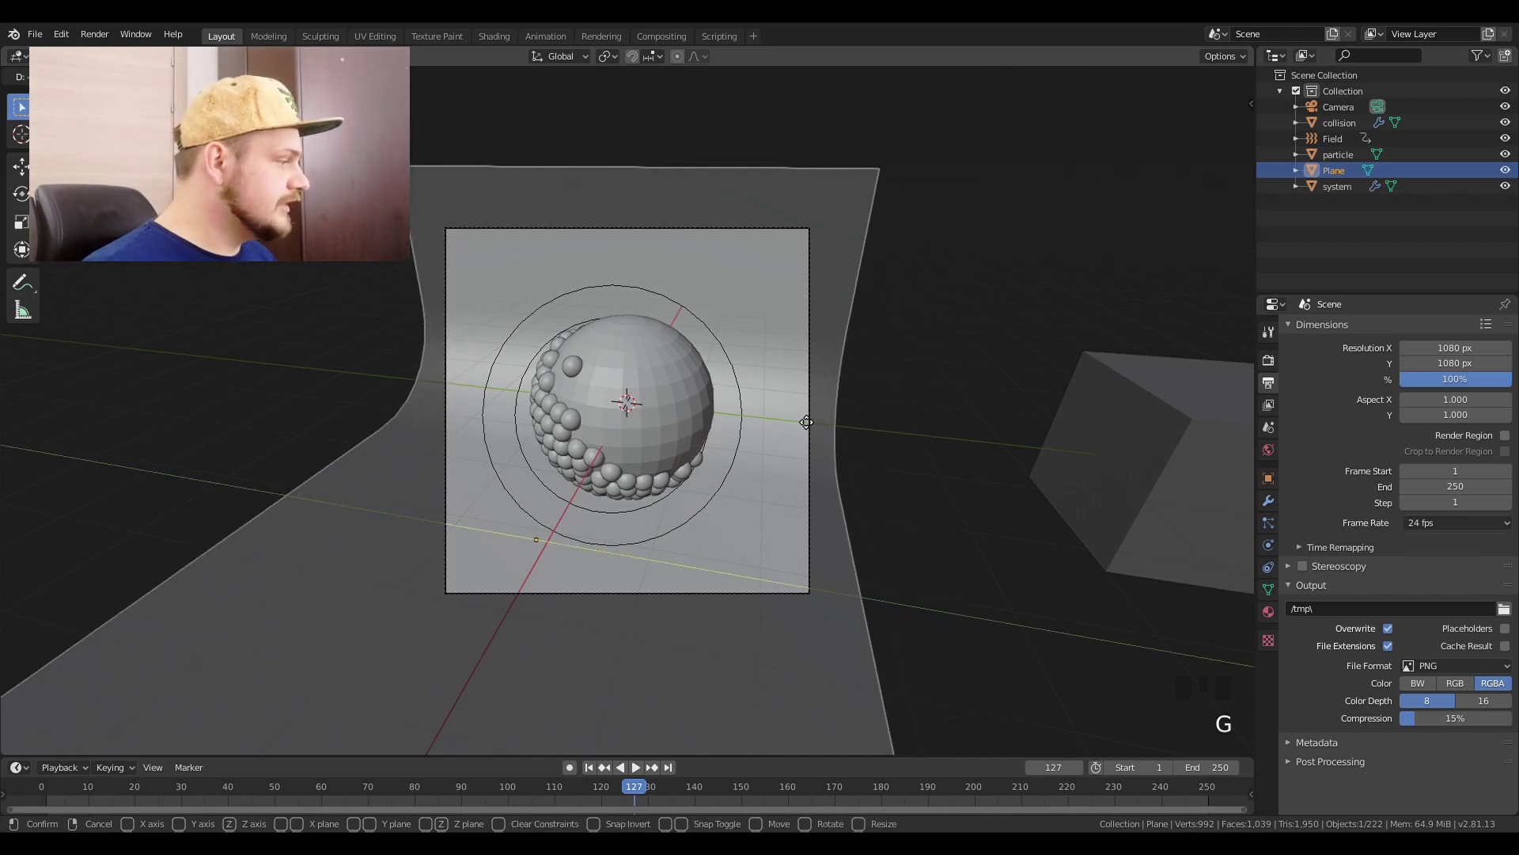
{"action": "key", "text": "g"}
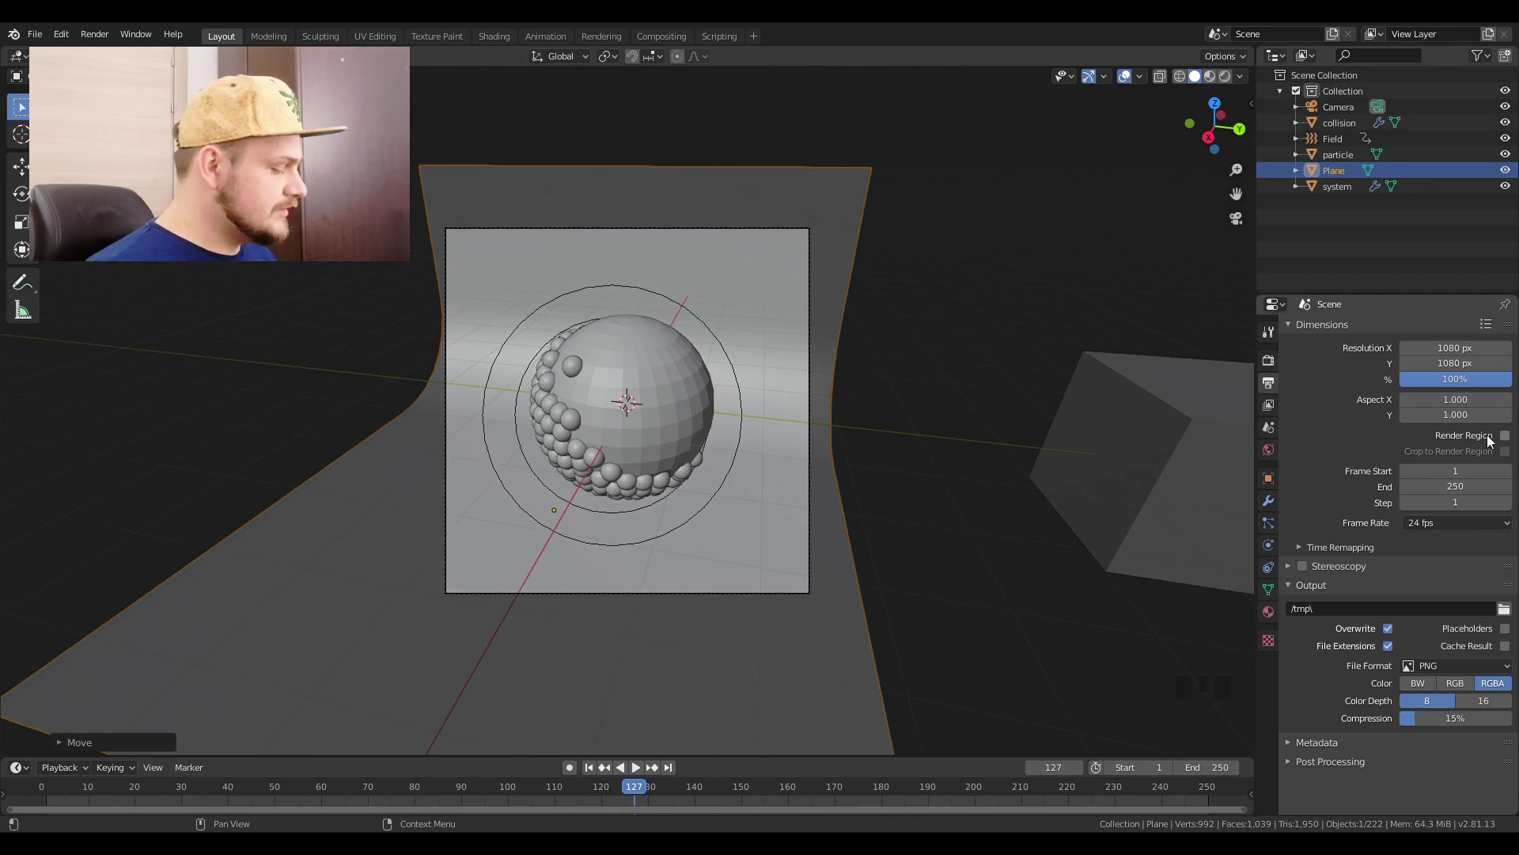
{"action": "left_click", "coordinate": [1506, 441]}
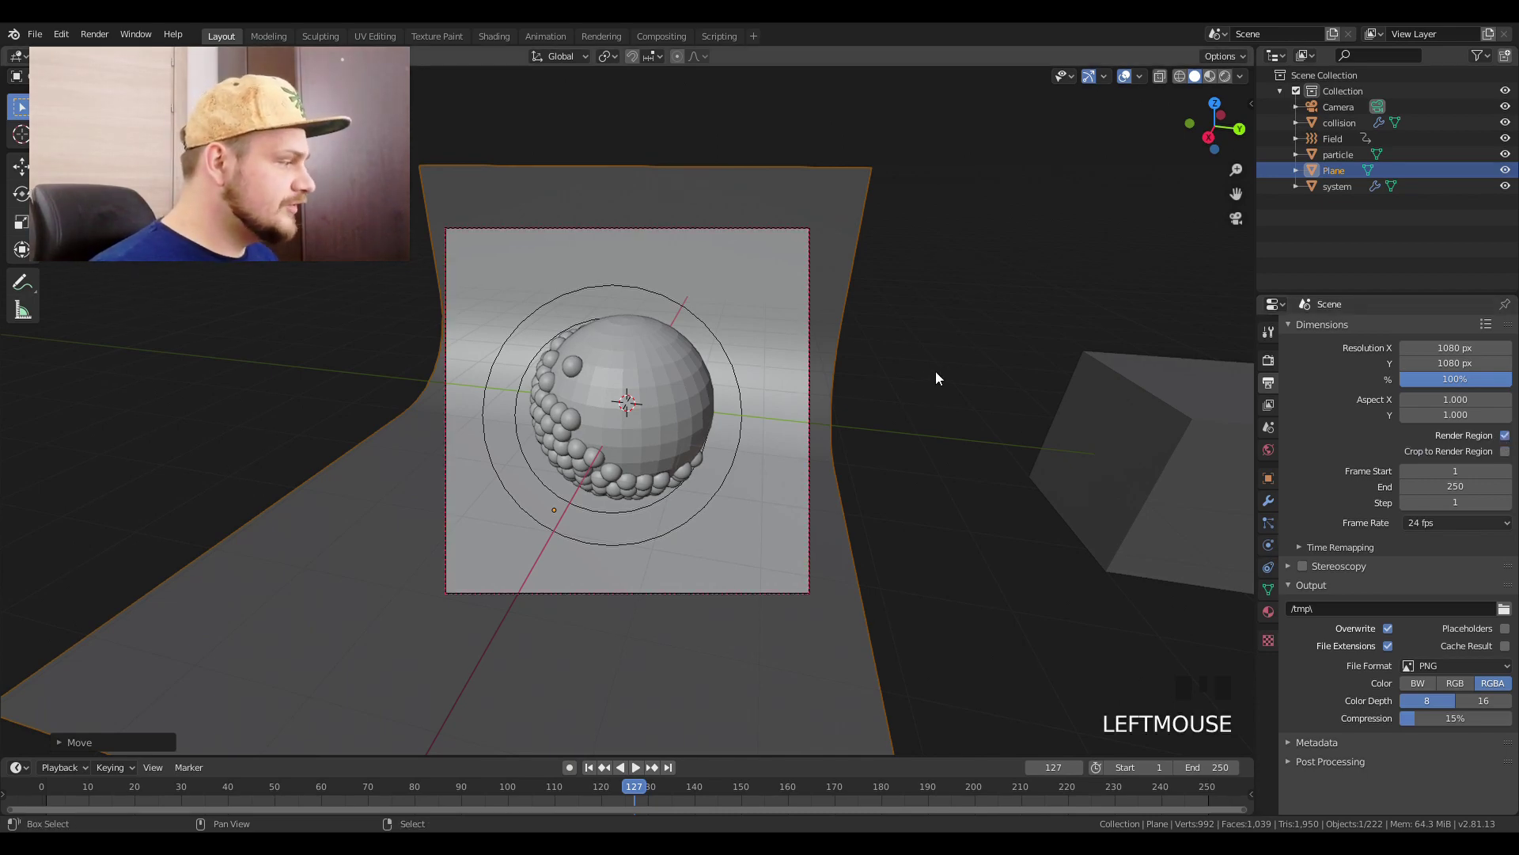
{"action": "key", "text": "shift+z"}
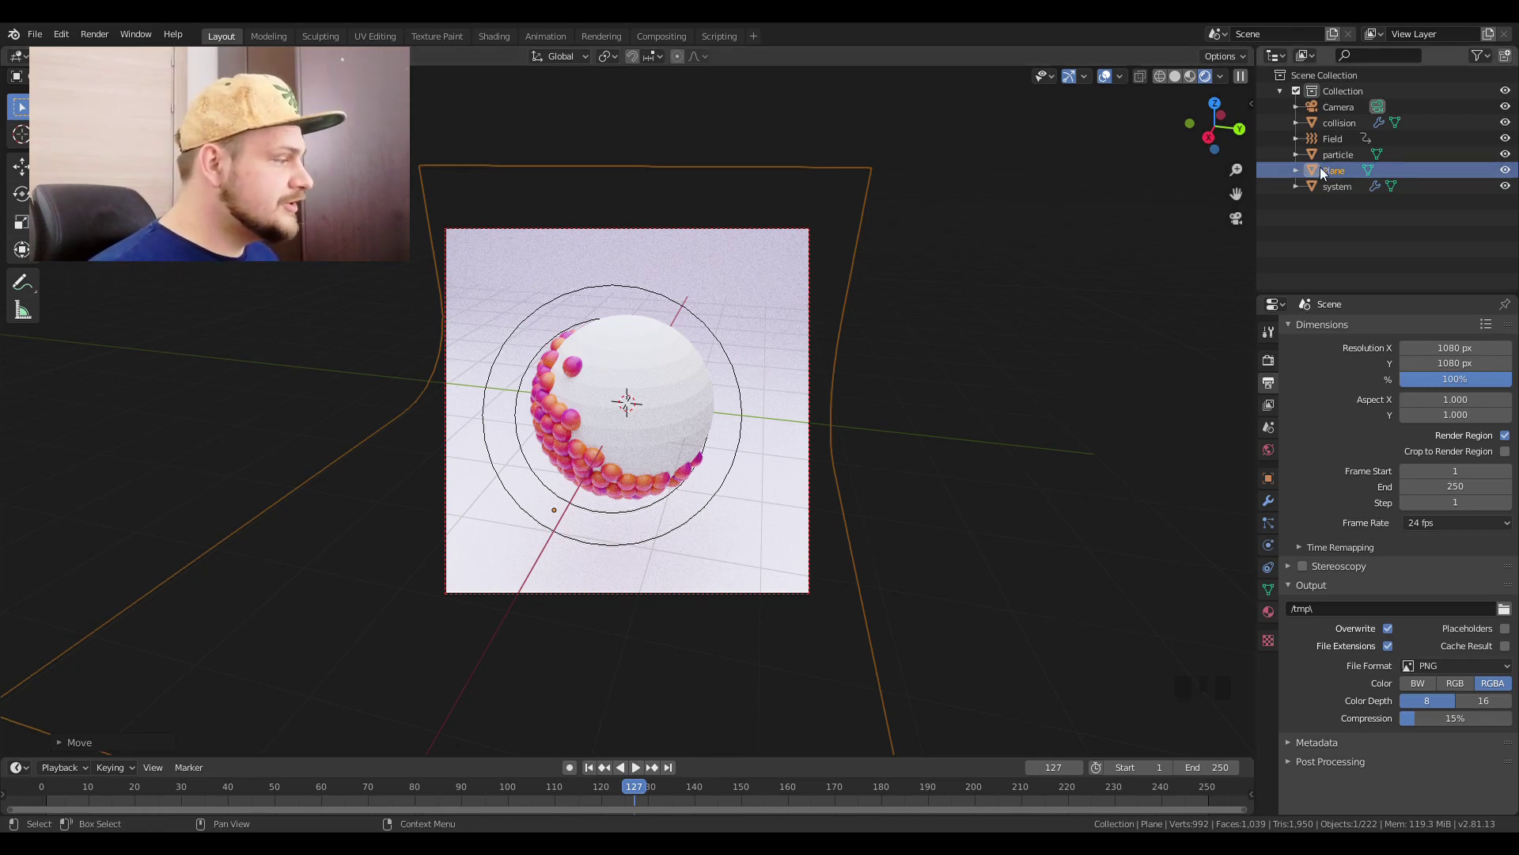
Step: Hide the collision sphere from the viewport and return to solid shading
{"action": "left_click", "coordinate": [1510, 127]}
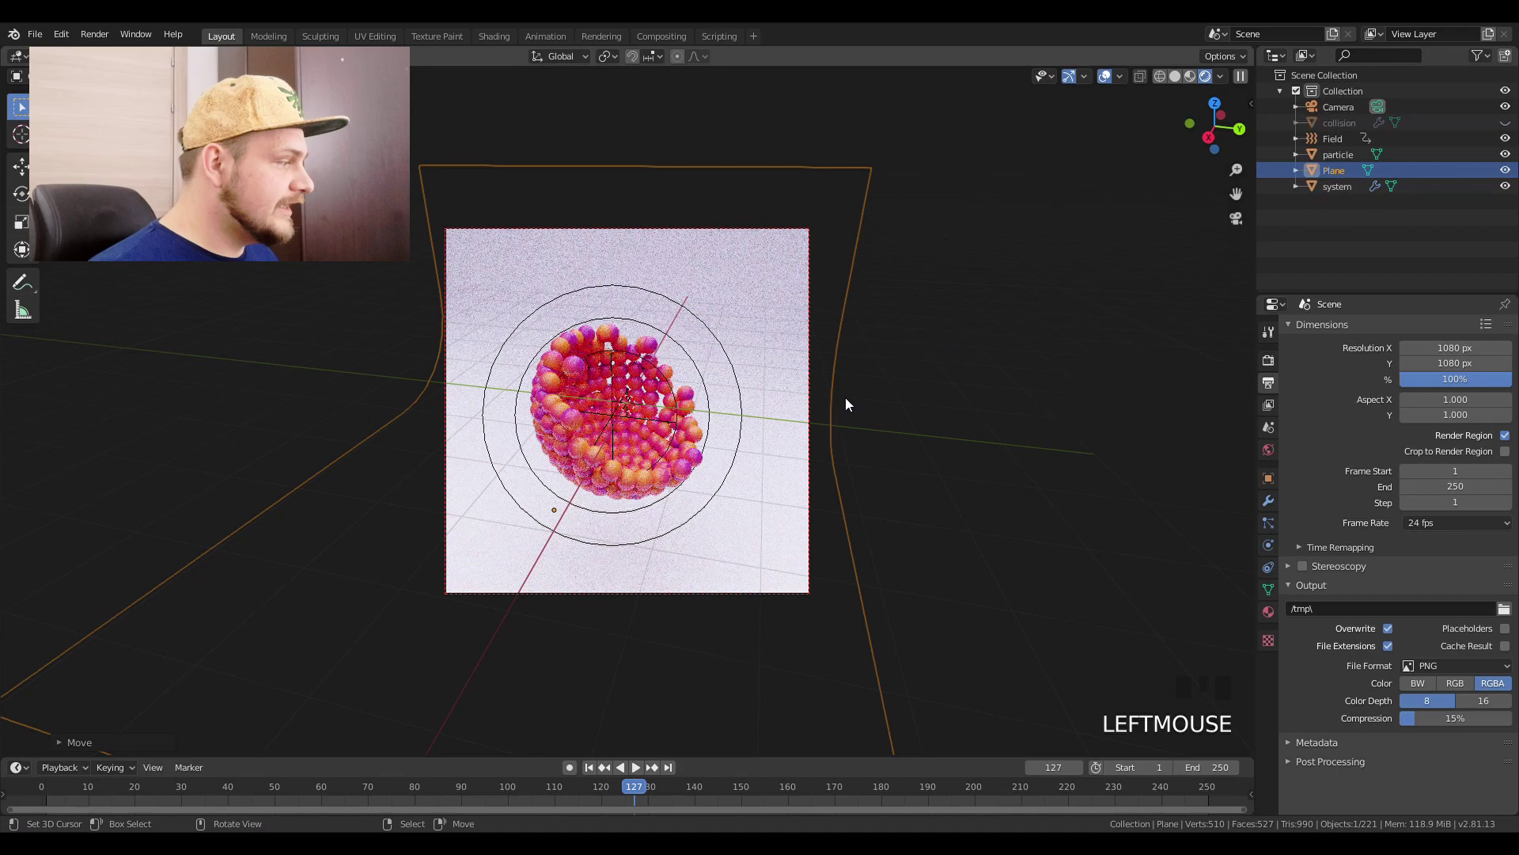
{"action": "scroll", "scroll_direction": "up", "scroll_amount": 3}
{"action": "scroll", "scroll_direction": "up", "scroll_amount": 3}
{"action": "key", "text": "z"}
{"action": "key", "text": "z"}
{"action": "key", "text": "z"}
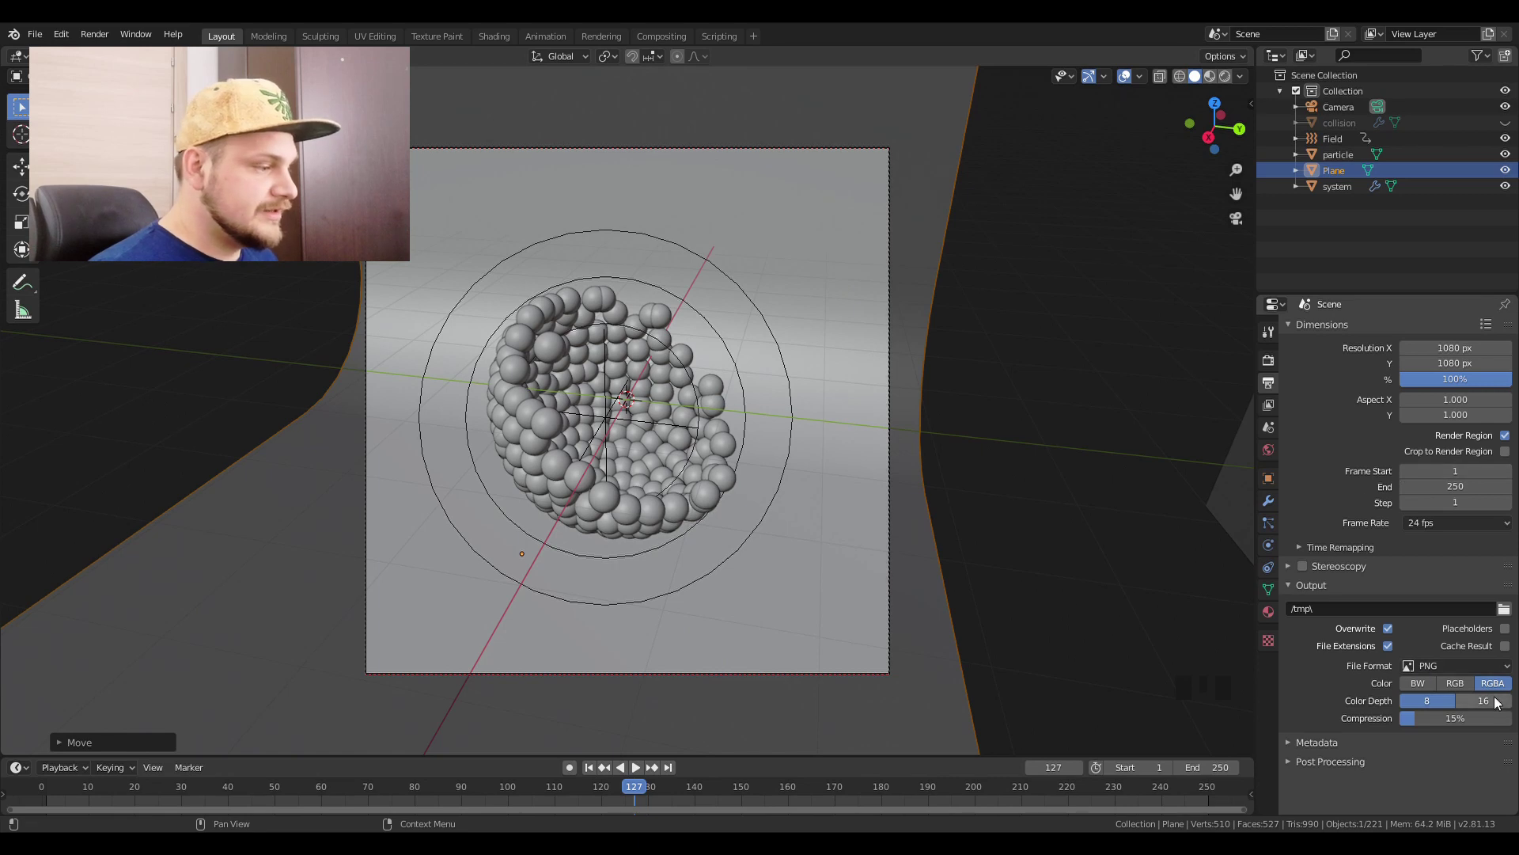
Step: Review the denoising settings in Render Properties
{"action": "left_click", "coordinate": [1493, 704]}
{"action": "left_click_drag", "start_coordinate": [1443, 726], "coordinate": [1274, 361]}
{"action": "scroll", "scroll_direction": "up", "scroll_amount": 3}
{"action": "scroll", "scroll_direction": "down", "scroll_amount": 3}
{"action": "left_click", "coordinate": [1336, 599]}
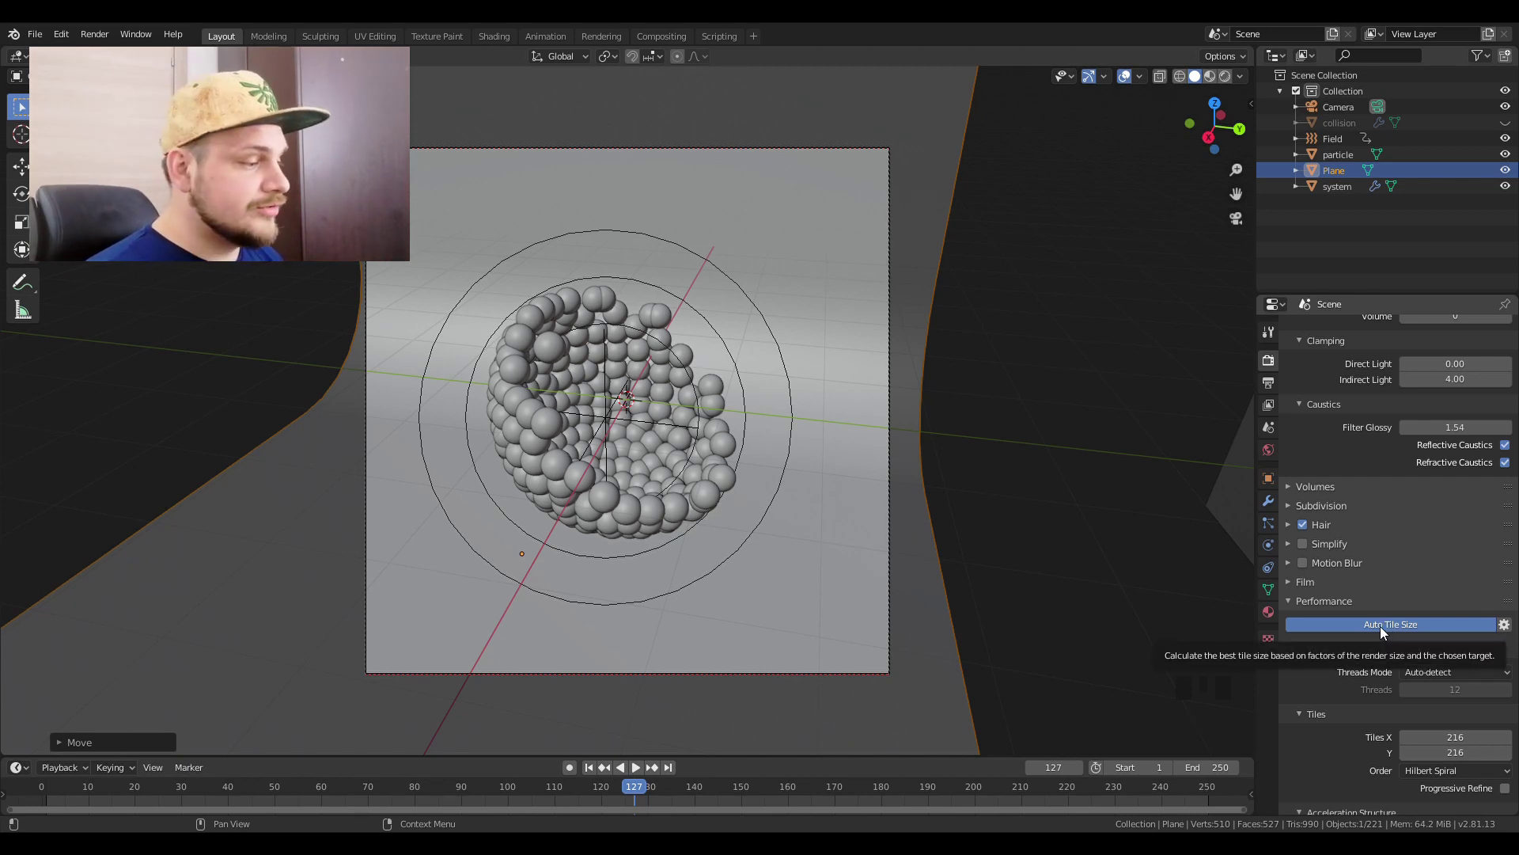
{"action": "left_click", "coordinate": [1270, 396]}
Step: Enable the Denoising Data pass under View Layer Passes > Data
{"action": "left_click", "coordinate": [1275, 410]}
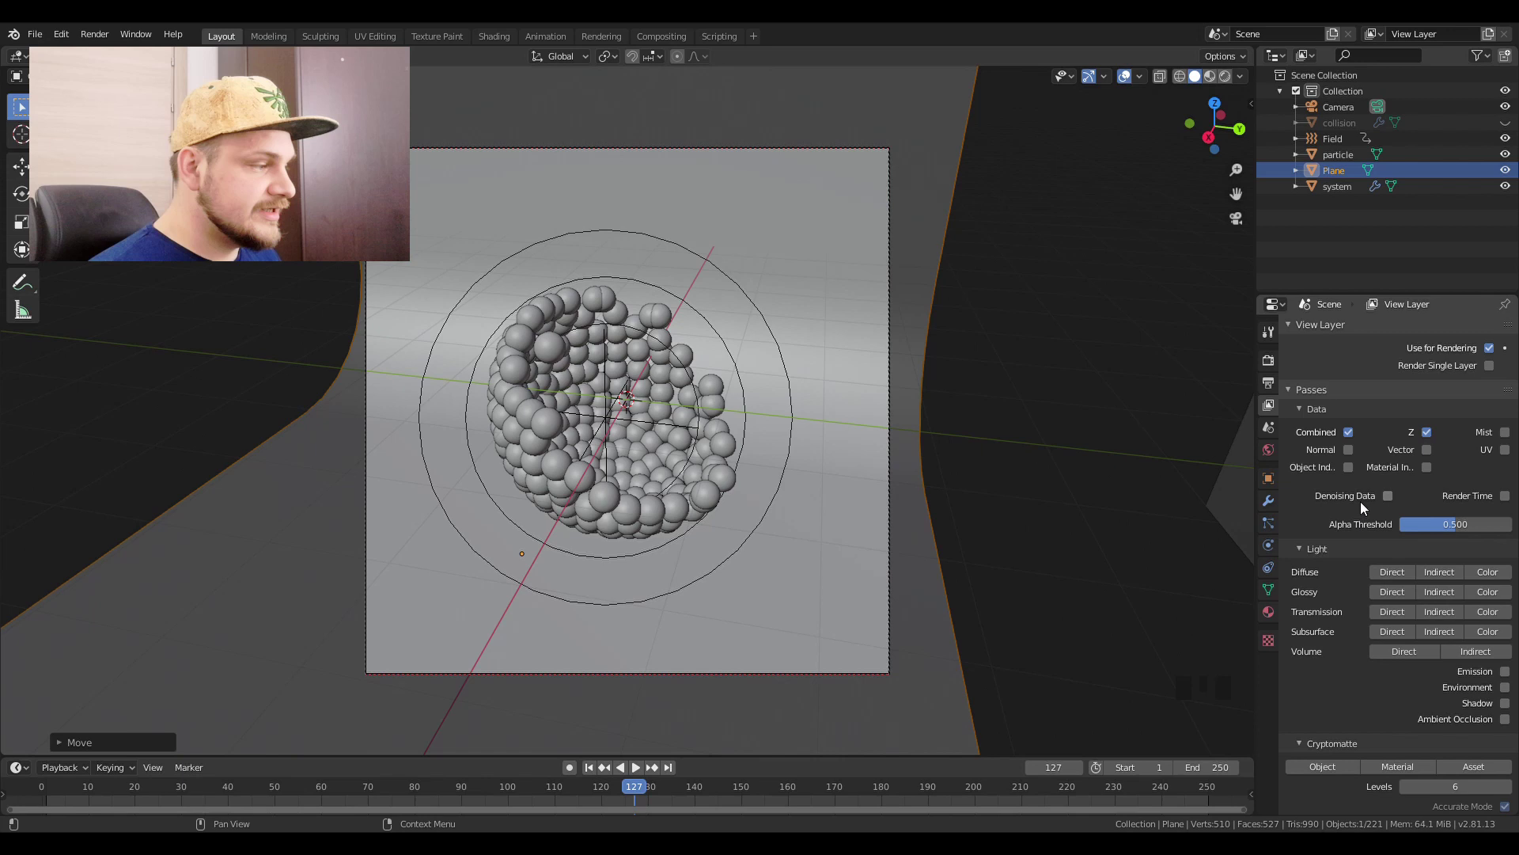
{"action": "left_click", "coordinate": [1393, 496]}
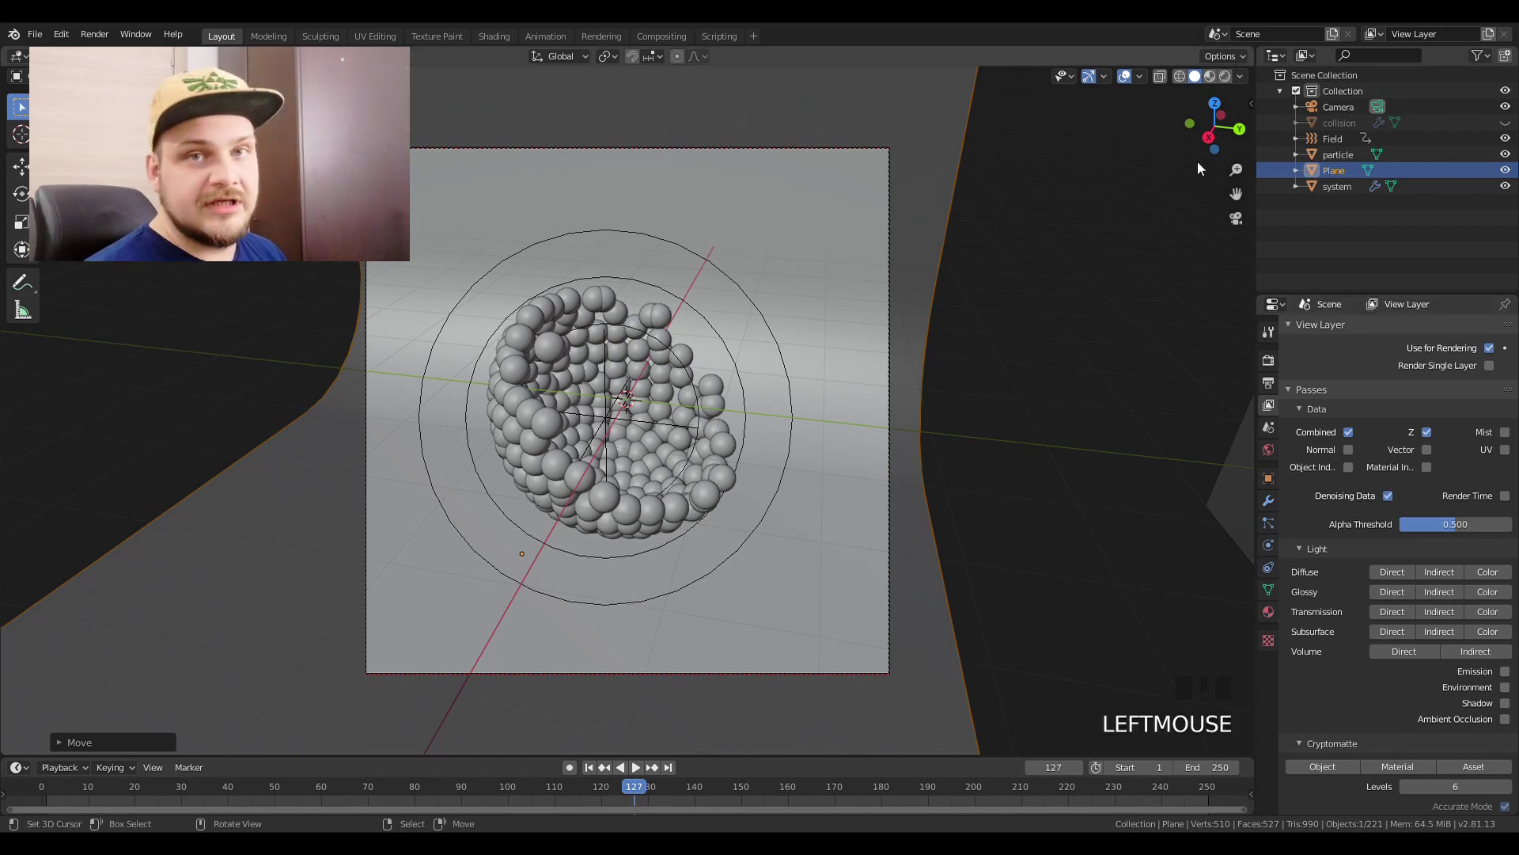
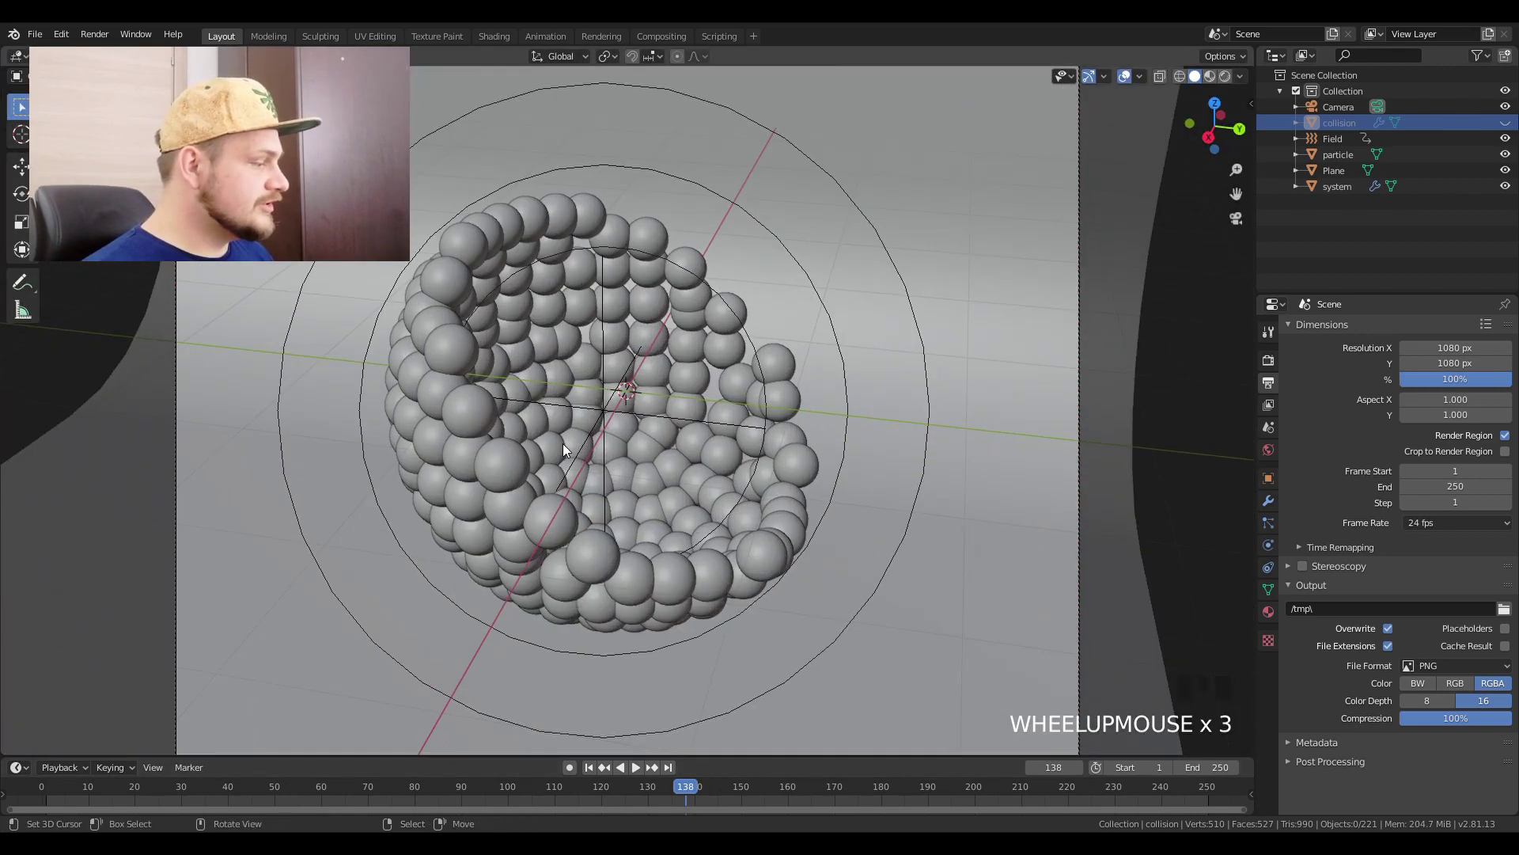
Step: Set Frame Start to 40 and play back the cached ball simulation
{"action": "middle_click", "coordinate": [573, 429]}
{"action": "scroll", "scroll_direction": "down", "scroll_amount": 3}
{"action": "left_click_drag", "start_coordinate": [598, 775], "coordinate": [190, 797]}
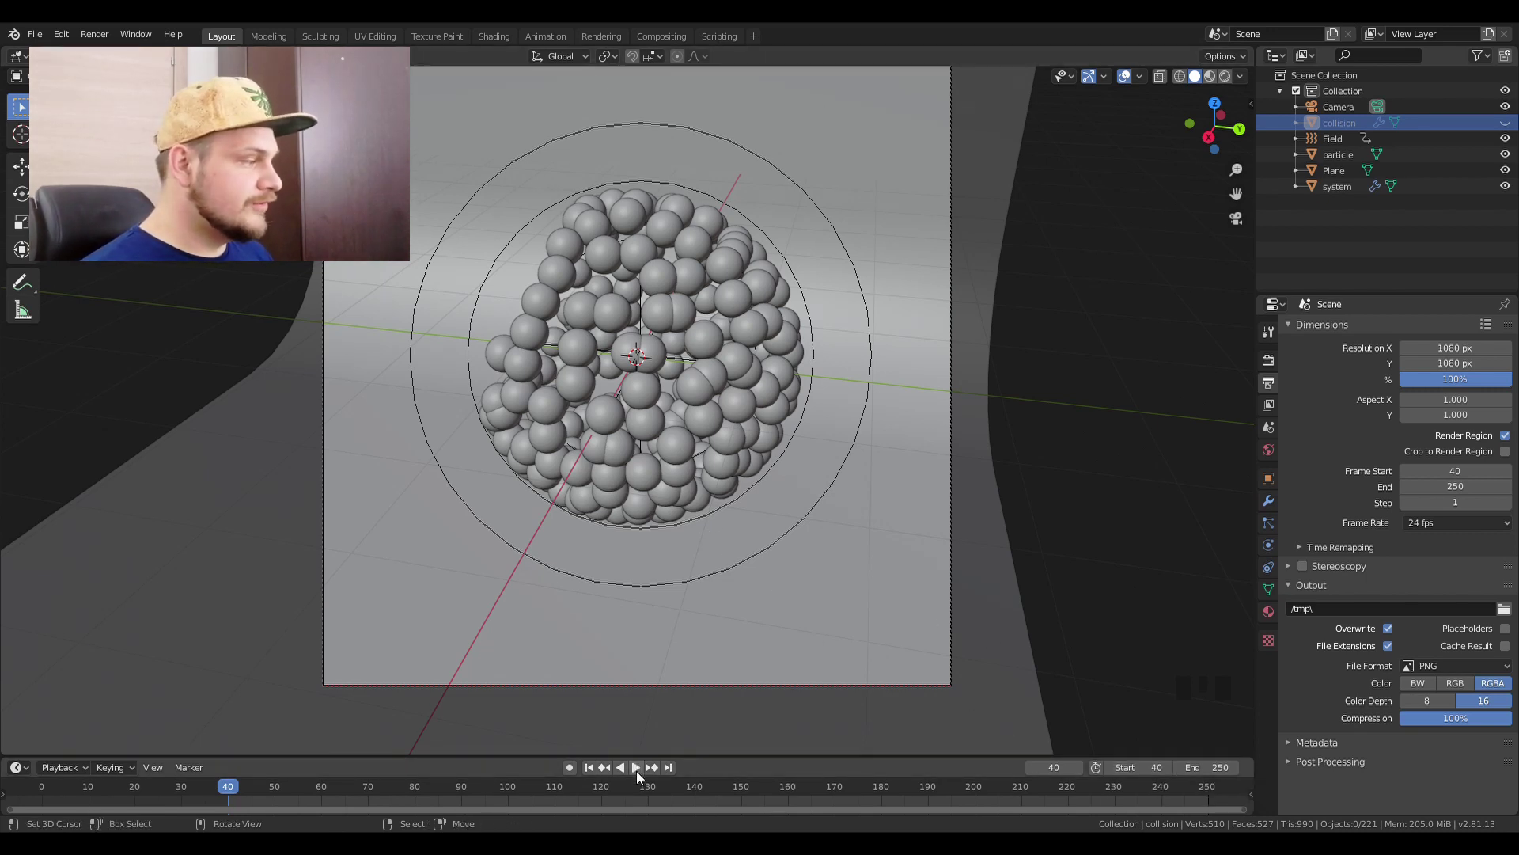
{"action": "left_click", "coordinate": [641, 776]}
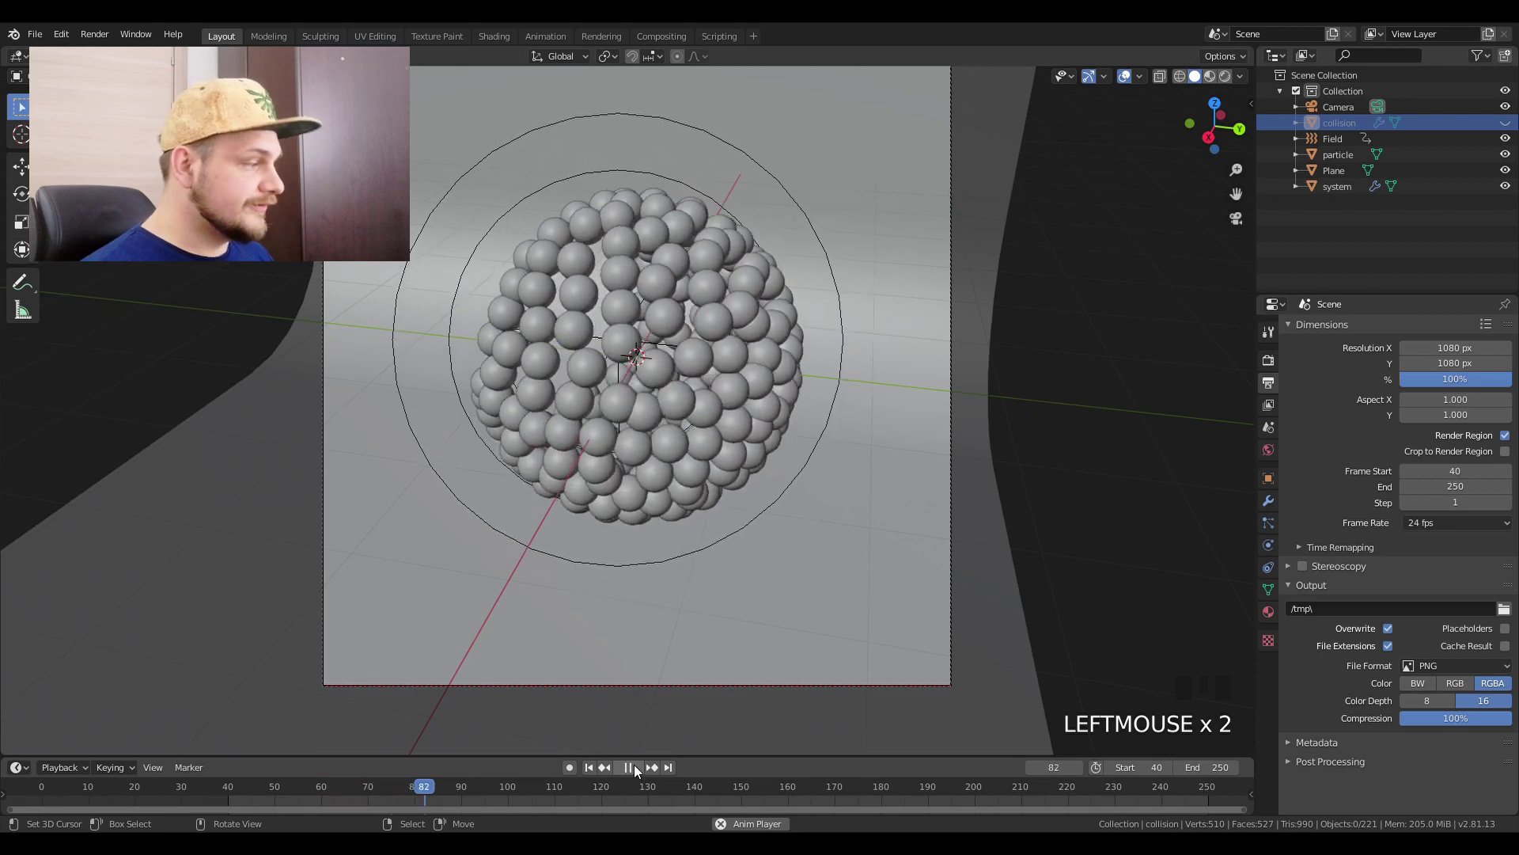
{"action": "left_click_drag", "start_coordinate": [640, 770], "coordinate": [668, 619]}
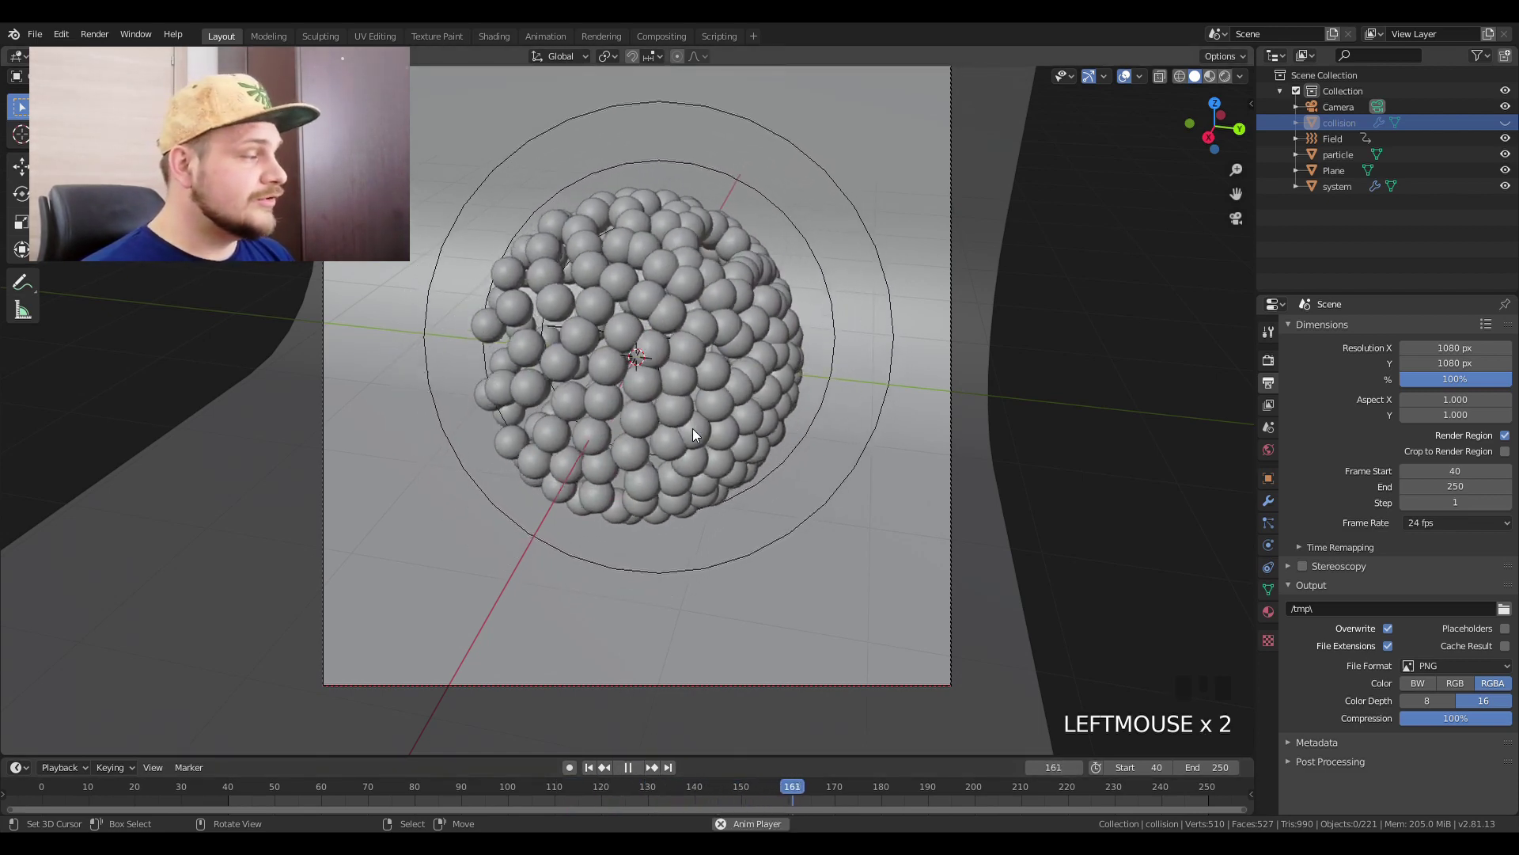